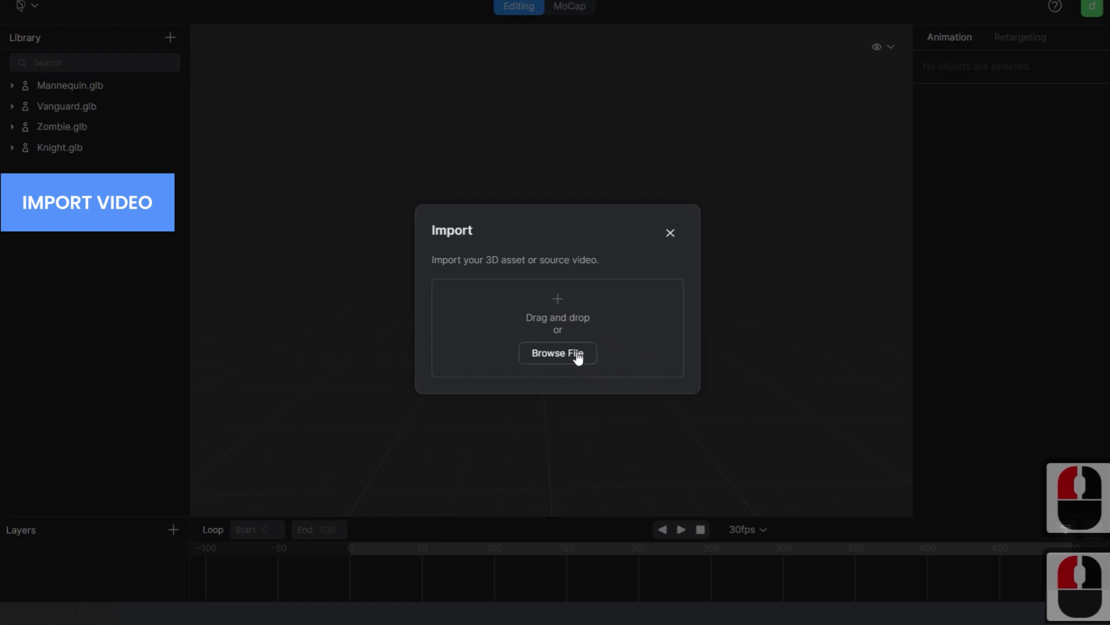
Import the dance video into the MoCap workspace and preview it, stopping back at the start
{"action": "left_click", "coordinate": [579, 356]}
{"action": "left_click", "coordinate": [501, 54]}
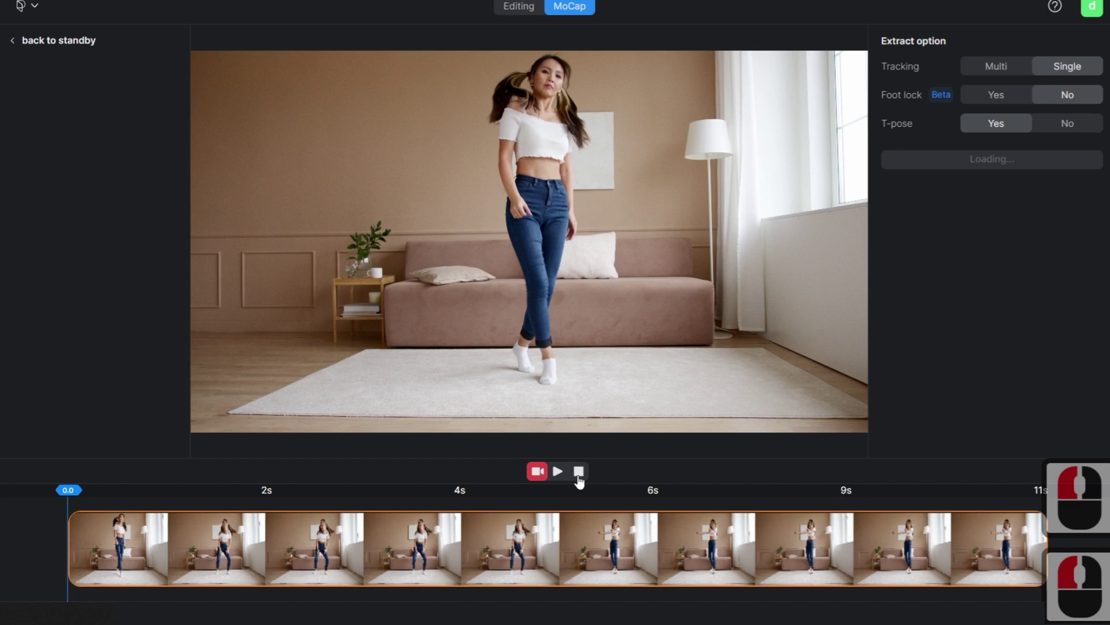
{"action": "left_click", "coordinate": [567, 473]}
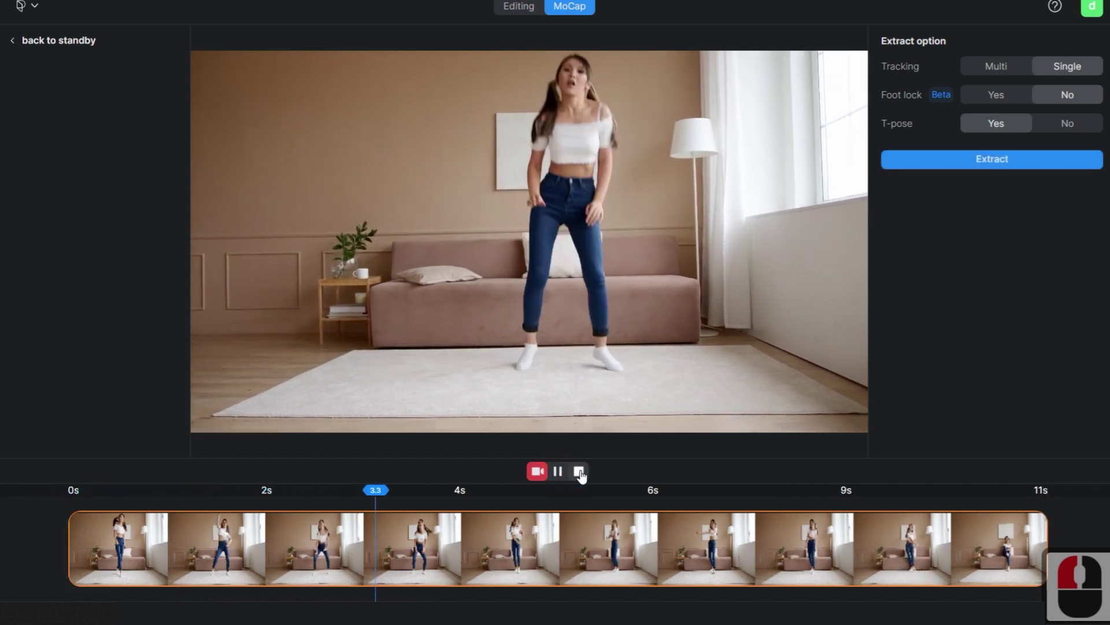
{"action": "left_click", "coordinate": [583, 474]}
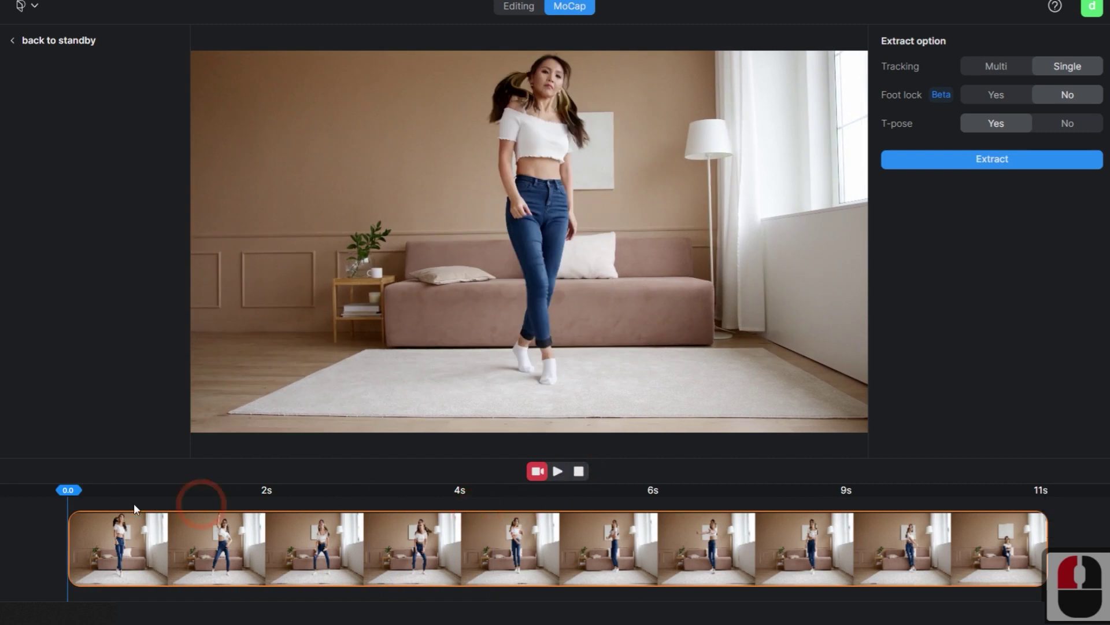
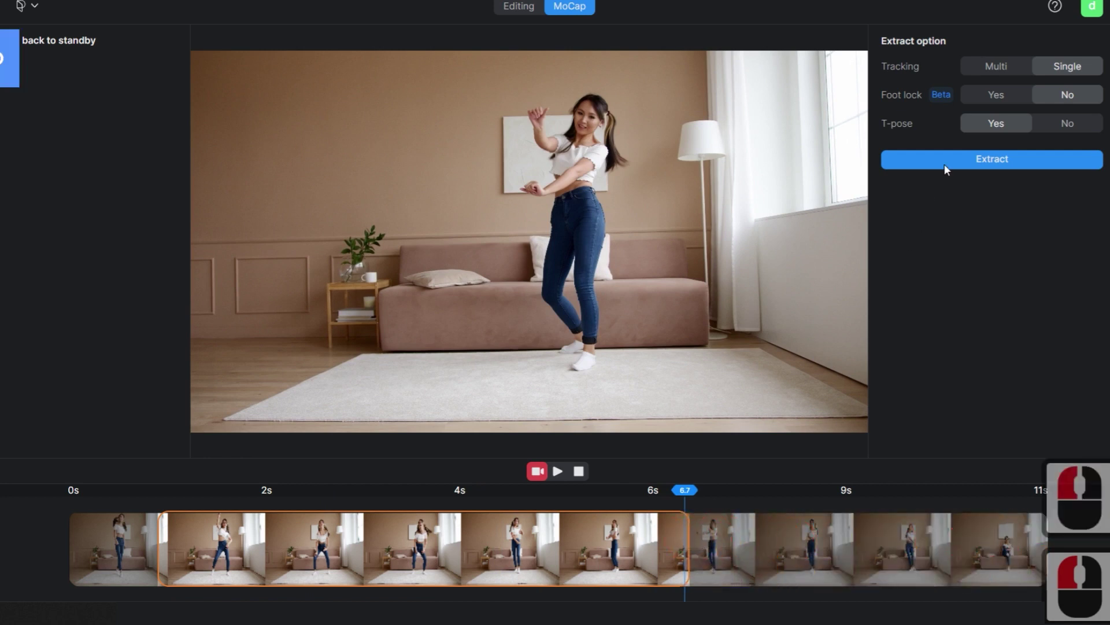
Extract the motion with Foot lock set to Yes, saving it to the library as Test_U5_R
{"action": "left_click", "coordinate": [1070, 75]}
{"action": "left_click", "coordinate": [994, 102]}
{"action": "left_click", "coordinate": [993, 127]}
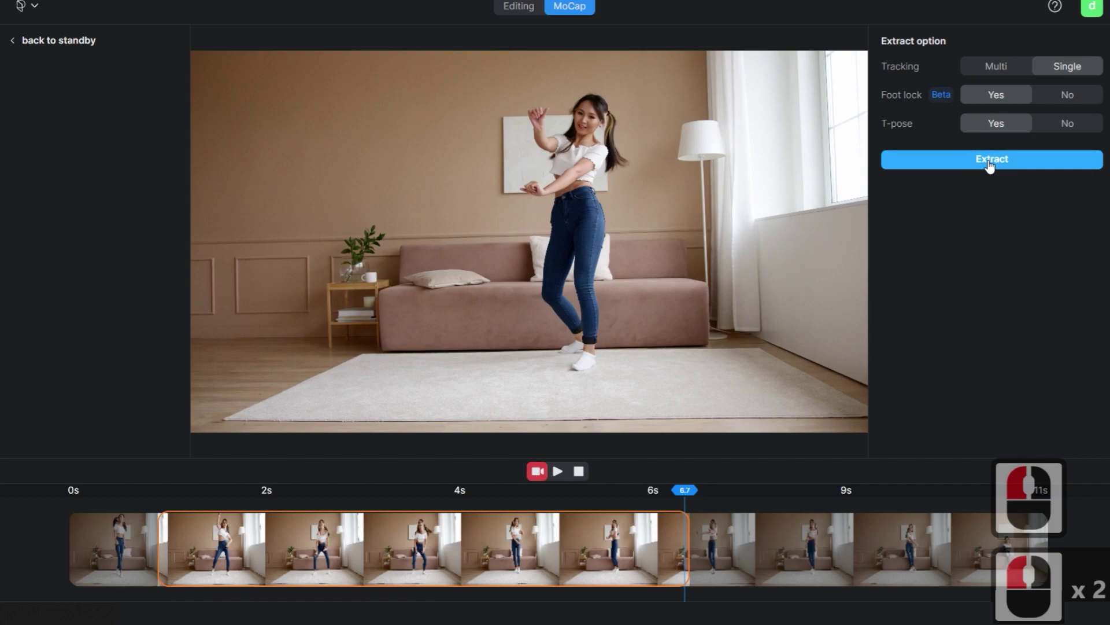
{"action": "left_click", "coordinate": [992, 163]}
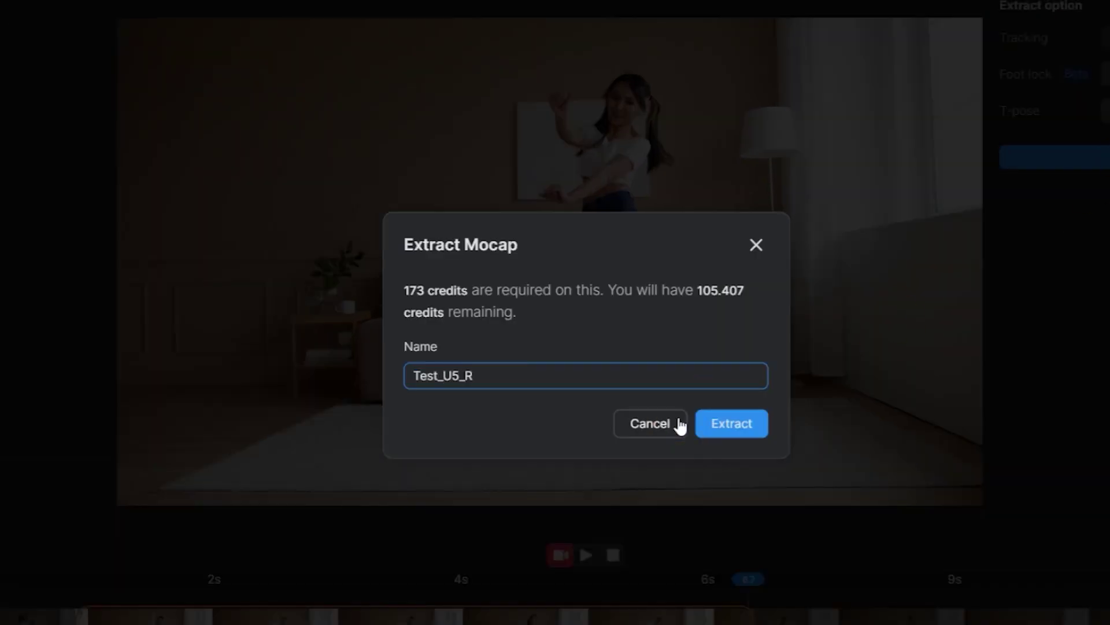
{"action": "left_click", "coordinate": [8, 215]}
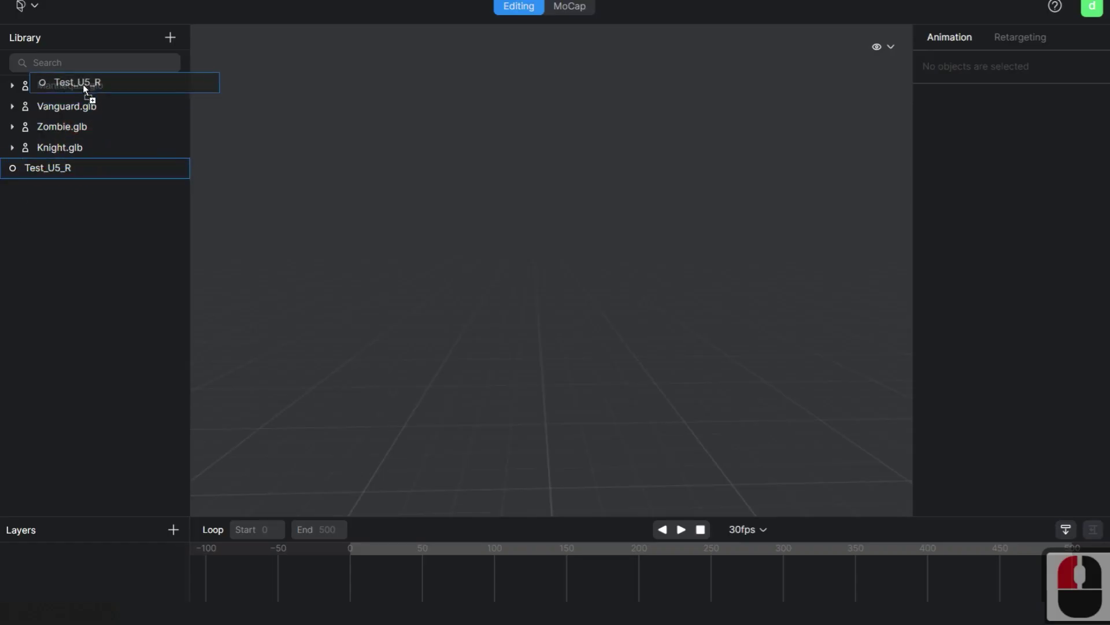
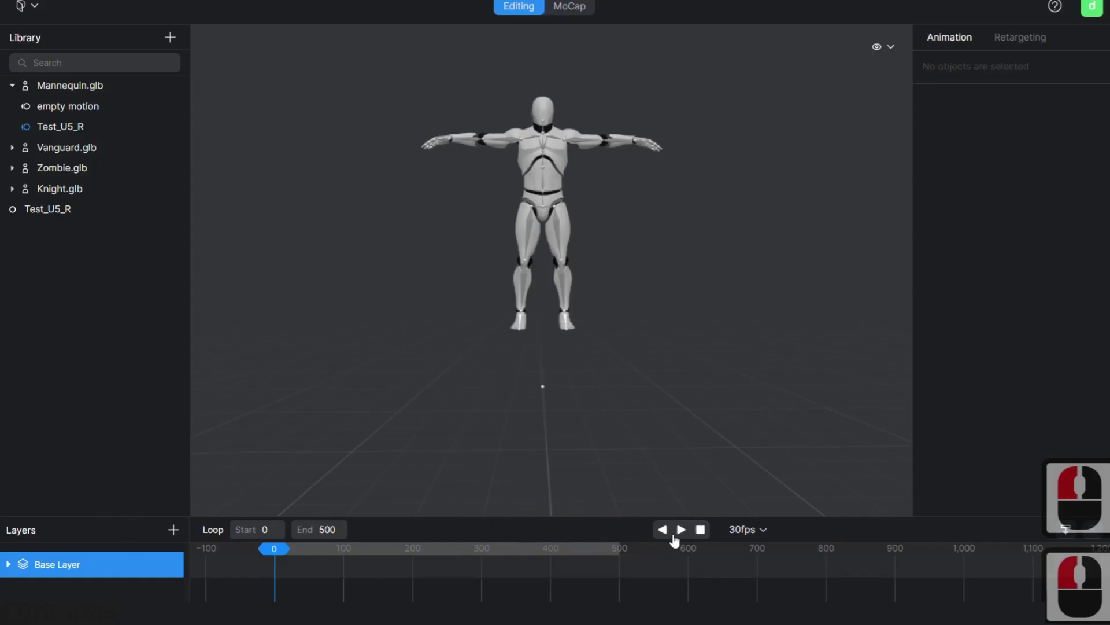
Play the Test_U5_R dance on Mannequin.glb, then stop back at frame 0
{"action": "left_click", "coordinate": [687, 530]}
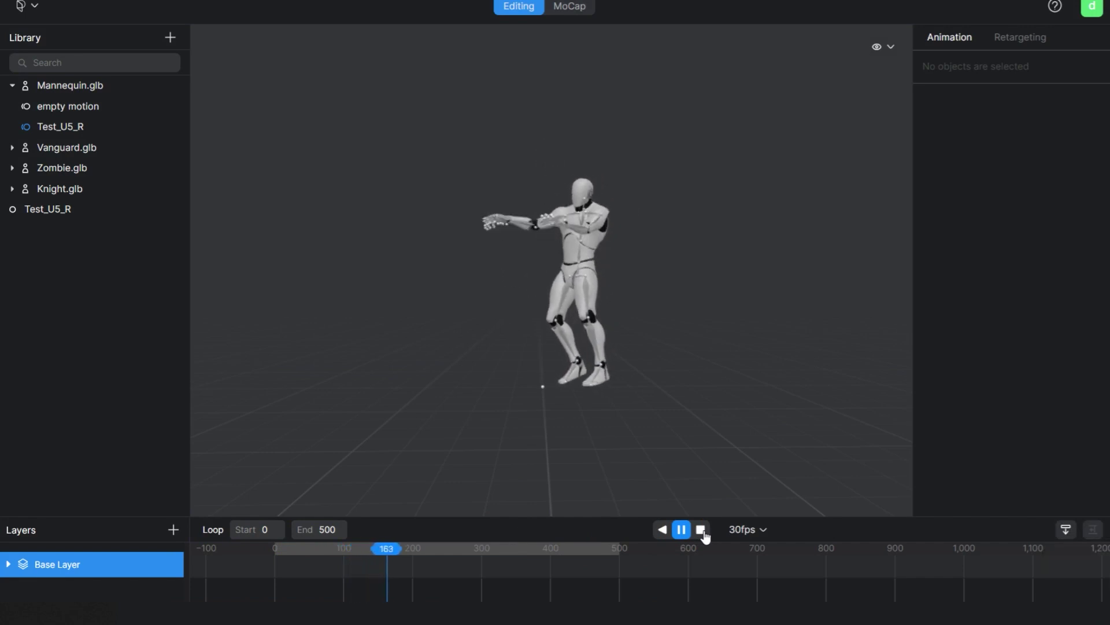
{"action": "left_click", "coordinate": [707, 535]}
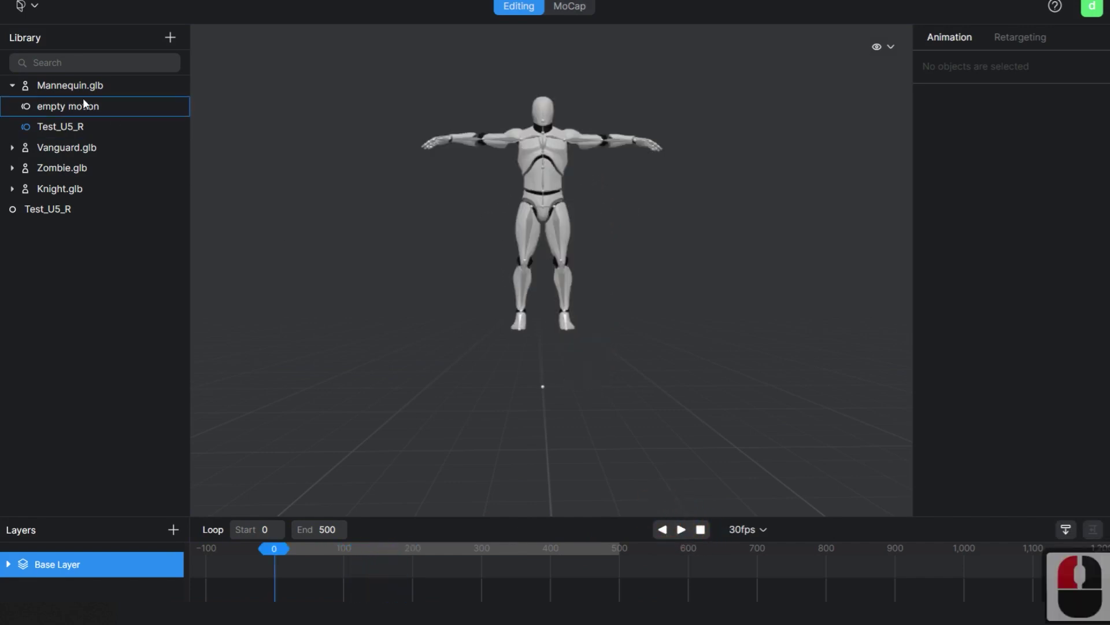
Export Test_U5_R from Mannequin.glb as FBX (Unreal engine) and save the file
{"action": "right_click", "coordinate": [68, 128]}
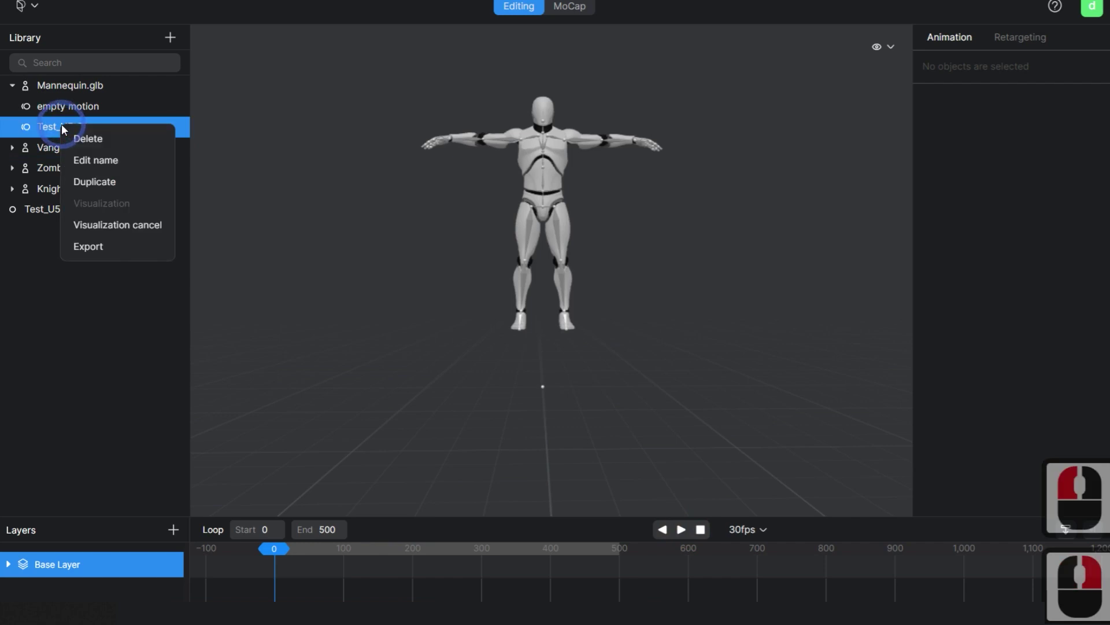
{"action": "left_click", "coordinate": [100, 247]}
{"action": "left_click", "coordinate": [587, 317]}
{"action": "left_click", "coordinate": [583, 353]}
{"action": "left_click", "coordinate": [596, 358]}
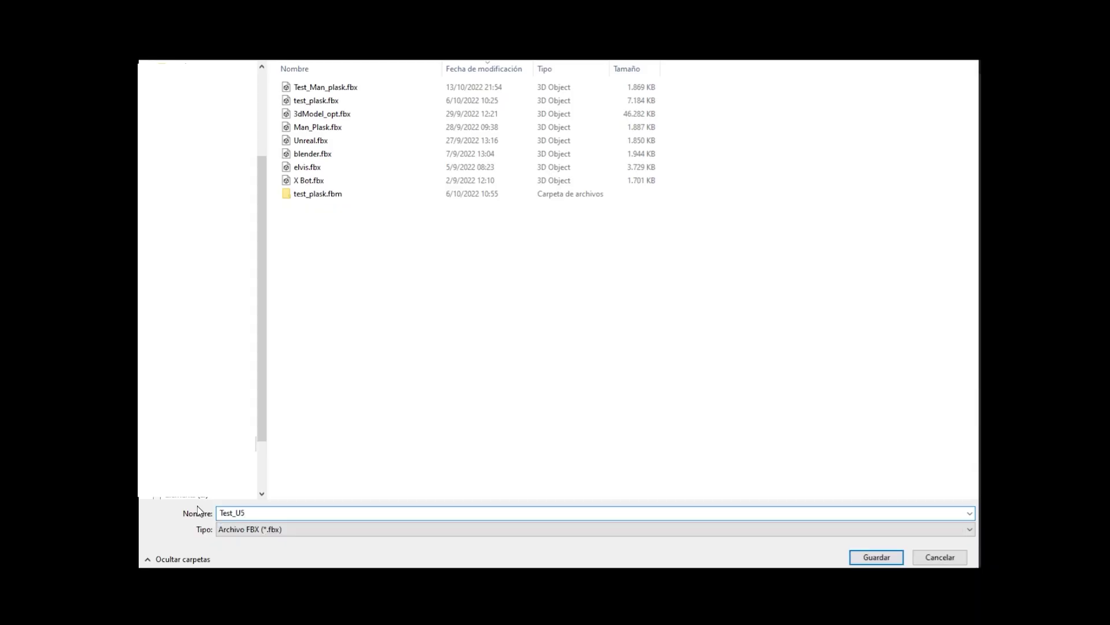
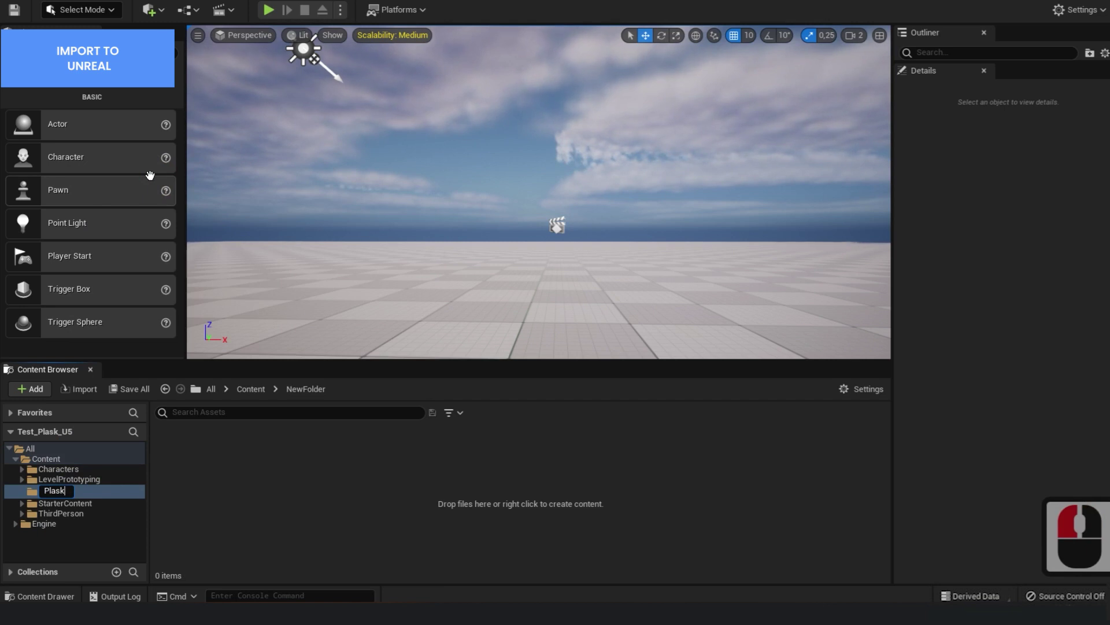
Name the new folder Plask and import Test_U5_R.fbx into it with Import All
{"action": "type", "text": "Plask"}
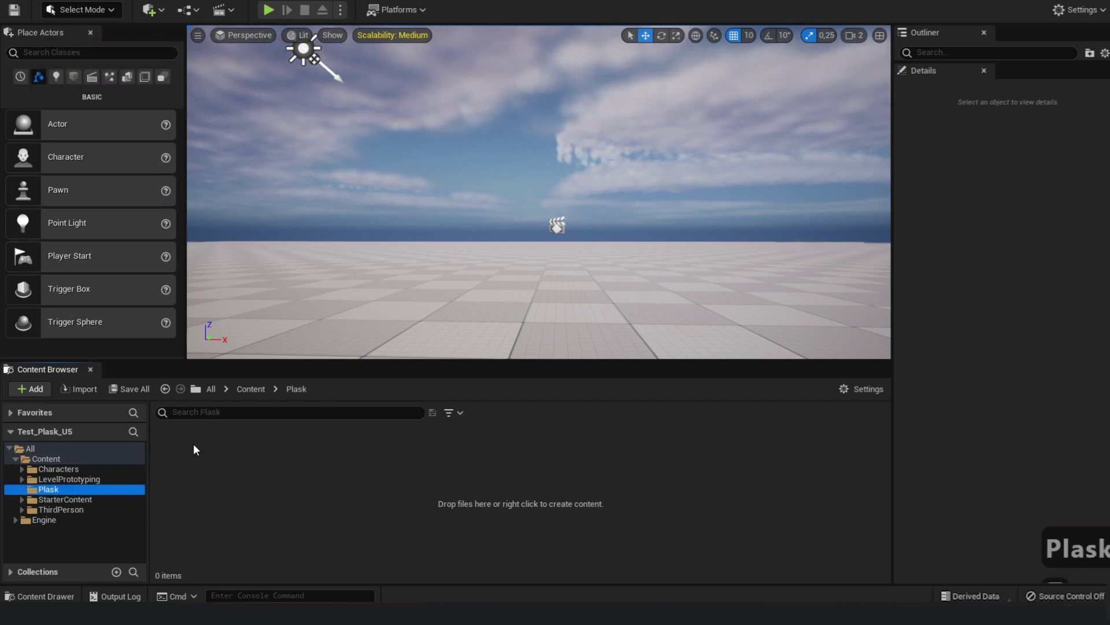
{"action": "key", "text": "Return"}
{"action": "right_click", "coordinate": [196, 449]}
{"action": "left_click", "coordinate": [284, 25]}
{"action": "left_click", "coordinate": [451, 151]}
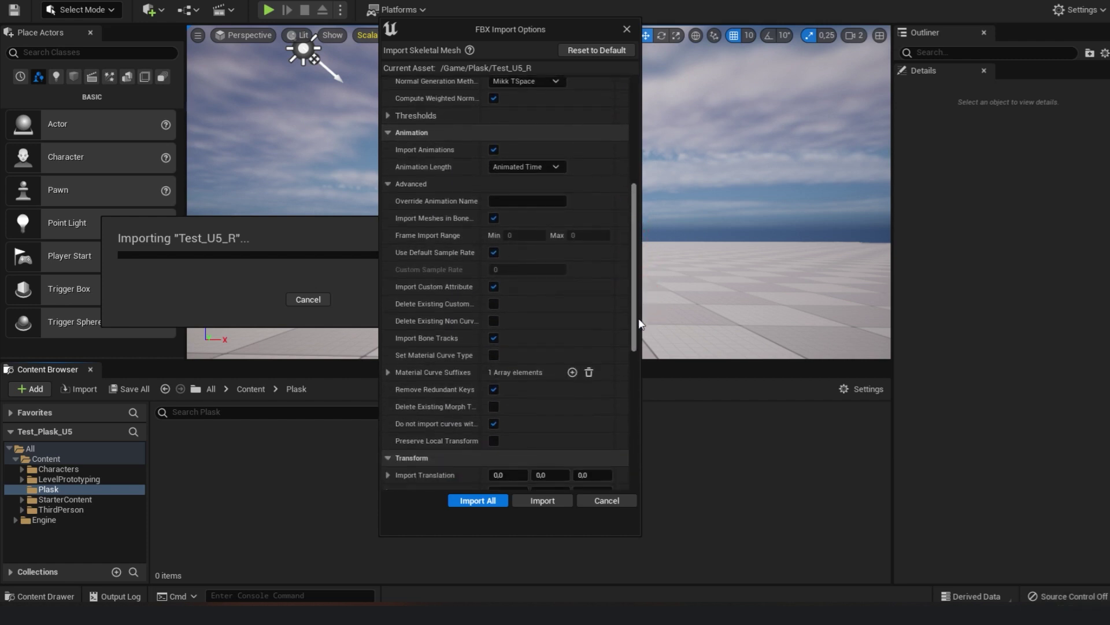
{"action": "left_click", "coordinate": [640, 323]}
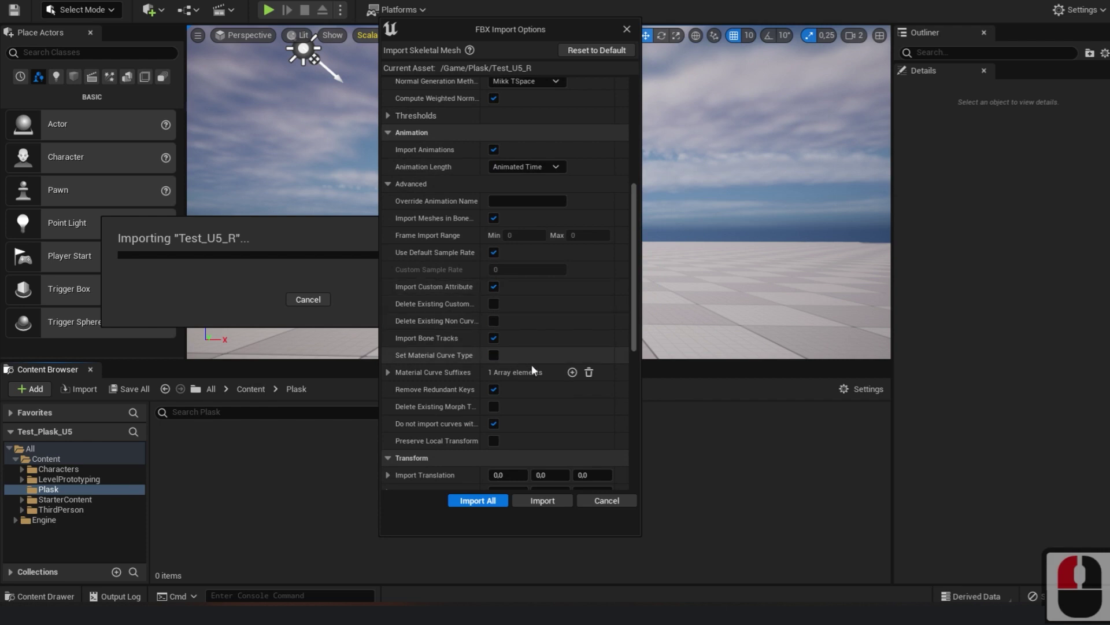
{"action": "left_click", "coordinate": [632, 374]}
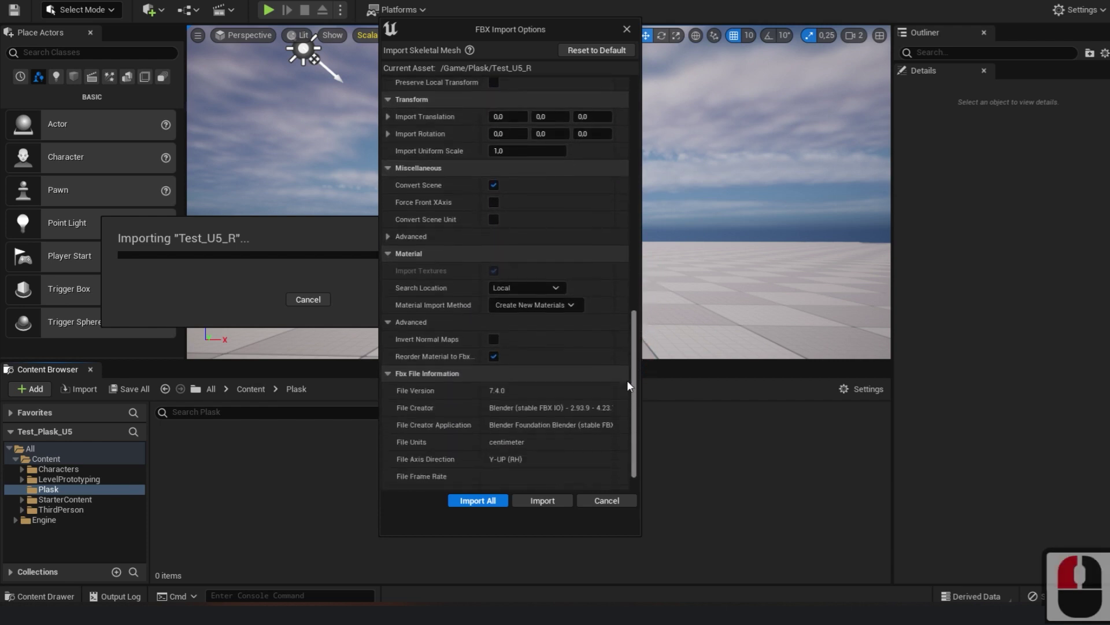
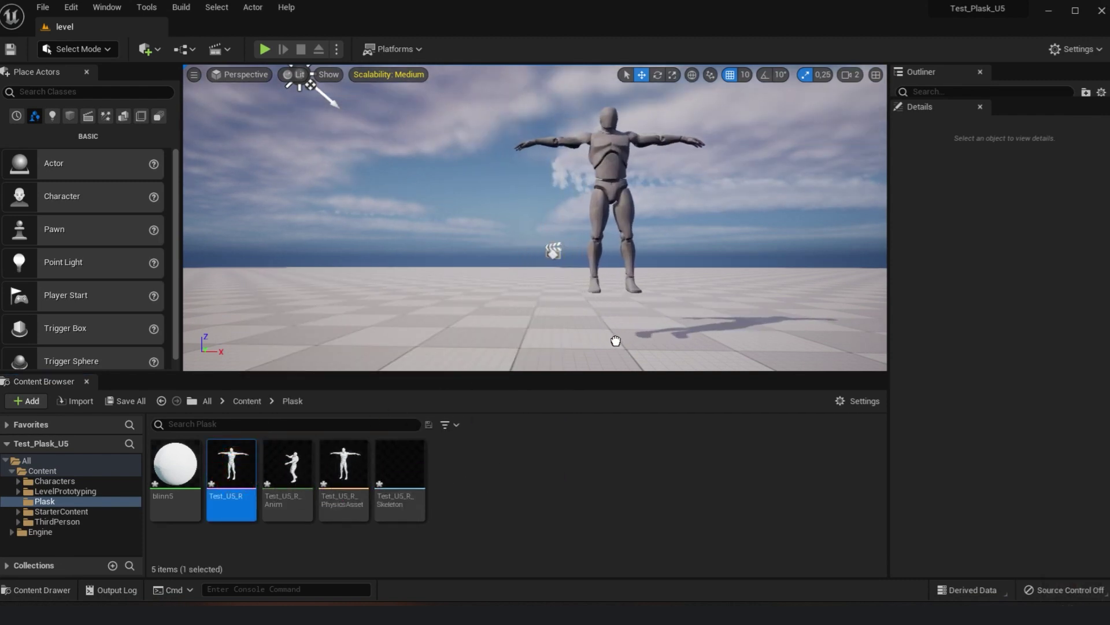
Browse to Characters > Mannequin_UE4 > Meshes, place SK_Mannequin beside Test_U5_R and focus on them
{"action": "double_click", "coordinate": [619, 338]}
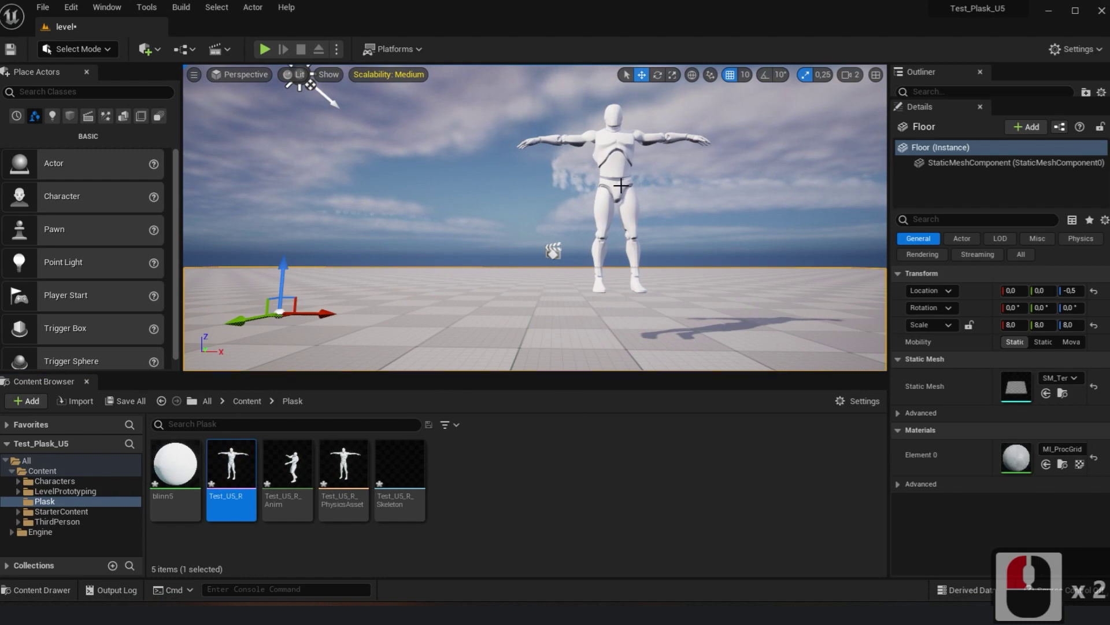
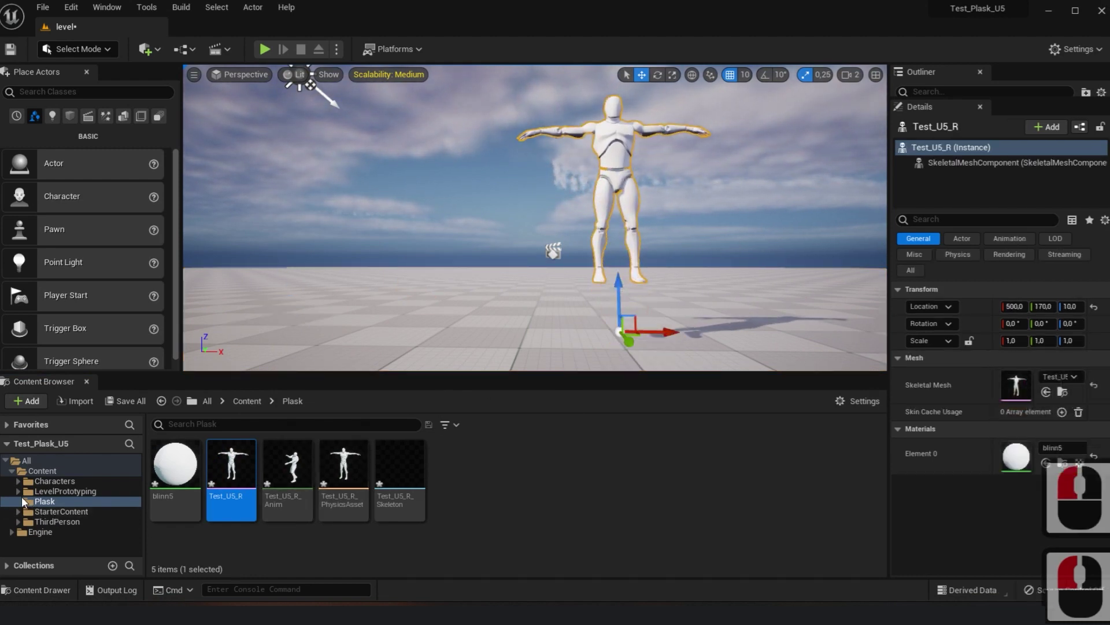
{"action": "left_click", "coordinate": [19, 528]}
{"action": "middle_click", "coordinate": [55, 524]}
{"action": "middle_click", "coordinate": [55, 524]}
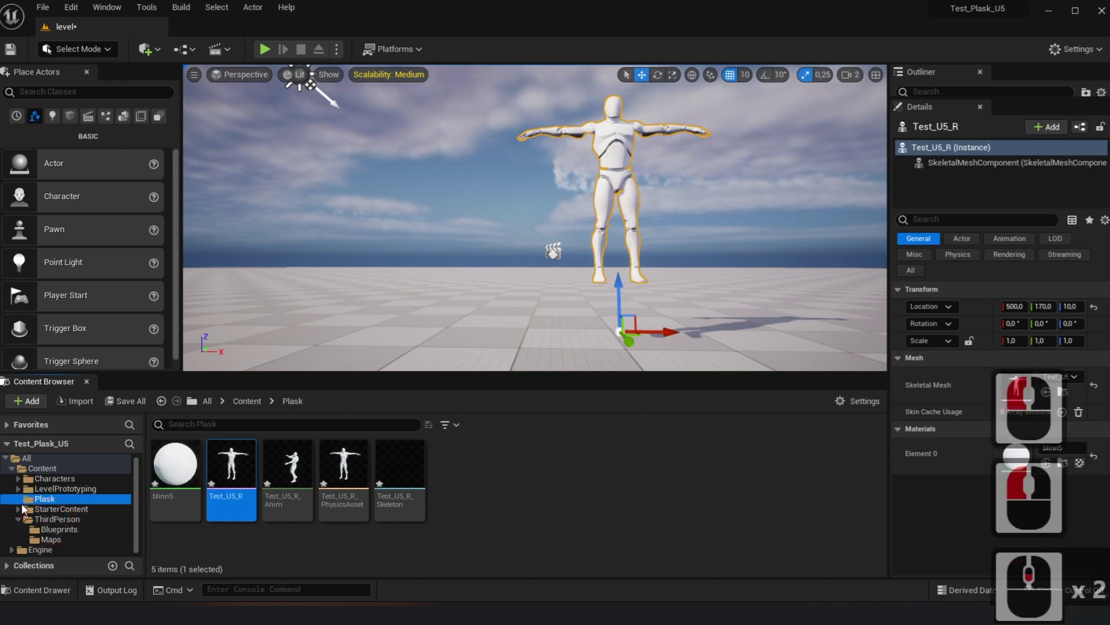
{"action": "left_click", "coordinate": [23, 484]}
{"action": "left_click", "coordinate": [25, 494]}
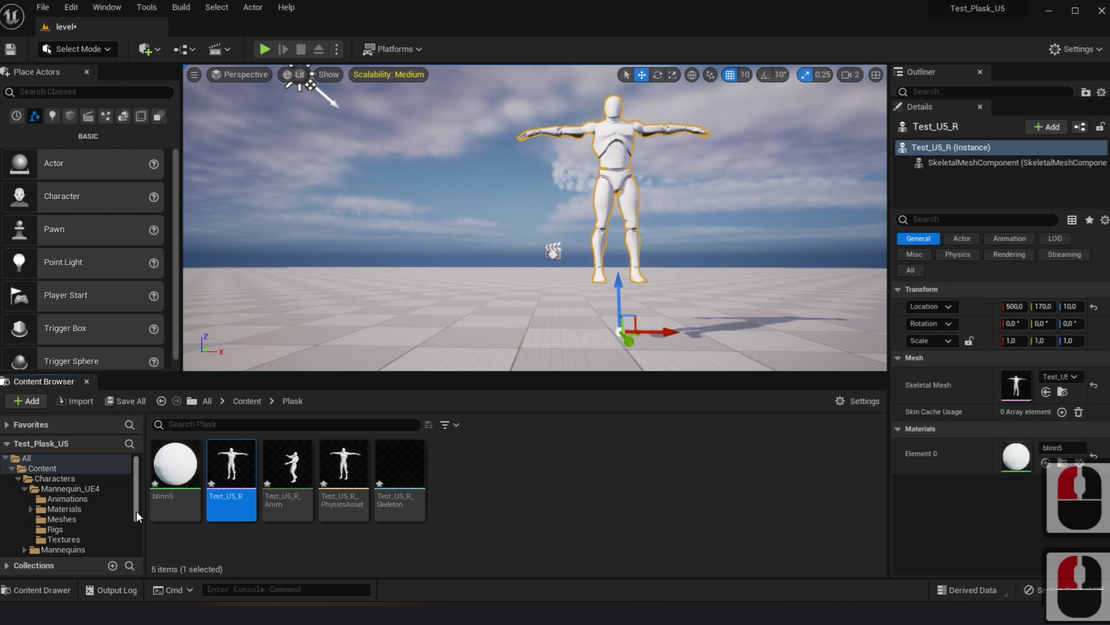
{"action": "left_click", "coordinate": [138, 522]}
{"action": "left_click", "coordinate": [65, 509]}
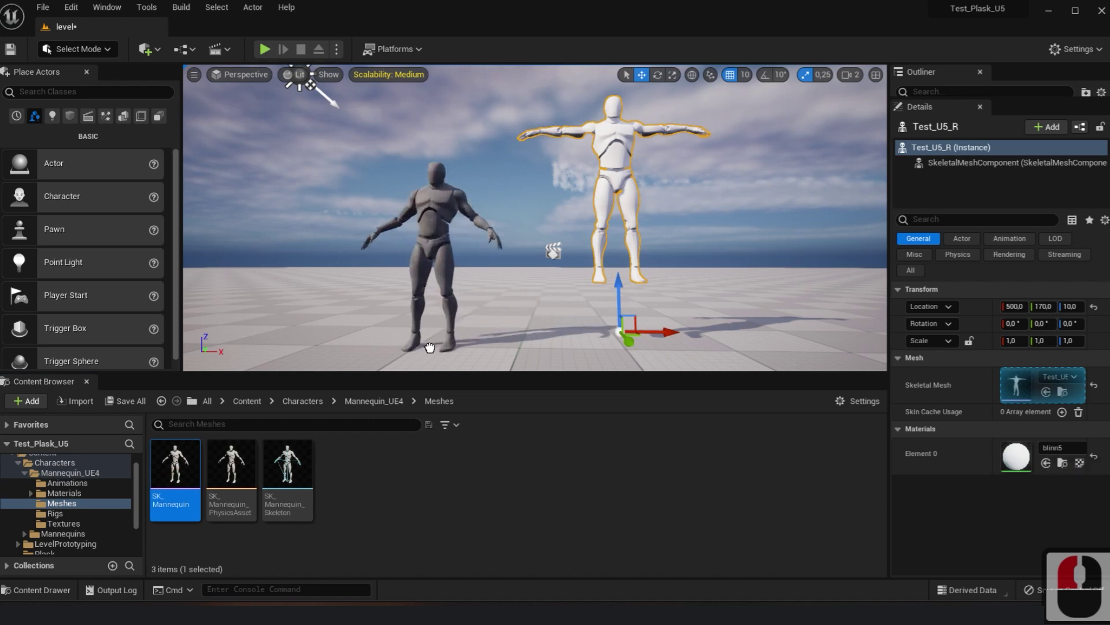
{"action": "left_click", "coordinate": [432, 334]}
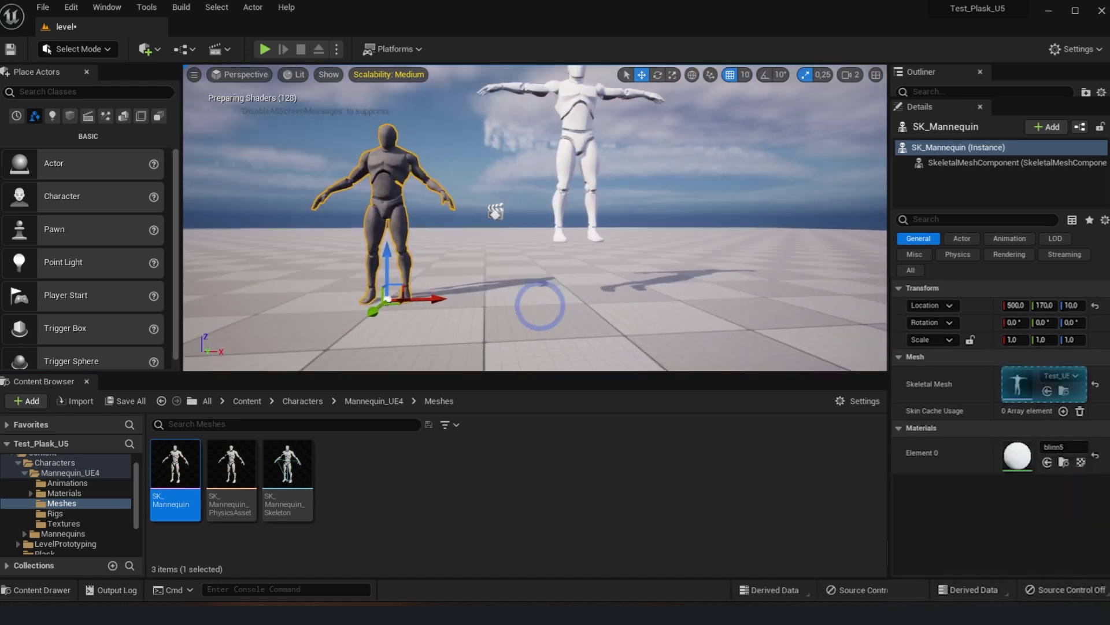
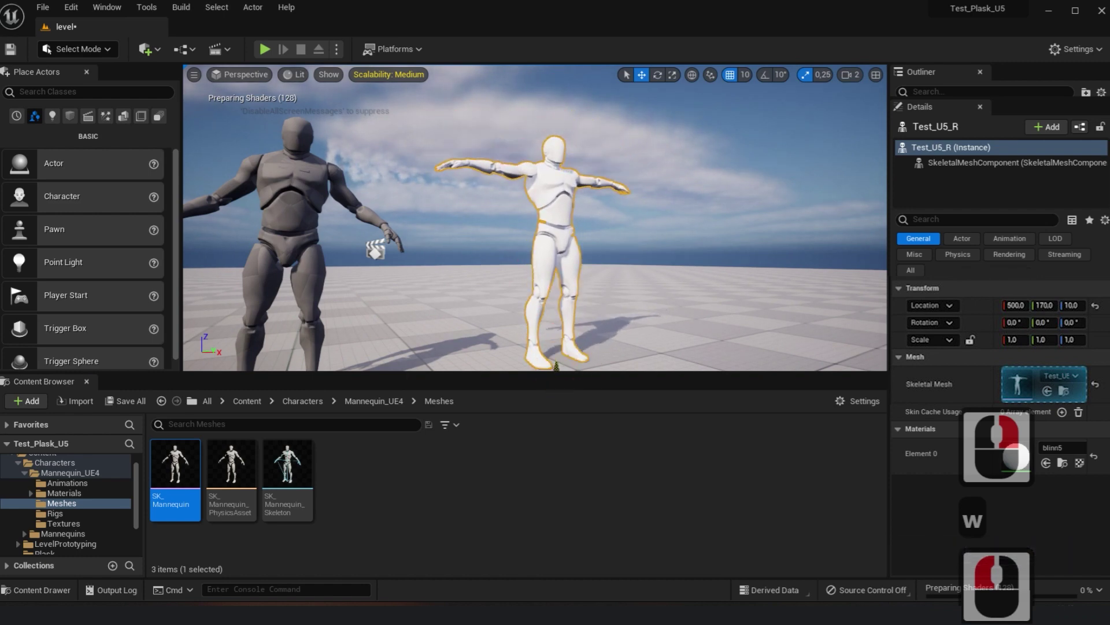
{"action": "double_click", "coordinate": [483, 474]}
Create a new IK Rig asset in the Plask folder and name it Plask_IK_Rig
{"action": "right_click", "coordinate": [495, 472]}
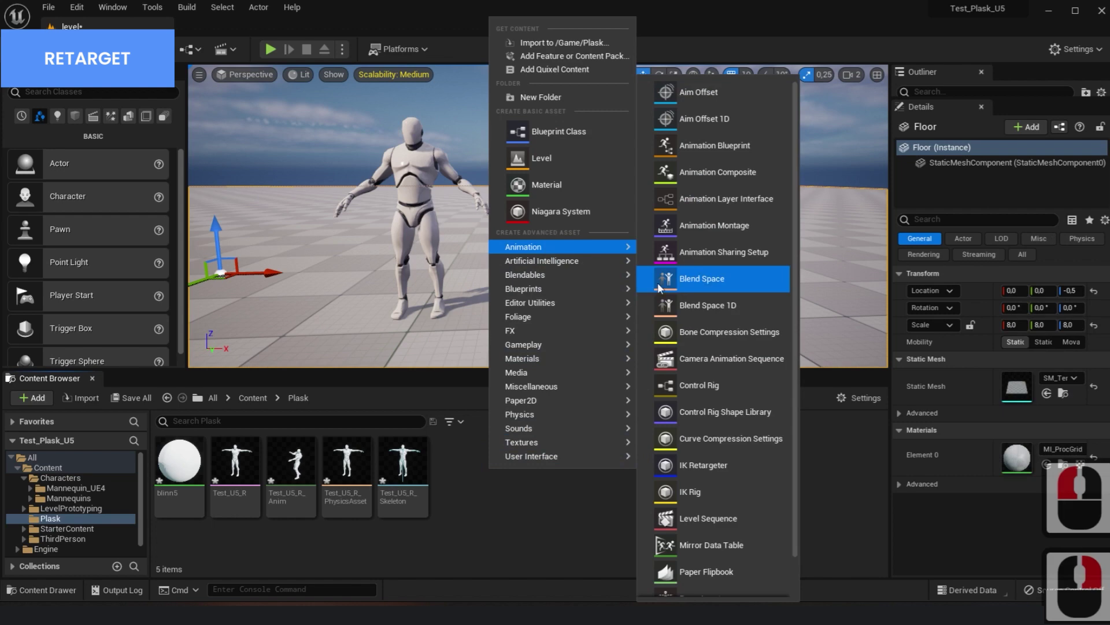
{"action": "left_click", "coordinate": [693, 495]}
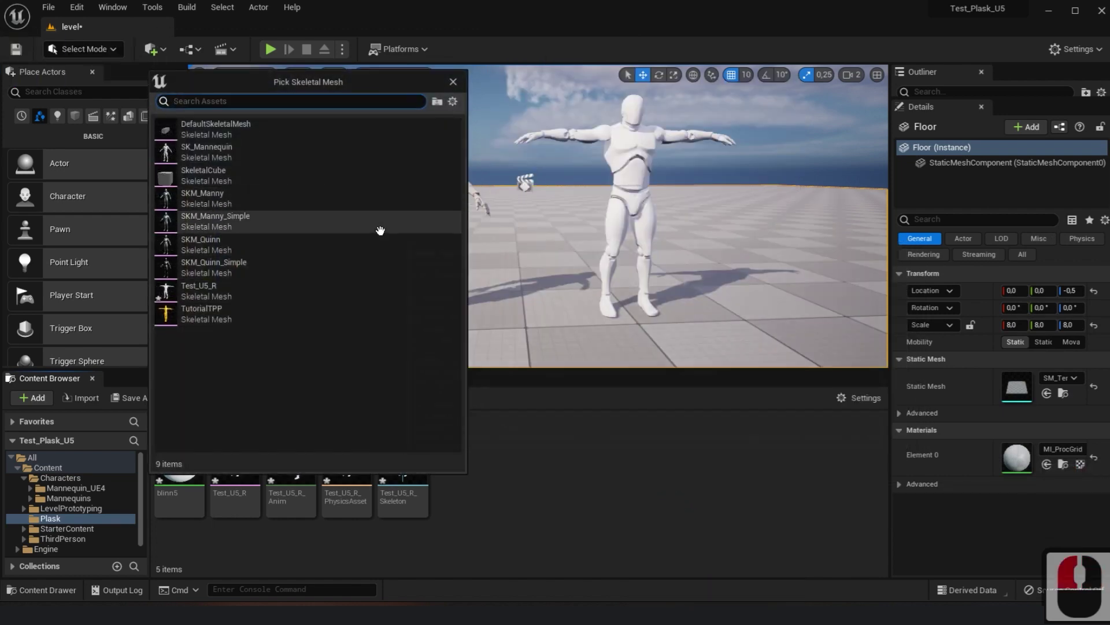
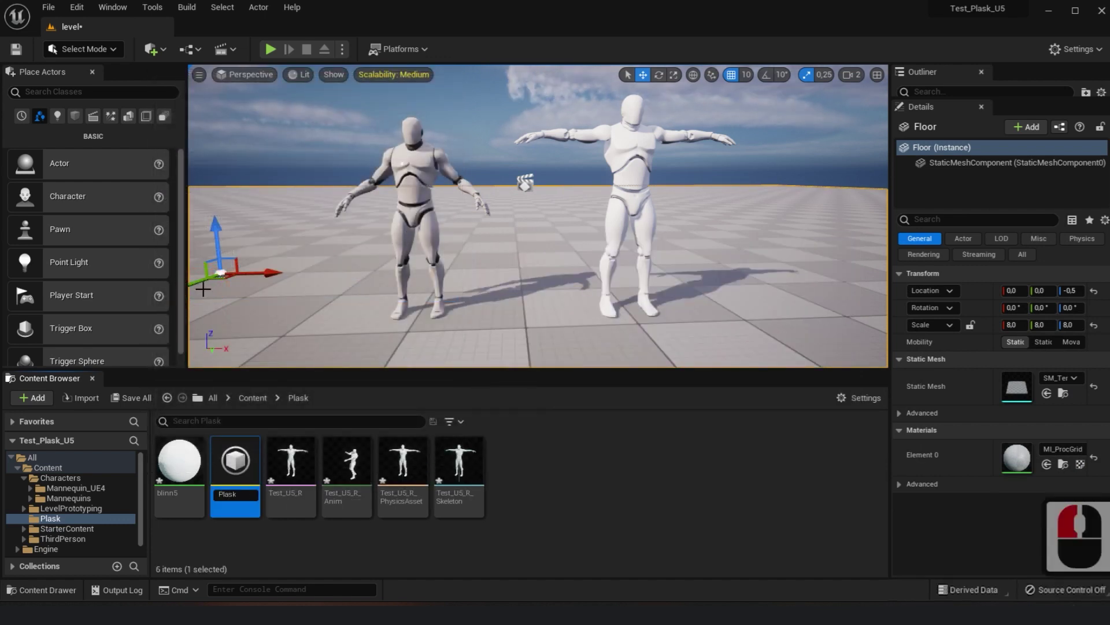
{"action": "type", "text": "Plask"}
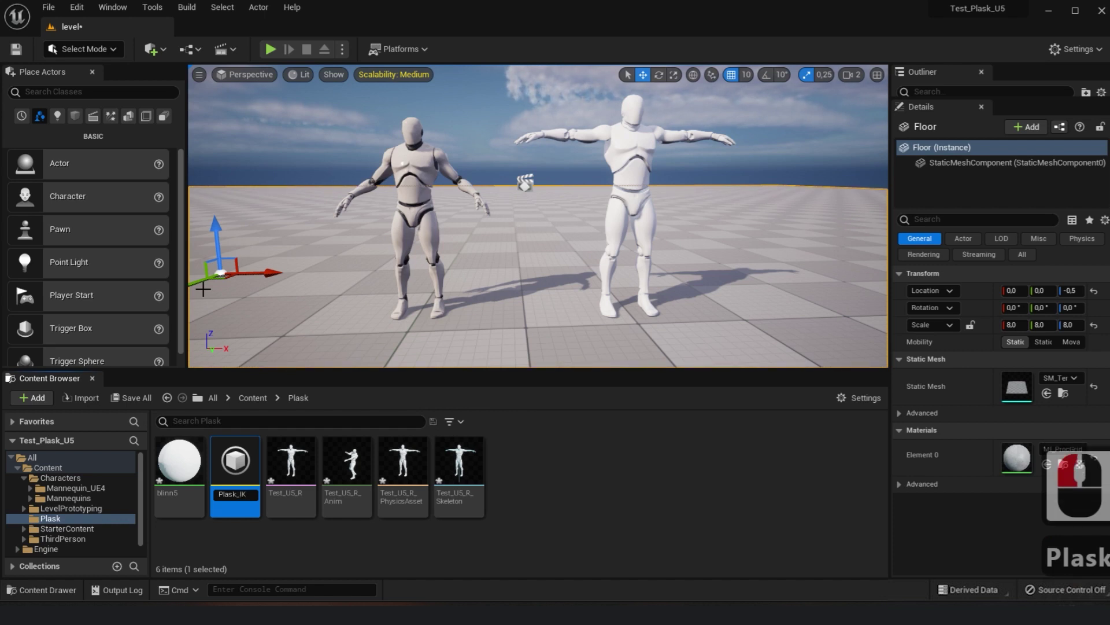
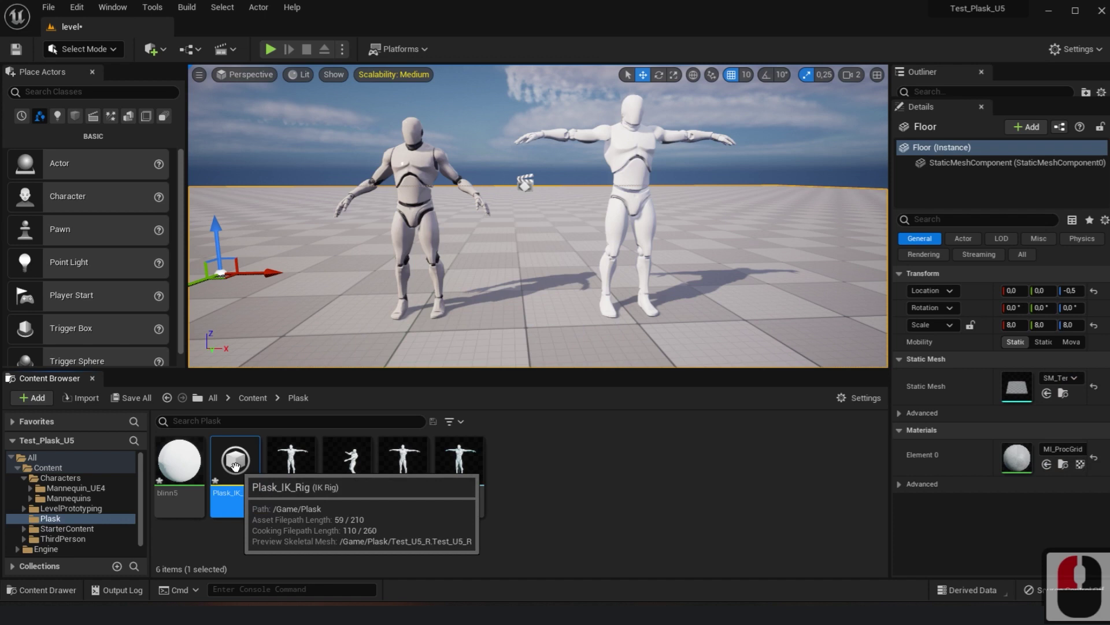
In Plask_IK_Rig, create a spine retarget chain from spine through spine2
{"action": "double_click", "coordinate": [242, 472]}
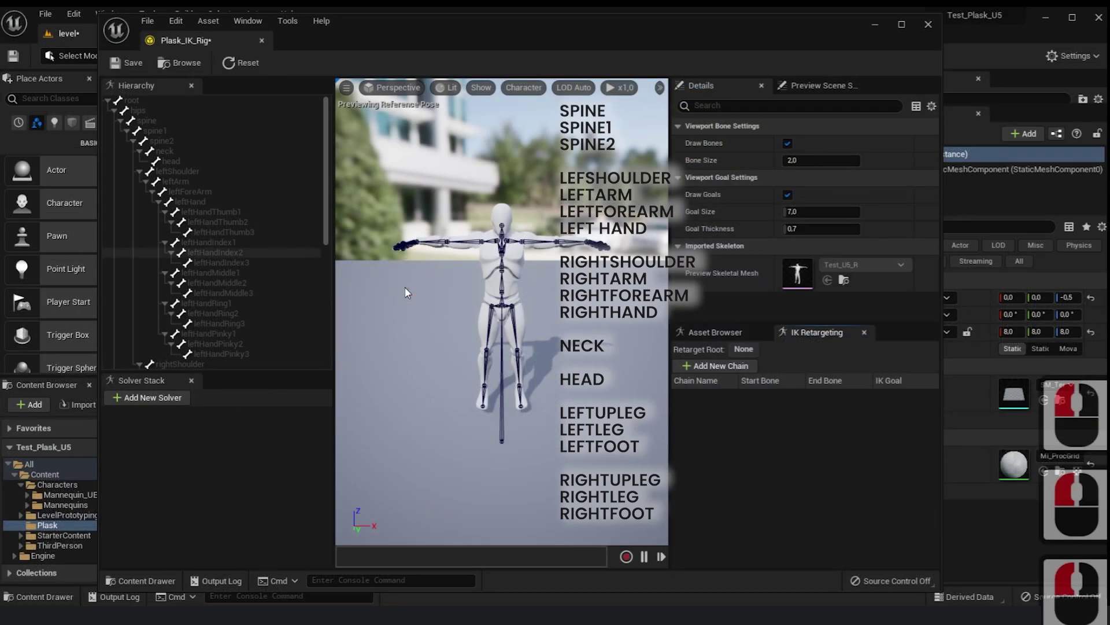
{"action": "left_click", "coordinate": [155, 123]}
{"action": "left_click", "coordinate": [166, 137]}
{"action": "left_click", "coordinate": [175, 145]}
{"action": "left_click", "coordinate": [174, 144]}
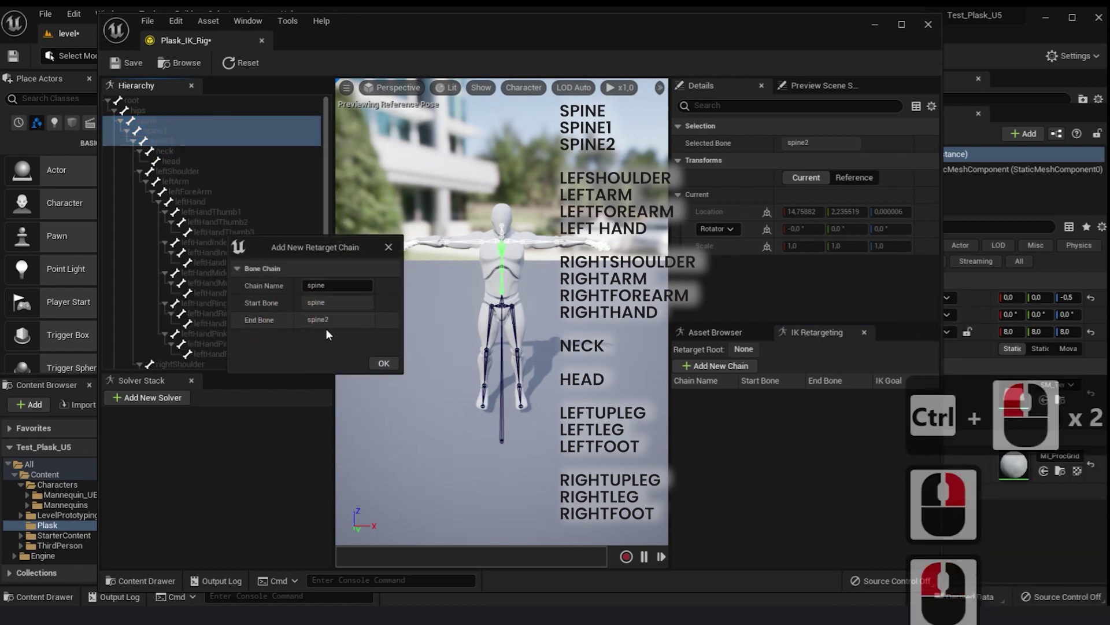
{"action": "left_click", "coordinate": [384, 366]}
{"action": "left_click", "coordinate": [384, 366]}
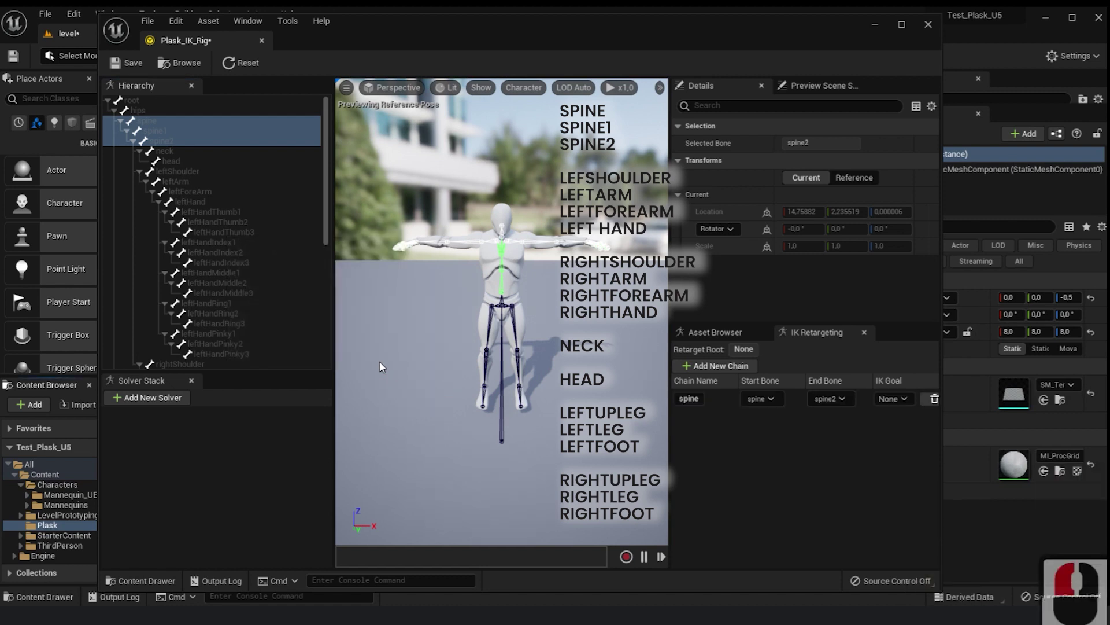
Create an L_Arm retarget chain from leftShoulder through leftHand
{"action": "left_click", "coordinate": [263, 125]}
{"action": "left_click", "coordinate": [183, 165]}
{"action": "left_click", "coordinate": [179, 175]}
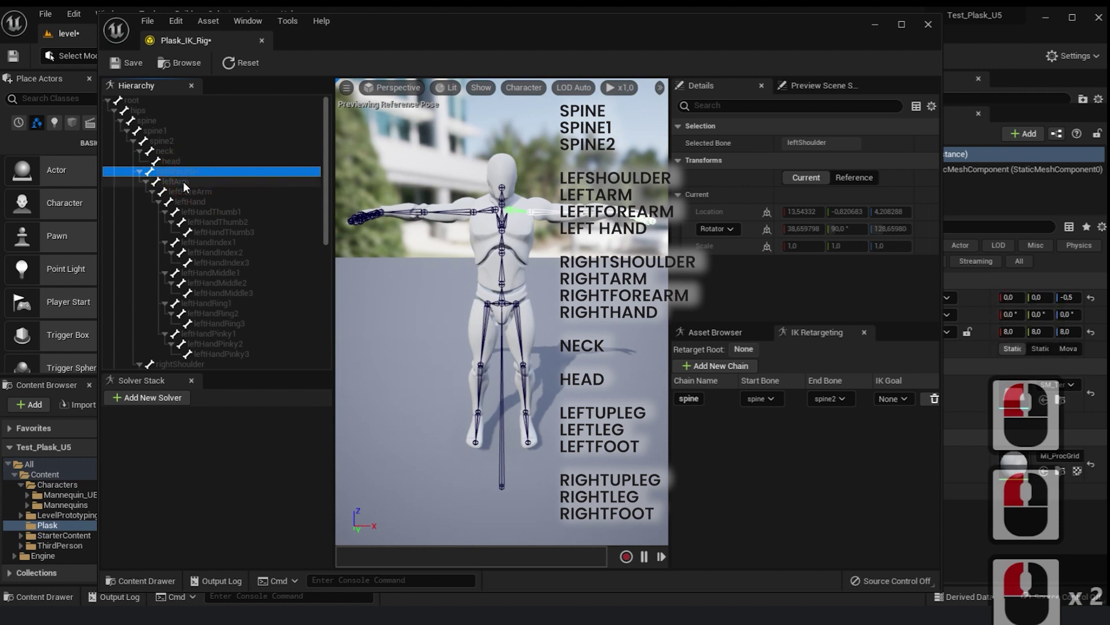
{"action": "left_click", "coordinate": [188, 184]}
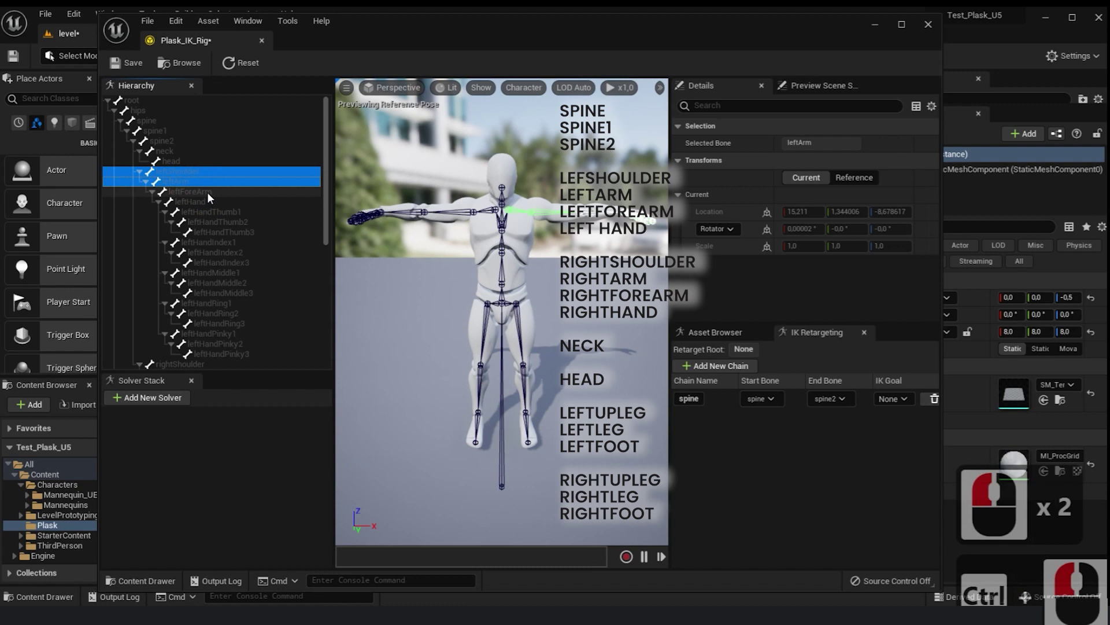
{"action": "double_click", "coordinate": [208, 196]}
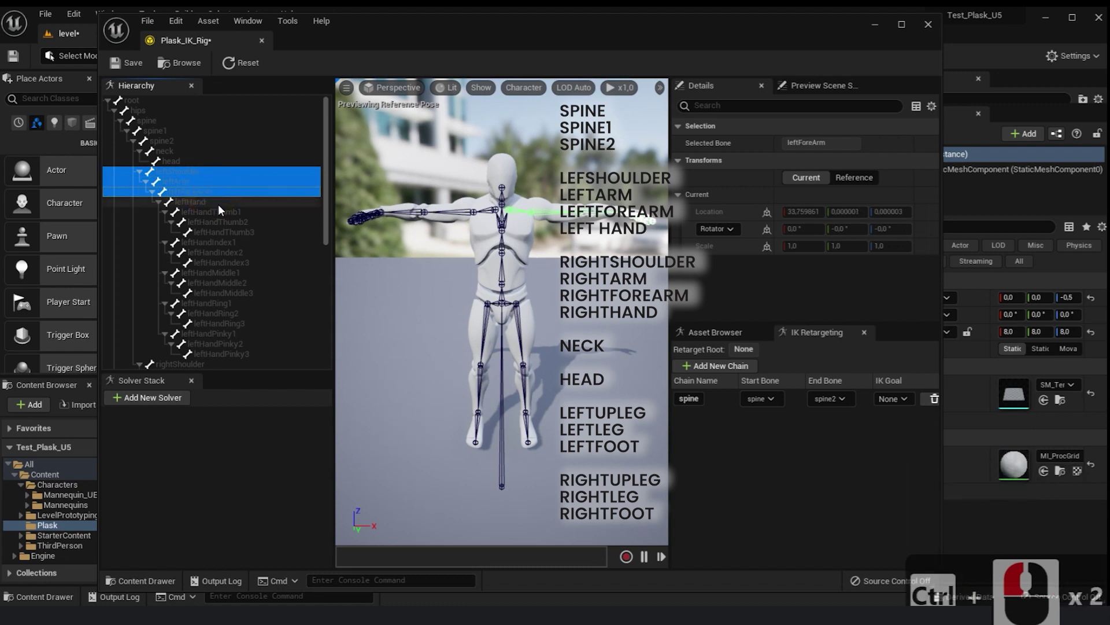
{"action": "left_click", "coordinate": [206, 205]}
{"action": "left_click", "coordinate": [199, 196]}
{"action": "left_click", "coordinate": [277, 409]}
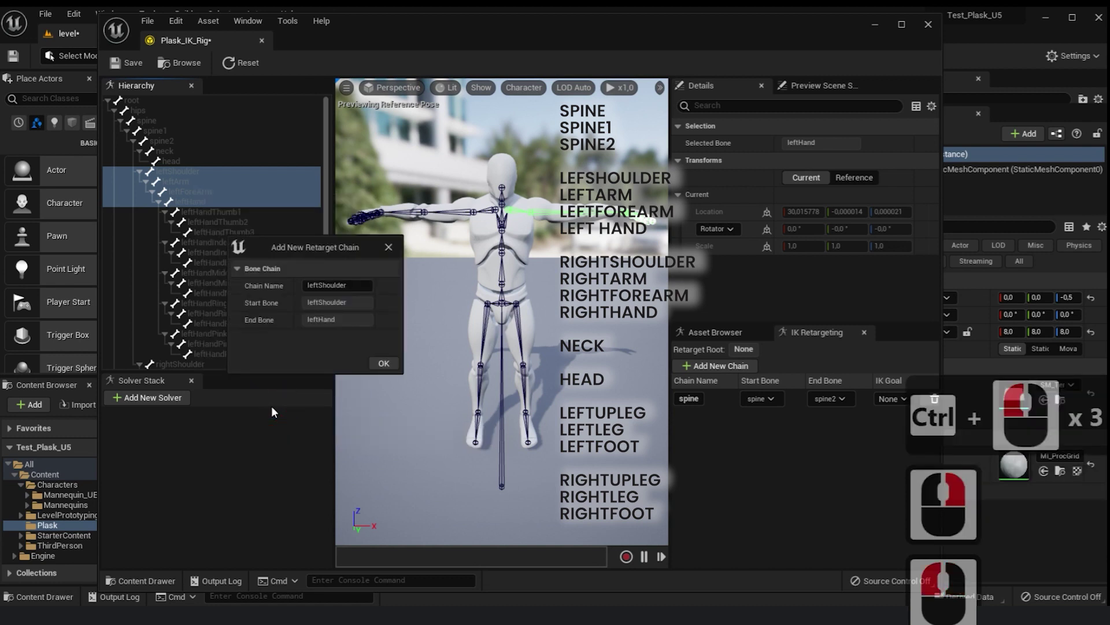
{"action": "left_click", "coordinate": [223, 301]}
{"action": "key", "text": "l"}
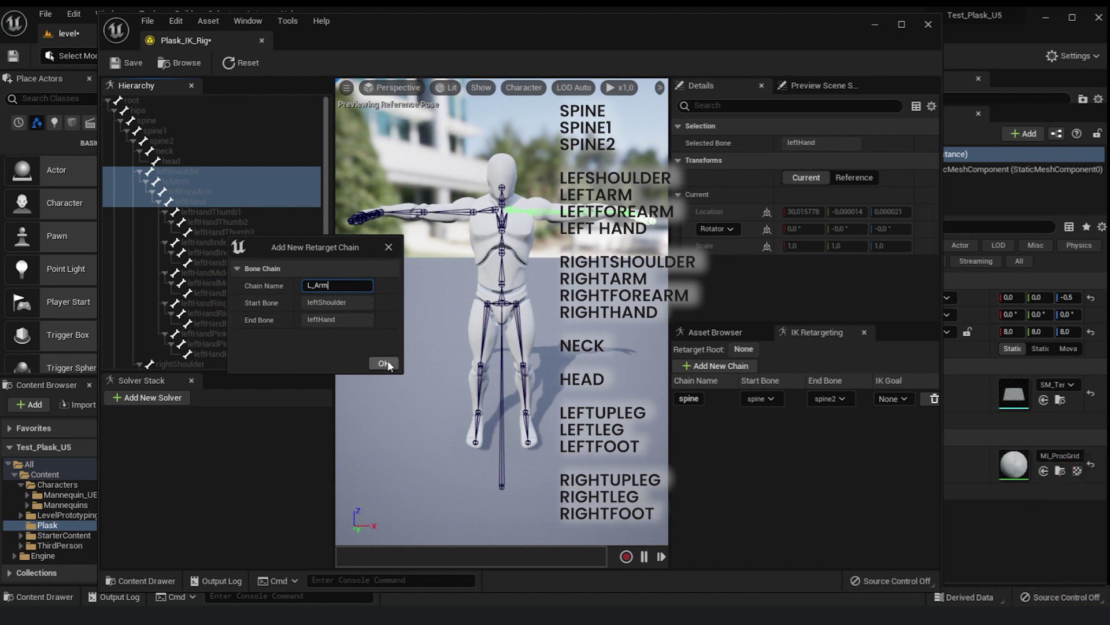
{"action": "type", "text": "_Arm"}
{"action": "left_click", "coordinate": [382, 368]}
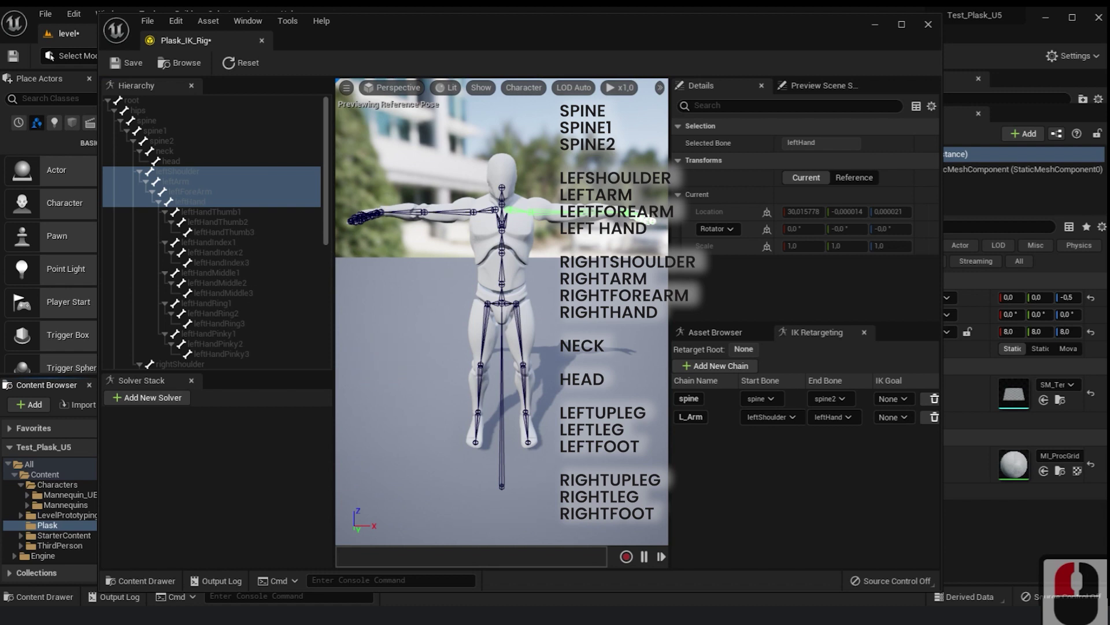
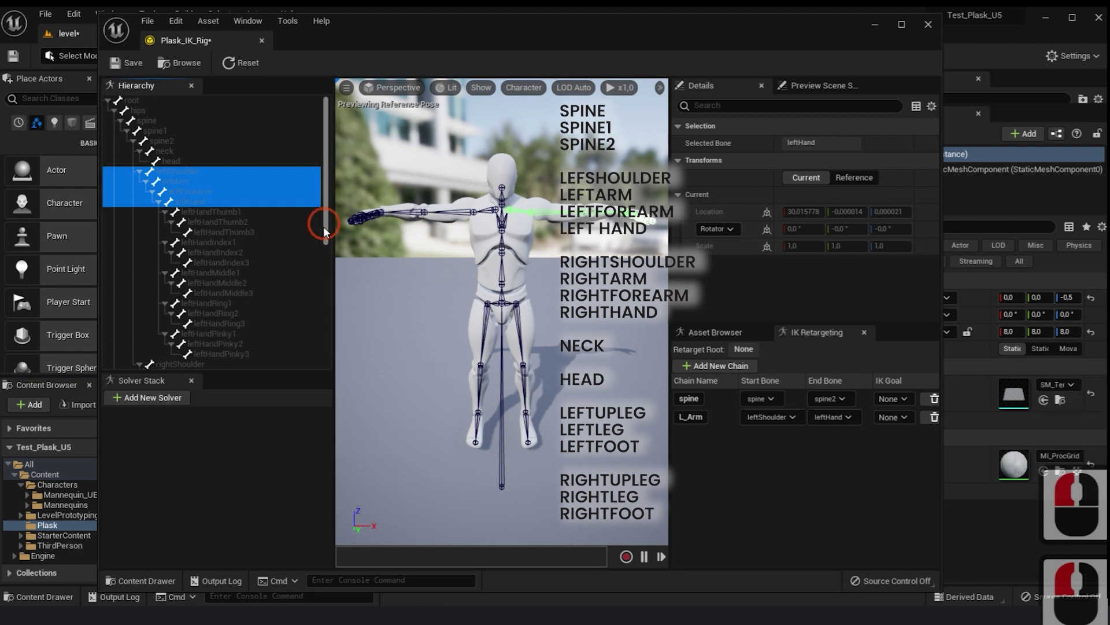
Create an R_Arm retarget chain from rightShoulder through rightHand
{"action": "left_click", "coordinate": [329, 272]}
{"action": "left_click", "coordinate": [194, 263]}
{"action": "left_click", "coordinate": [201, 270]}
{"action": "double_click", "coordinate": [206, 285]}
{"action": "double_click", "coordinate": [204, 288]}
{"action": "left_click", "coordinate": [204, 283]}
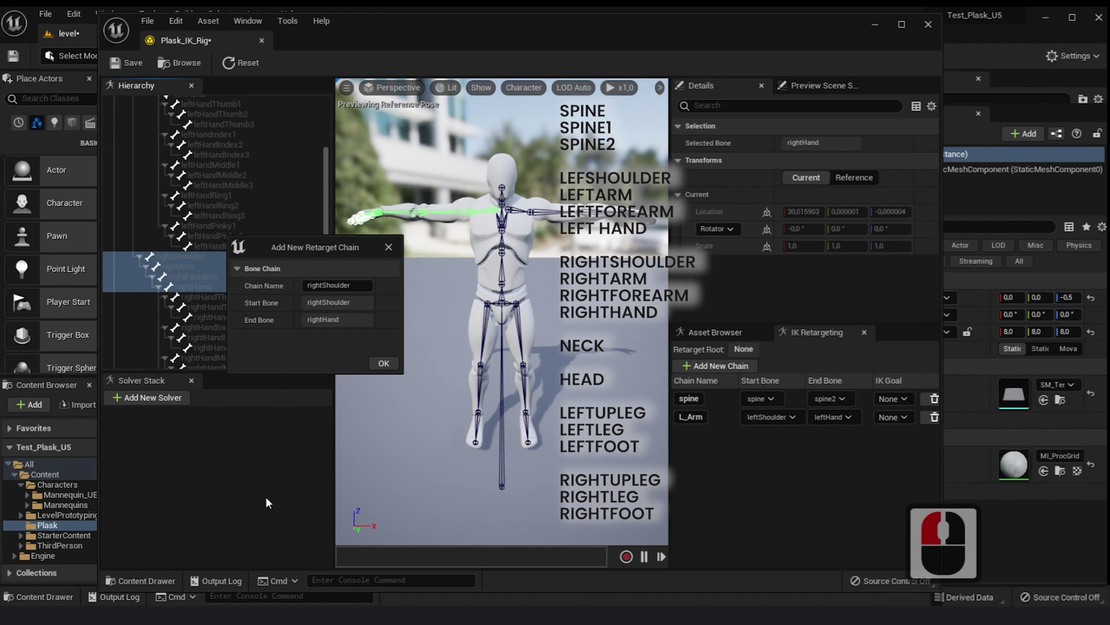
{"action": "left_click", "coordinate": [270, 500]}
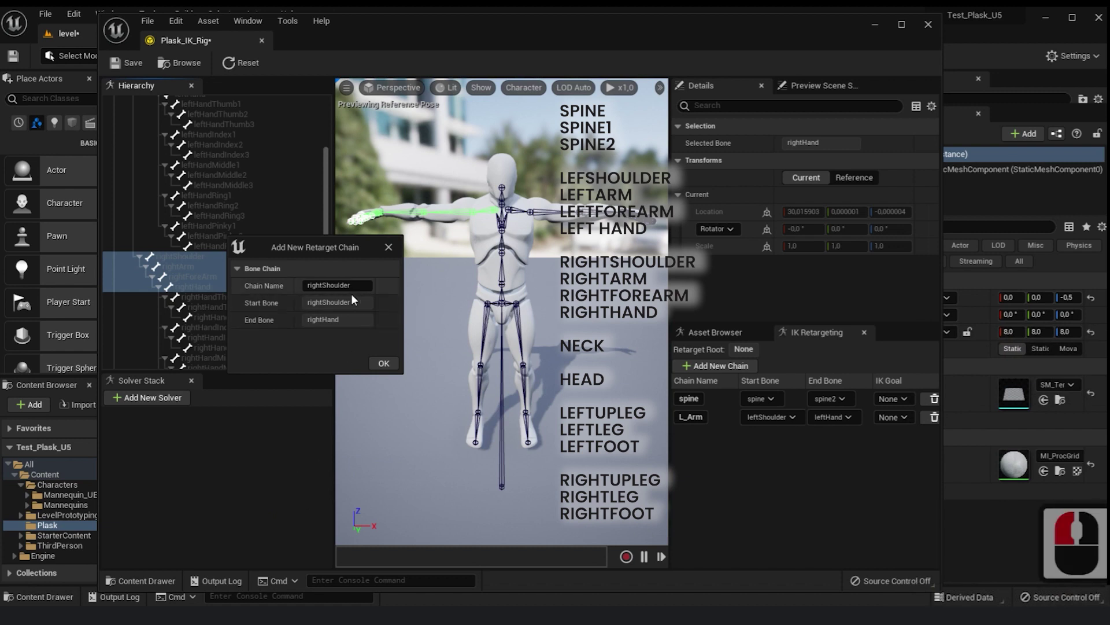
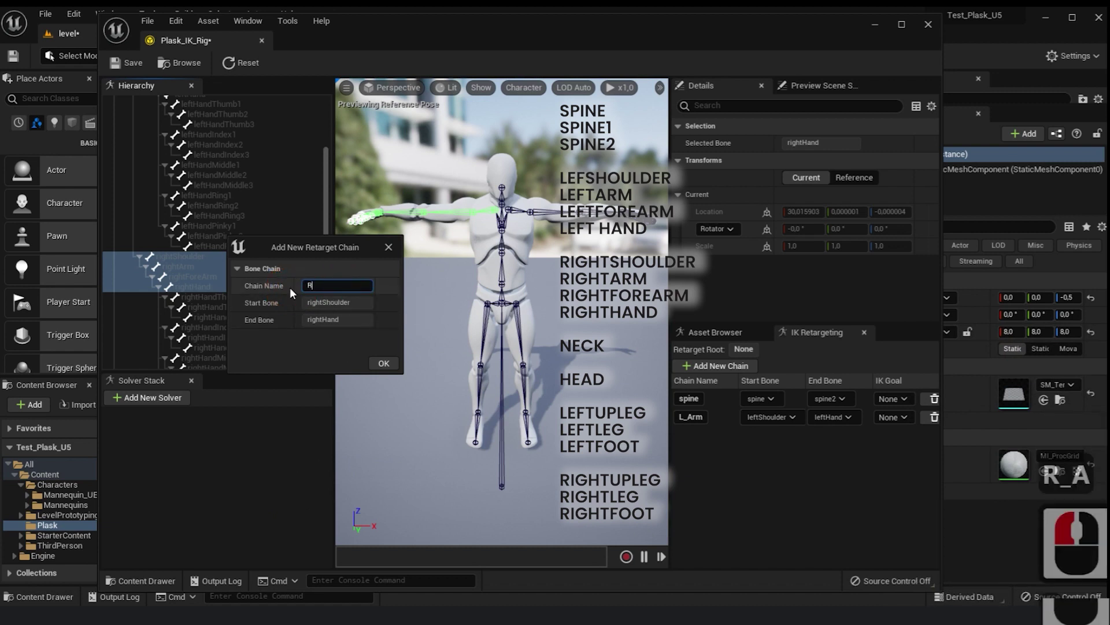
{"action": "type", "text": "r"}
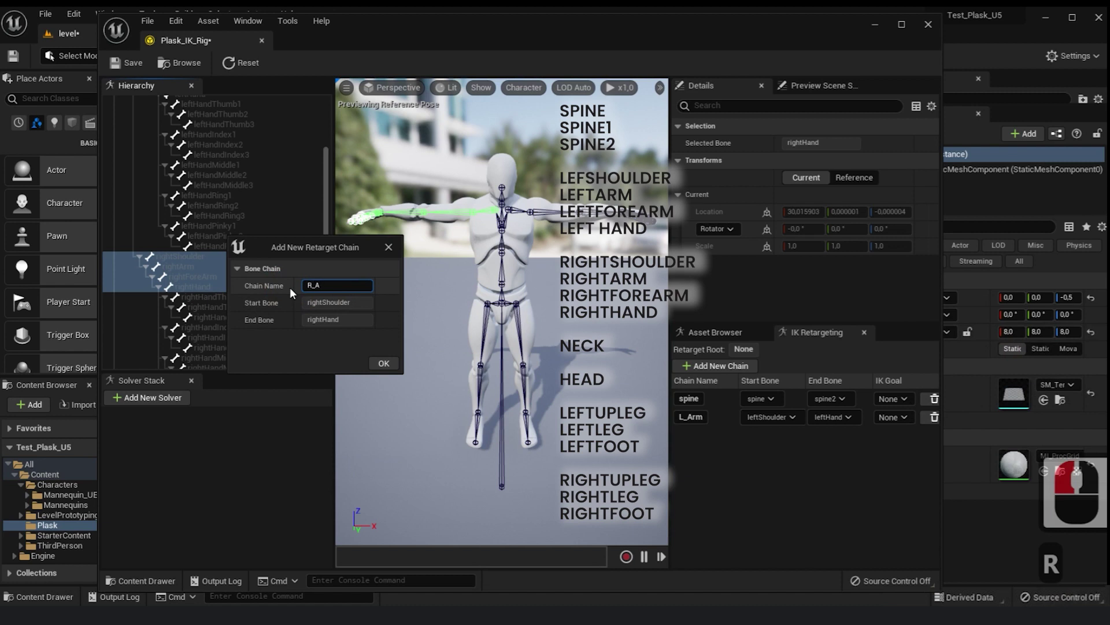
{"action": "left_click", "coordinate": [390, 367]}
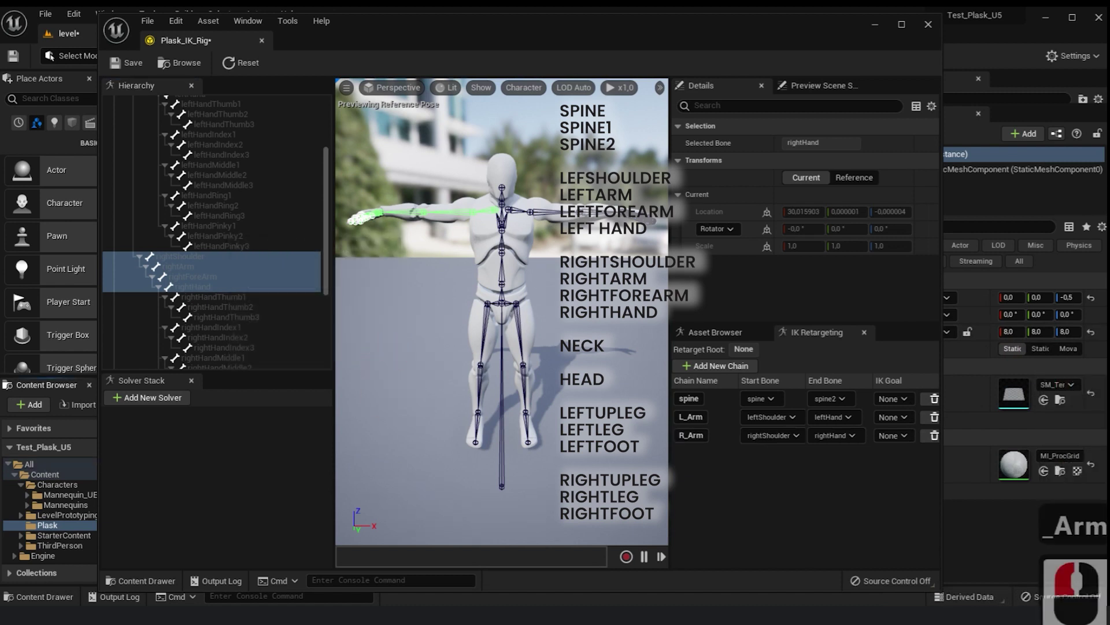
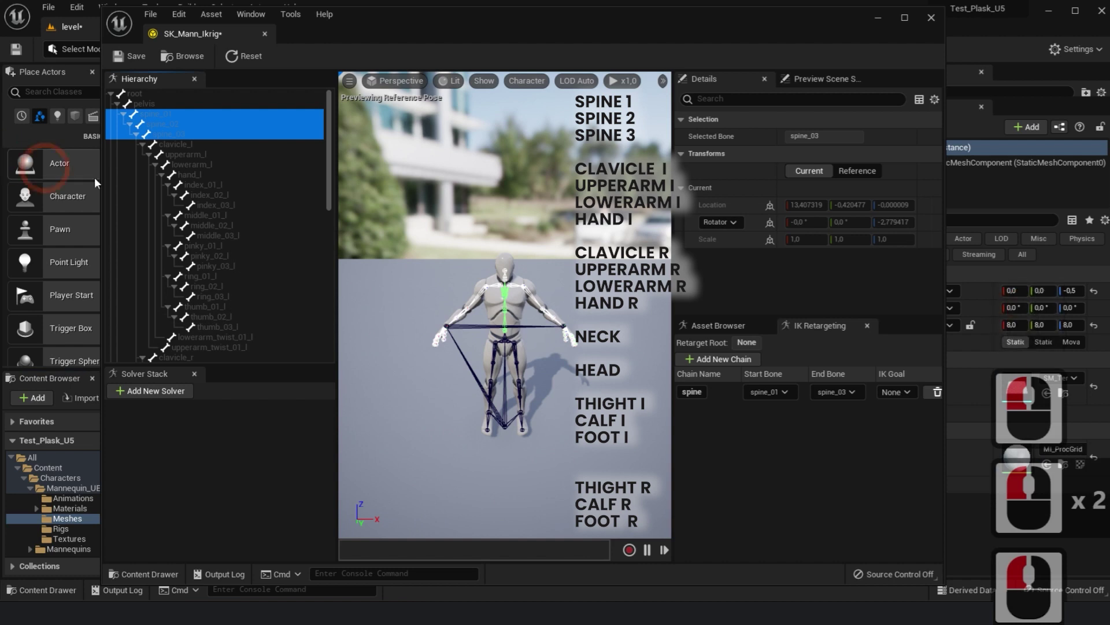
Select clavicle_l through hand_l and start a new retarget chain from them
{"action": "left_click", "coordinate": [200, 149]}
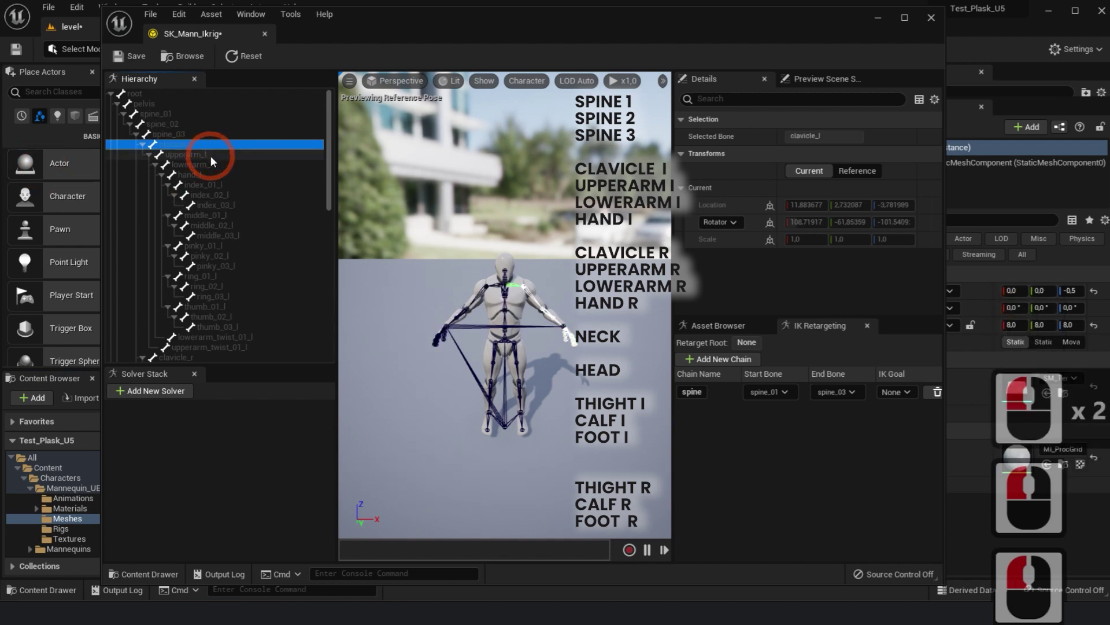
{"action": "left_click", "coordinate": [207, 160]}
{"action": "left_click", "coordinate": [202, 179]}
{"action": "double_click", "coordinate": [204, 180]}
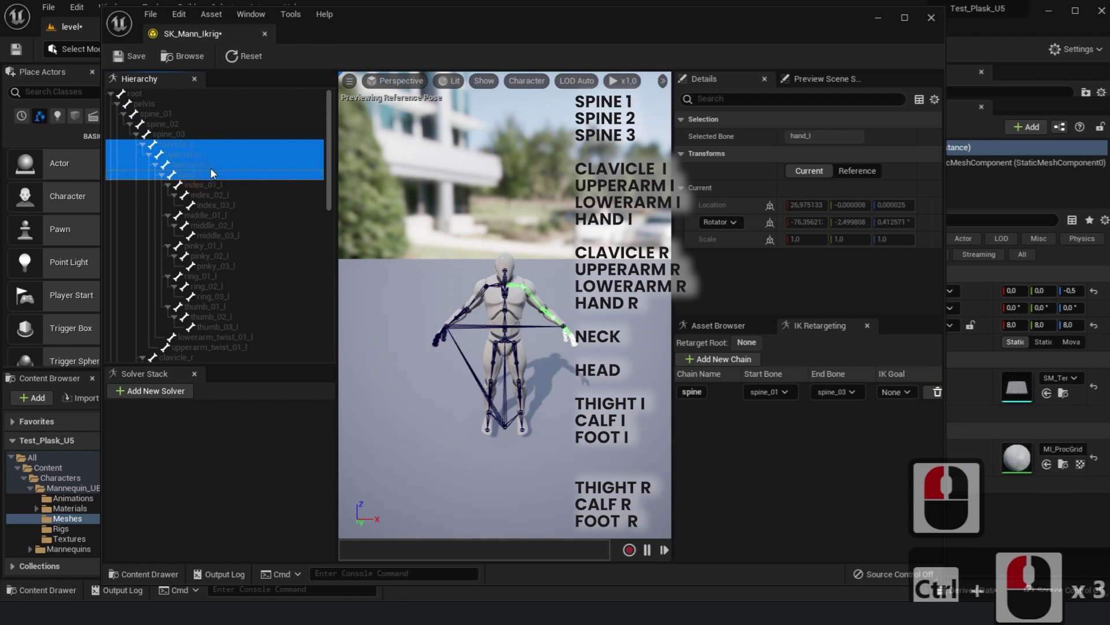
{"action": "left_click", "coordinate": [217, 172]}
Name the clavicle_l–hand_l chain L_Arm and confirm it
{"action": "left_click", "coordinate": [284, 388]}
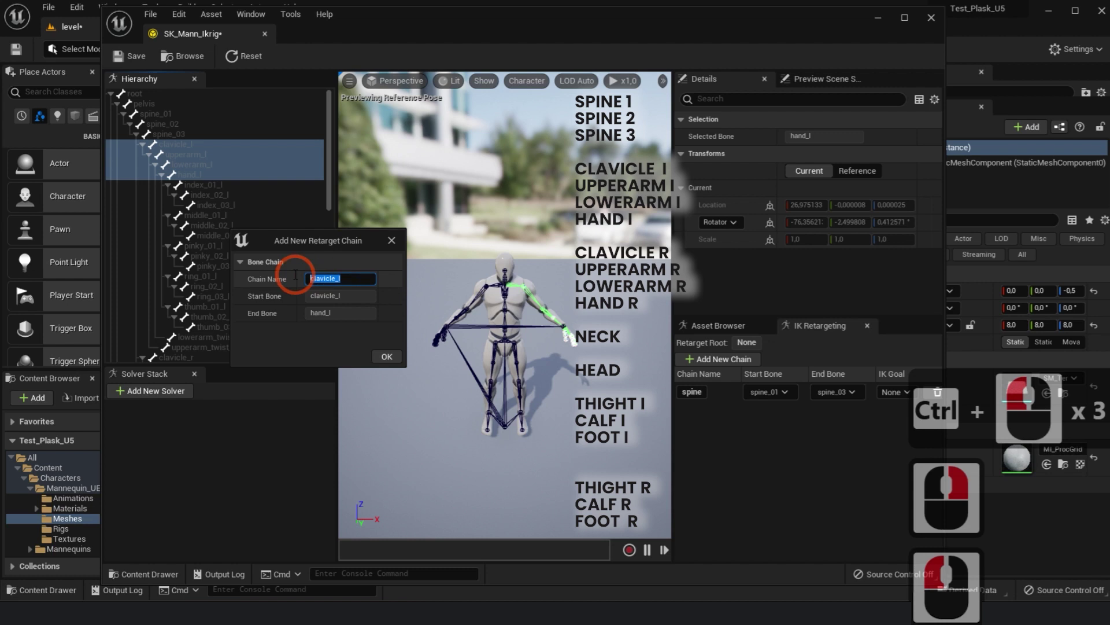
{"action": "left_click", "coordinate": [299, 278]}
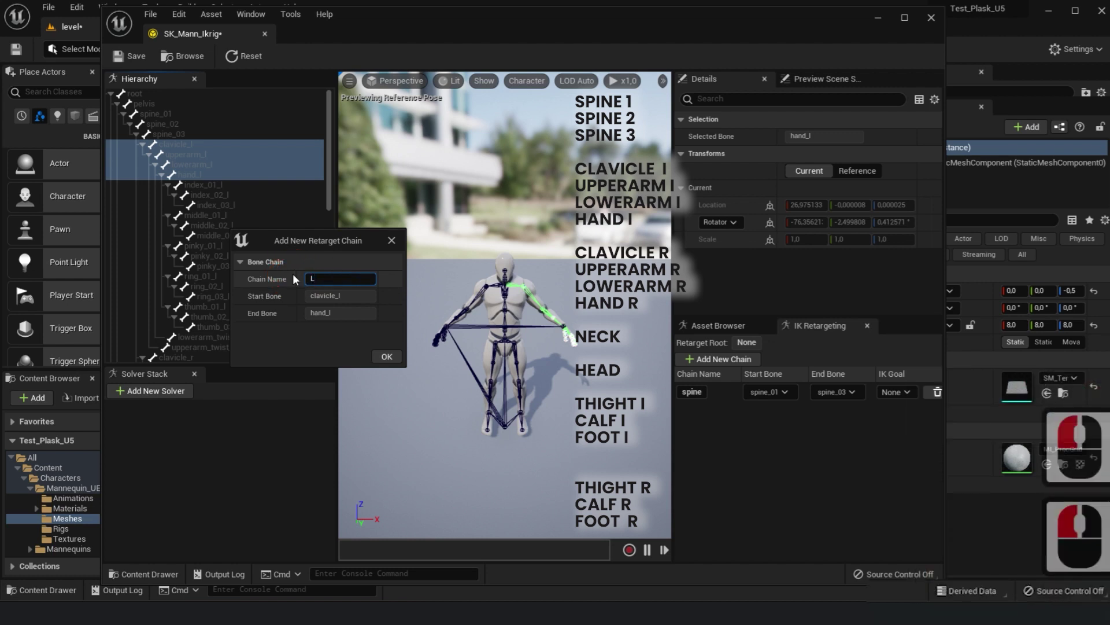
{"action": "key", "text": "l"}
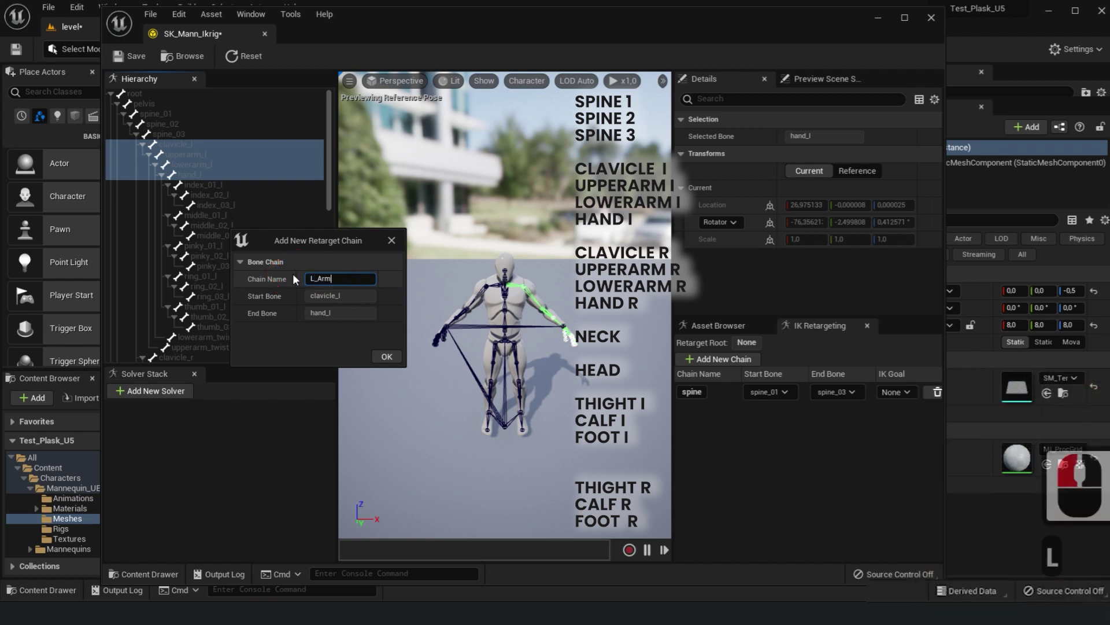
{"action": "type", "text": "_Arm"}
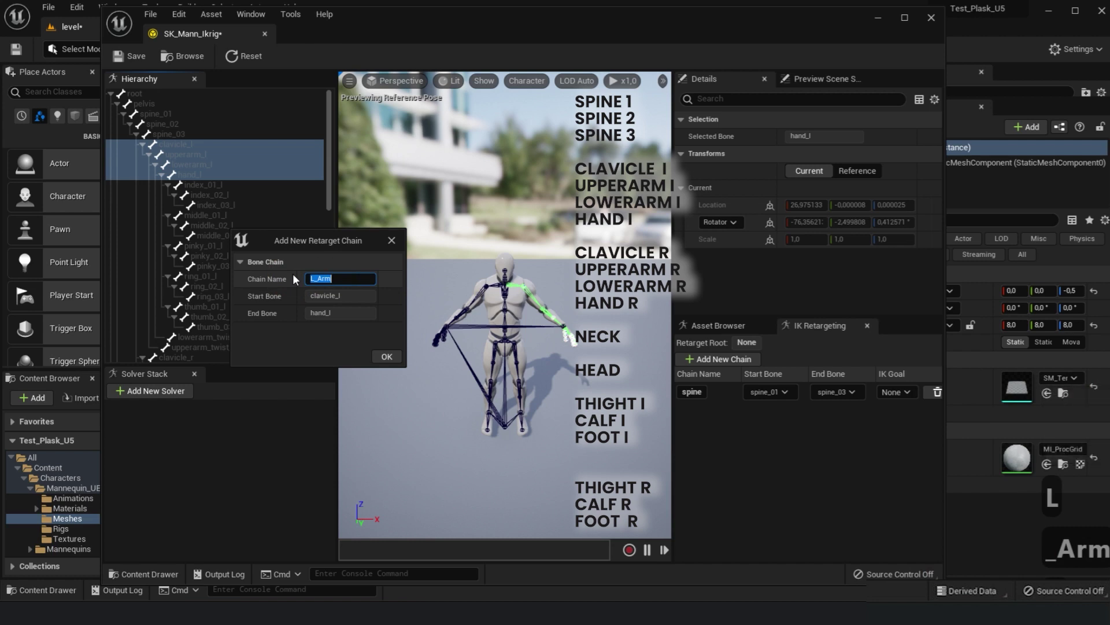
{"action": "key", "text": "Return"}
{"action": "left_click", "coordinate": [401, 361]}
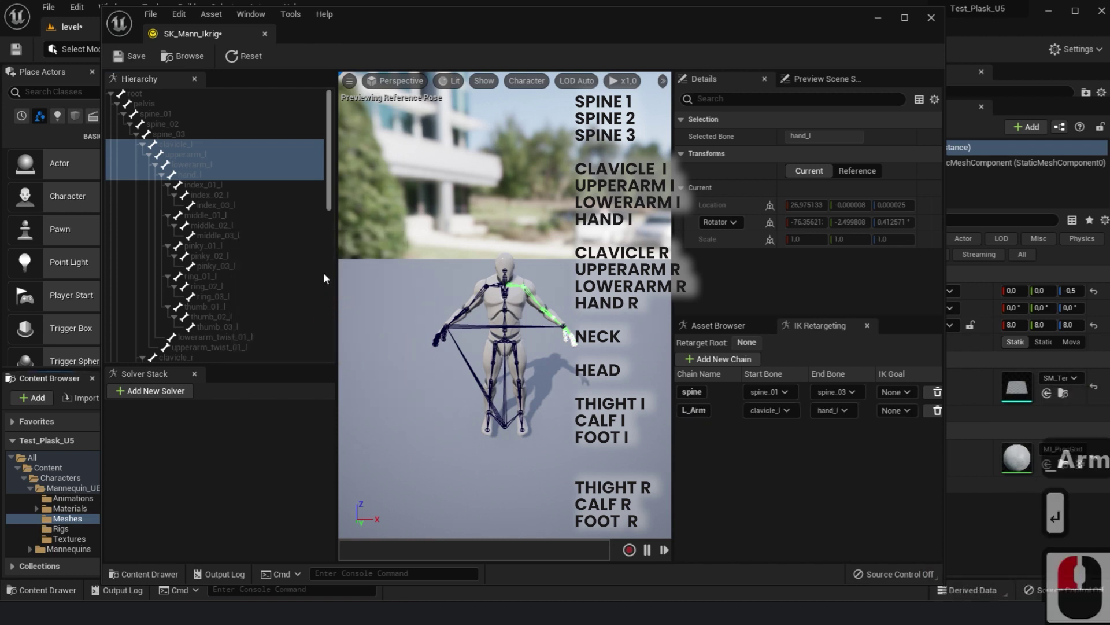
Create an R_Arm retarget chain from clavicle_r through hand_r on SK_Mann_Ikrig
{"action": "left_click", "coordinate": [335, 242]}
{"action": "left_click", "coordinate": [190, 240]}
{"action": "left_click", "coordinate": [210, 261]}
{"action": "double_click", "coordinate": [211, 263]}
{"action": "left_click", "coordinate": [212, 267]}
{"action": "left_click", "coordinate": [212, 267]}
{"action": "left_click", "coordinate": [307, 481]}
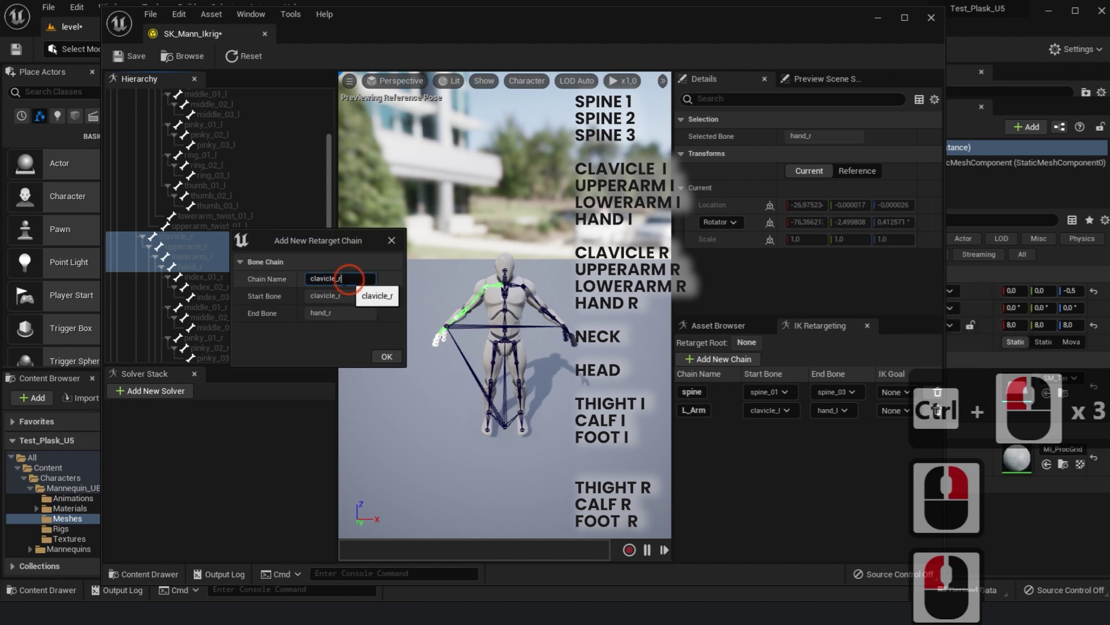
{"action": "key", "text": "r"}
{"action": "key", "text": "BackSpace"}
{"action": "left_click", "coordinate": [225, 287]}
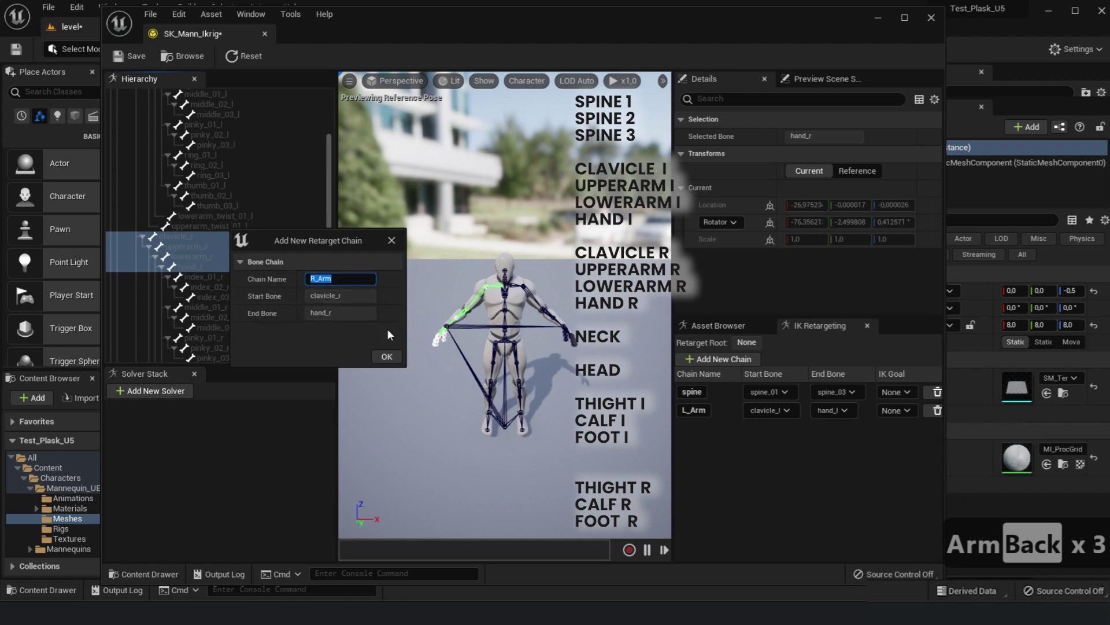
{"action": "key", "text": "Return"}
{"action": "left_click", "coordinate": [398, 359]}
{"action": "type", "text": "_Arm↩"}
{"action": "double_click", "coordinate": [193, 266]}
Create a single-bone retarget chain on neck_01 named "meck"
{"action": "right_click", "coordinate": [192, 266]}
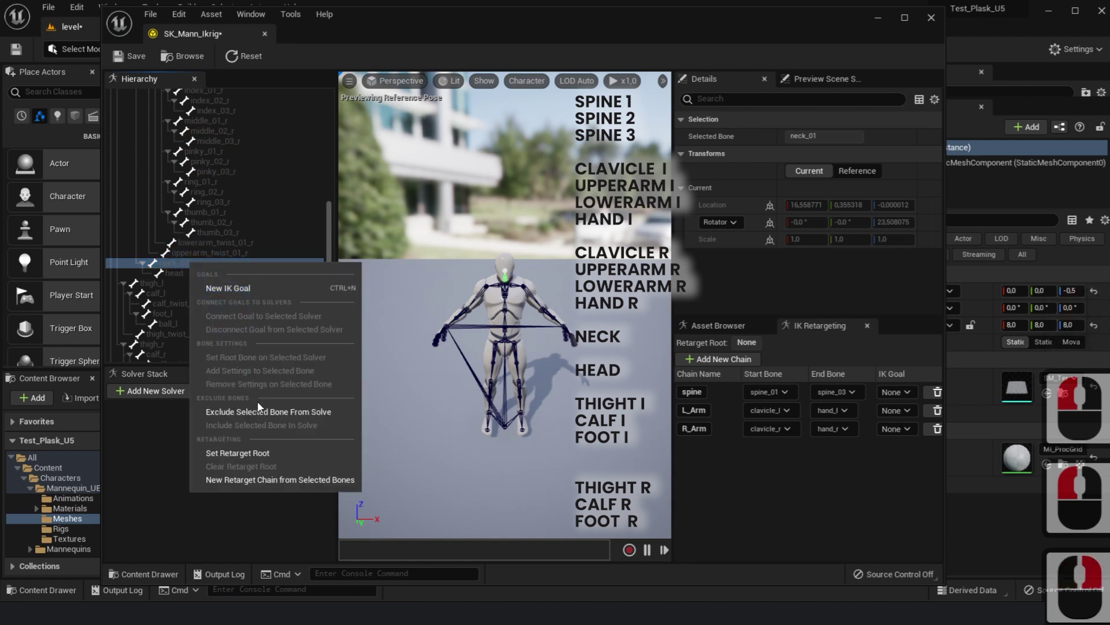
{"action": "left_click", "coordinate": [238, 478]}
{"action": "left_click", "coordinate": [227, 284]}
{"action": "left_click", "coordinate": [298, 300]}
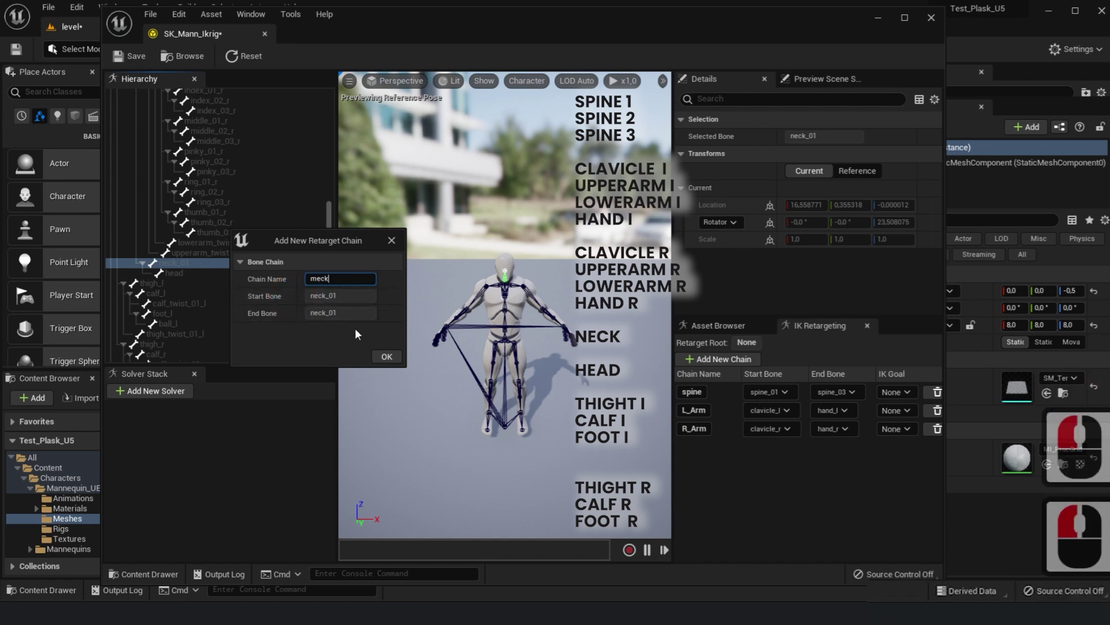
{"action": "type", "text": "meck"}
{"action": "left_click", "coordinate": [382, 361]}
Create a single-bone retarget chain on the head bone
{"action": "left_click", "coordinate": [180, 277]}
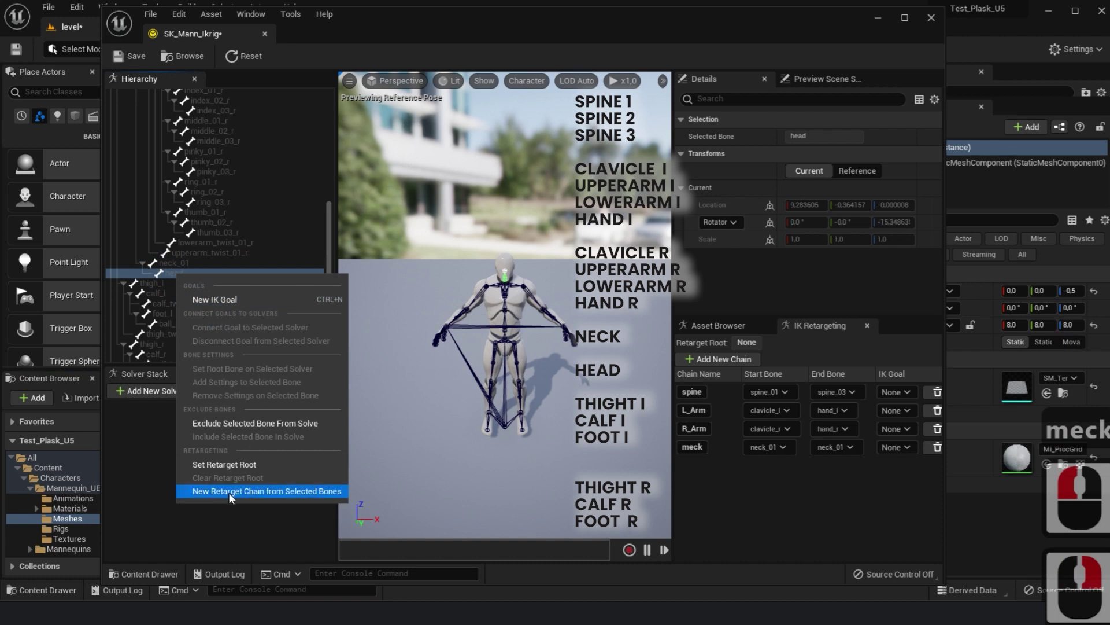
{"action": "left_click", "coordinate": [228, 496]}
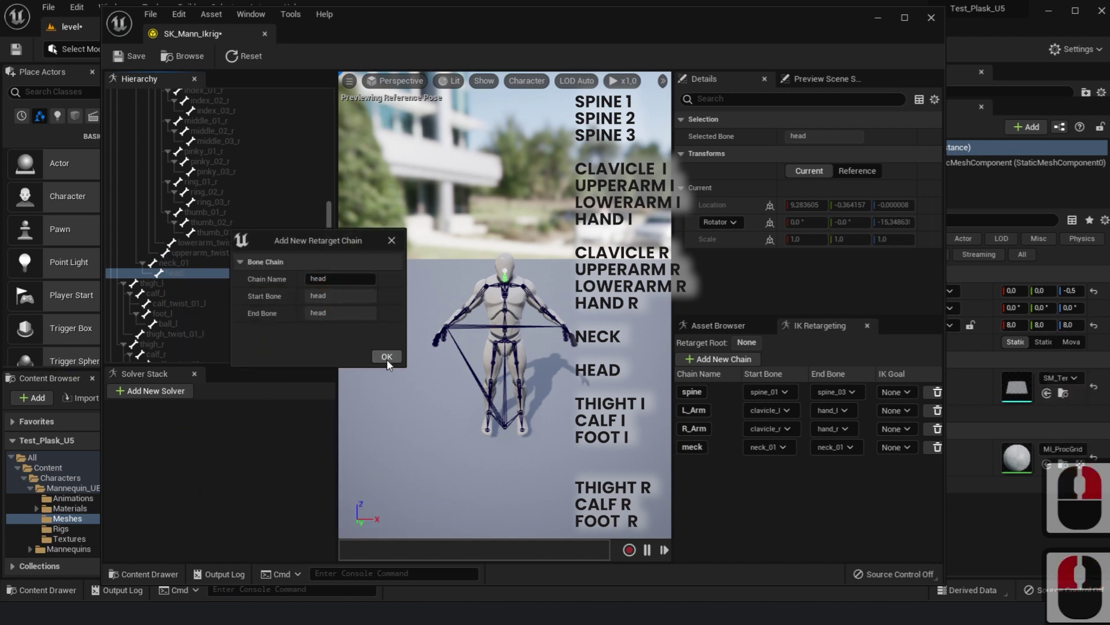
{"action": "left_click", "coordinate": [389, 364]}
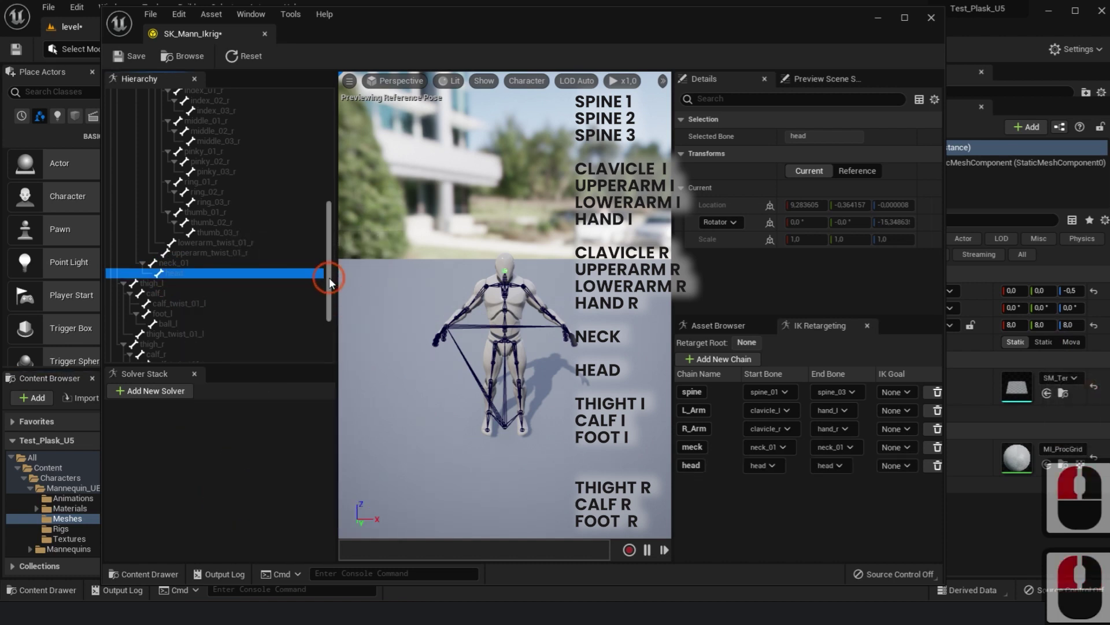
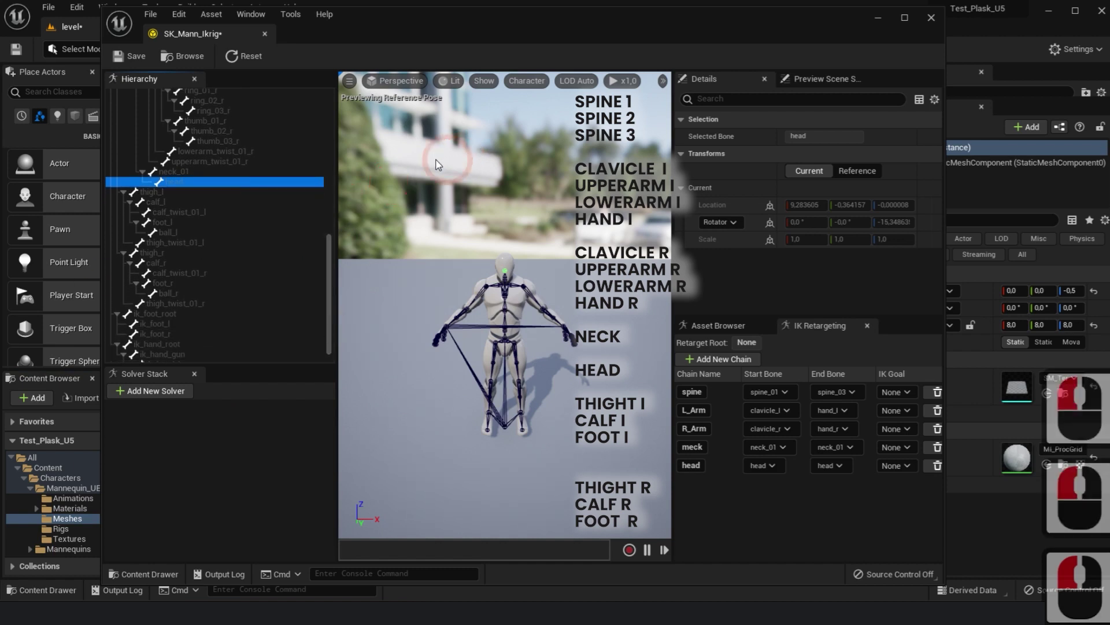
Create an L_leg retarget chain running from thigh_l to foot_l
{"action": "left_click", "coordinate": [165, 199]}
{"action": "left_click", "coordinate": [174, 208]}
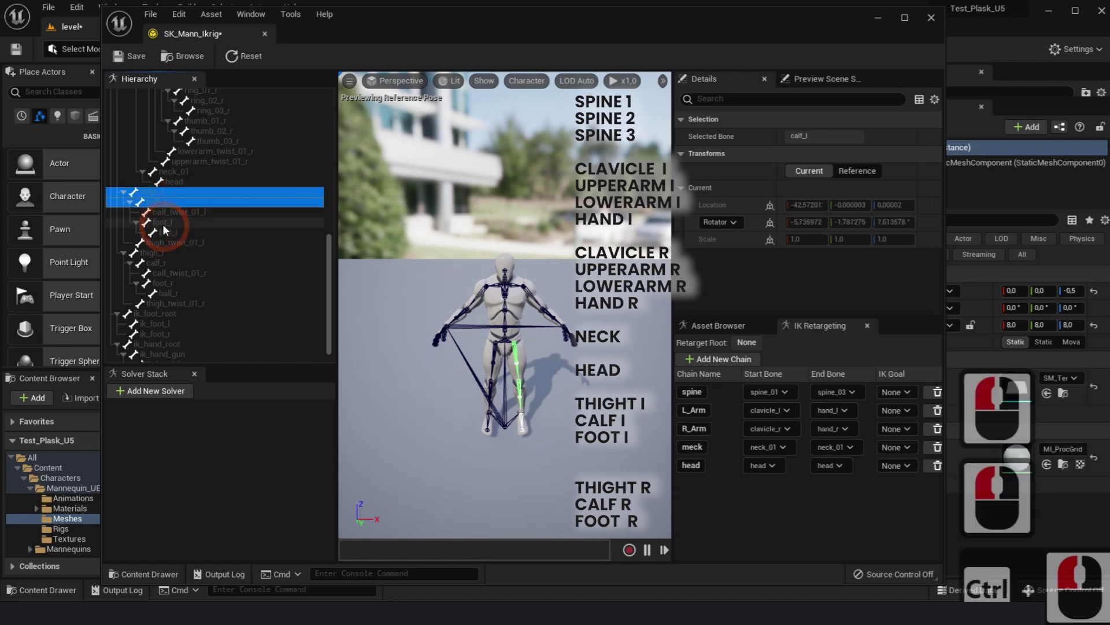
{"action": "left_click", "coordinate": [164, 227]}
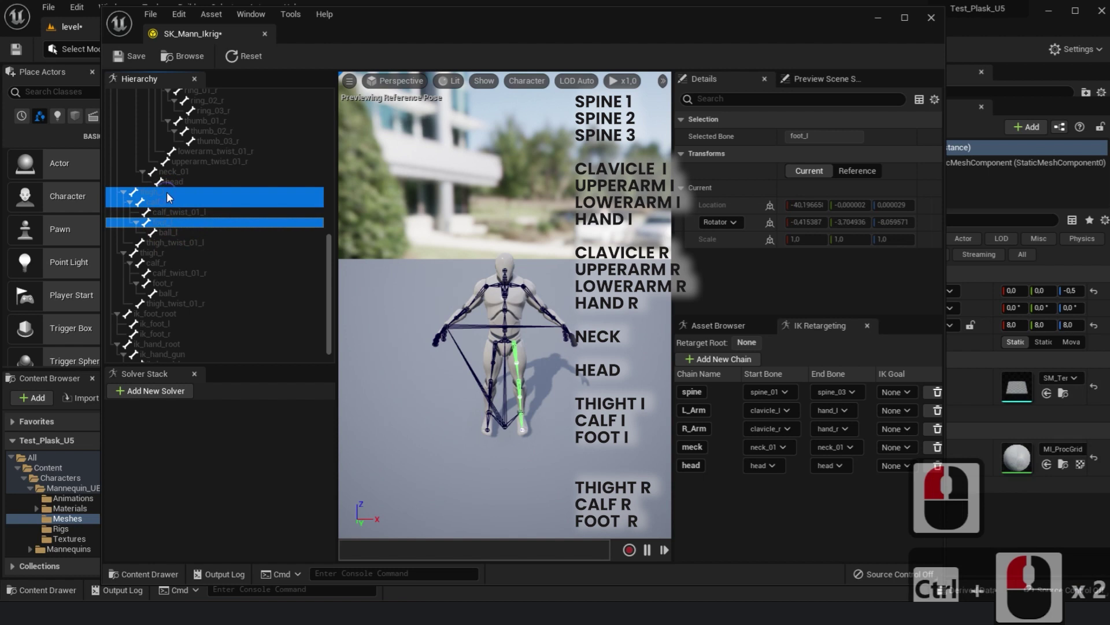
{"action": "left_click", "coordinate": [173, 196]}
{"action": "left_click", "coordinate": [206, 413]}
{"action": "right_click", "coordinate": [292, 274]}
{"action": "left_click", "coordinate": [292, 273]}
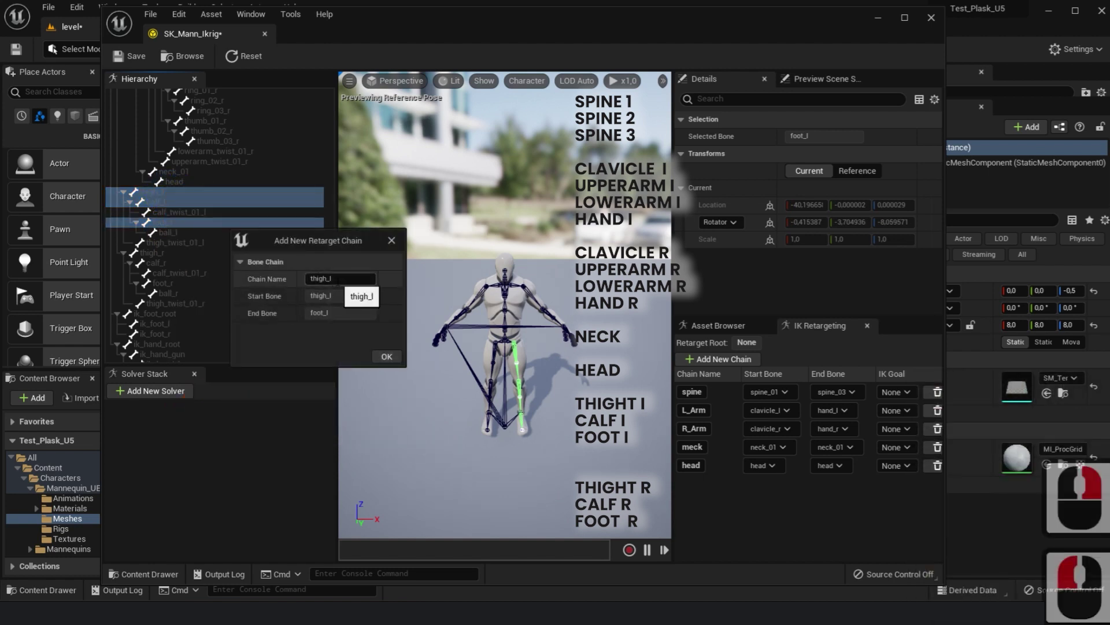
{"action": "right_click", "coordinate": [247, 282]}
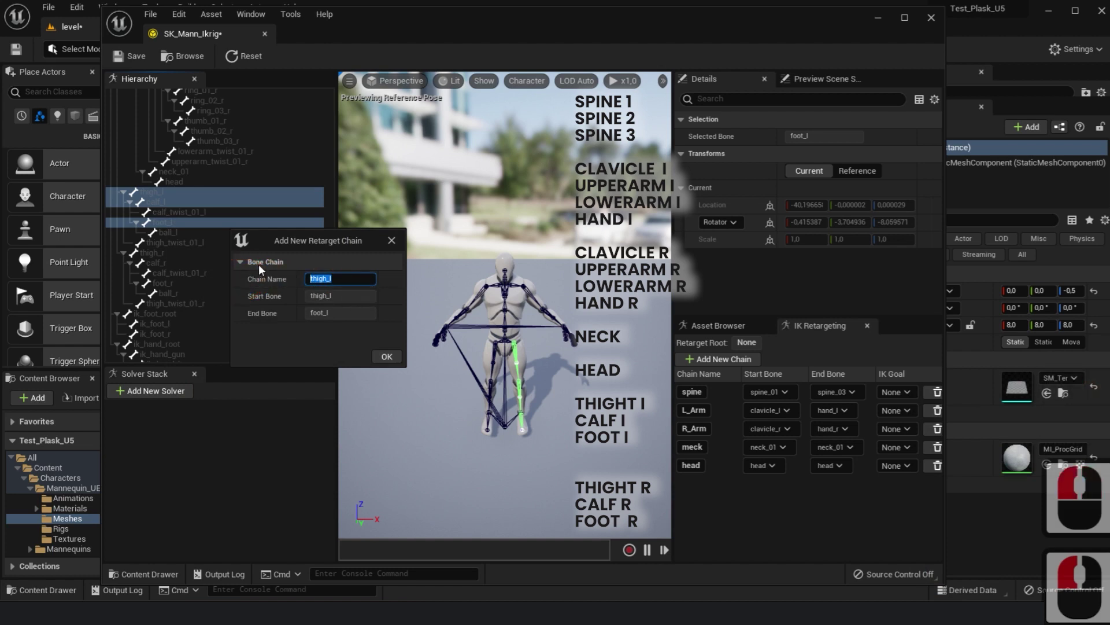
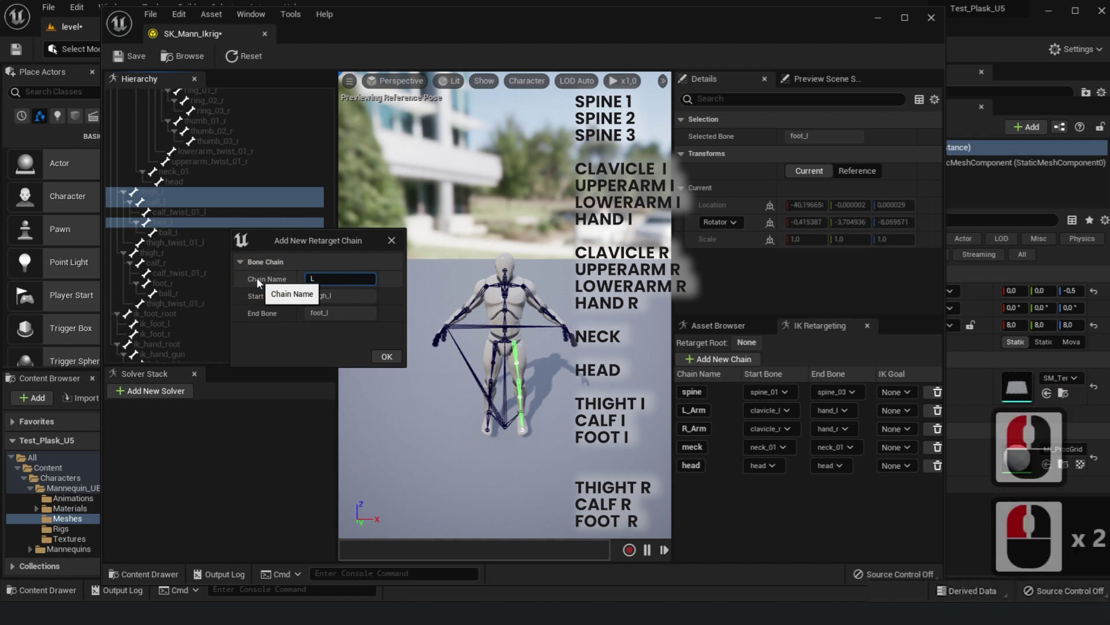
{"action": "key", "text": "l"}
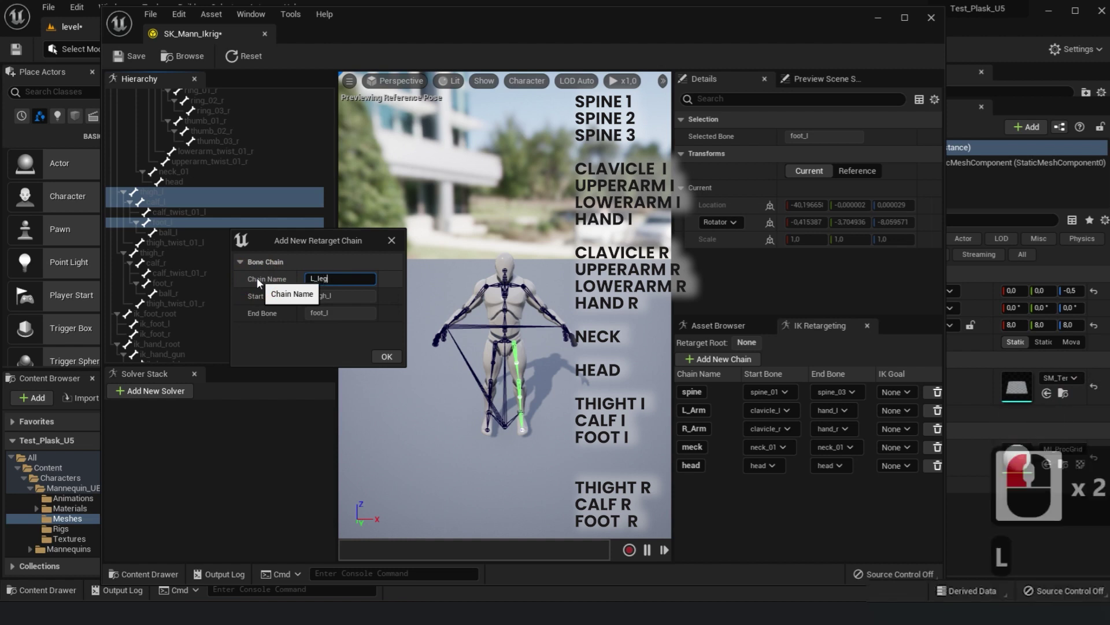
{"action": "type", "text": "_leg"}
{"action": "left_click", "coordinate": [396, 361]}
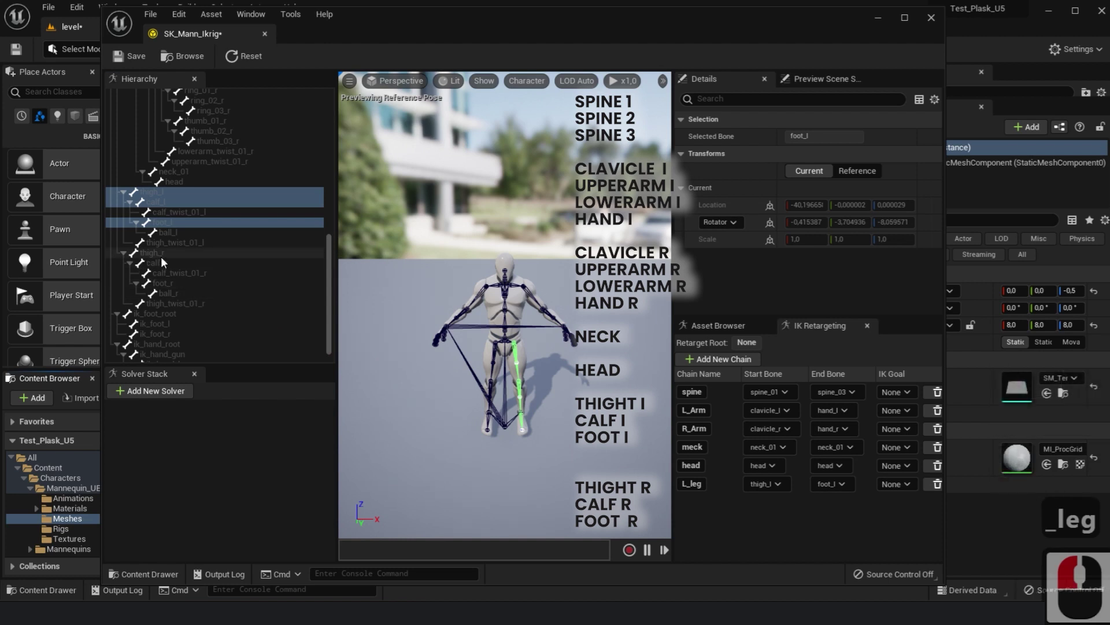
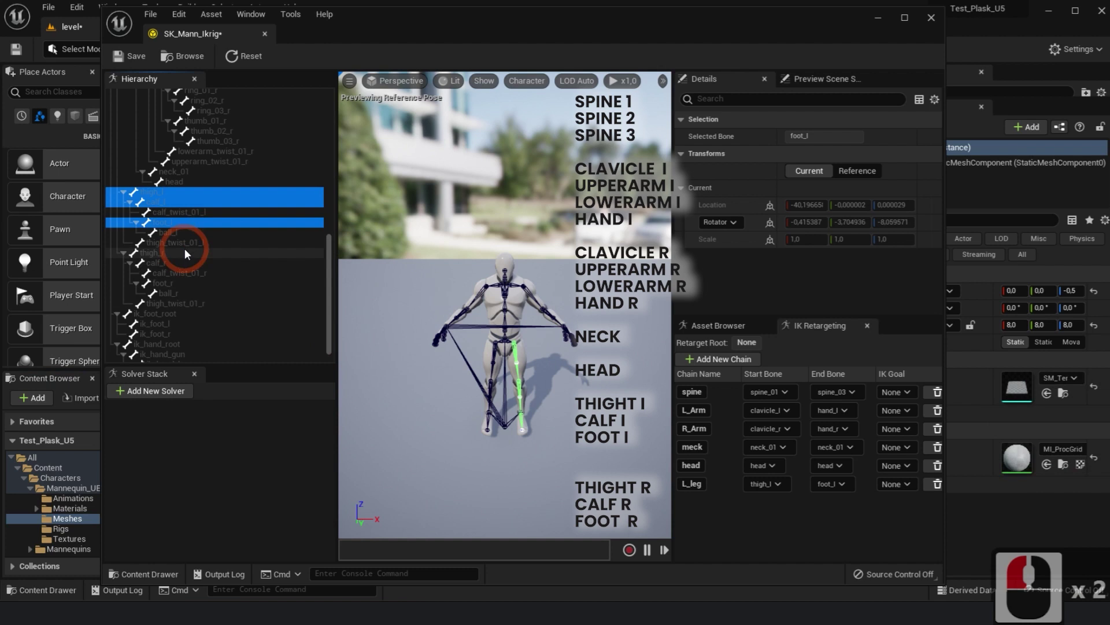
Create an R_leg retarget chain running from thigh_r to foot_r
{"action": "left_click", "coordinate": [166, 258]}
{"action": "left_click", "coordinate": [171, 274]}
{"action": "left_click", "coordinate": [172, 290]}
{"action": "left_click", "coordinate": [173, 289]}
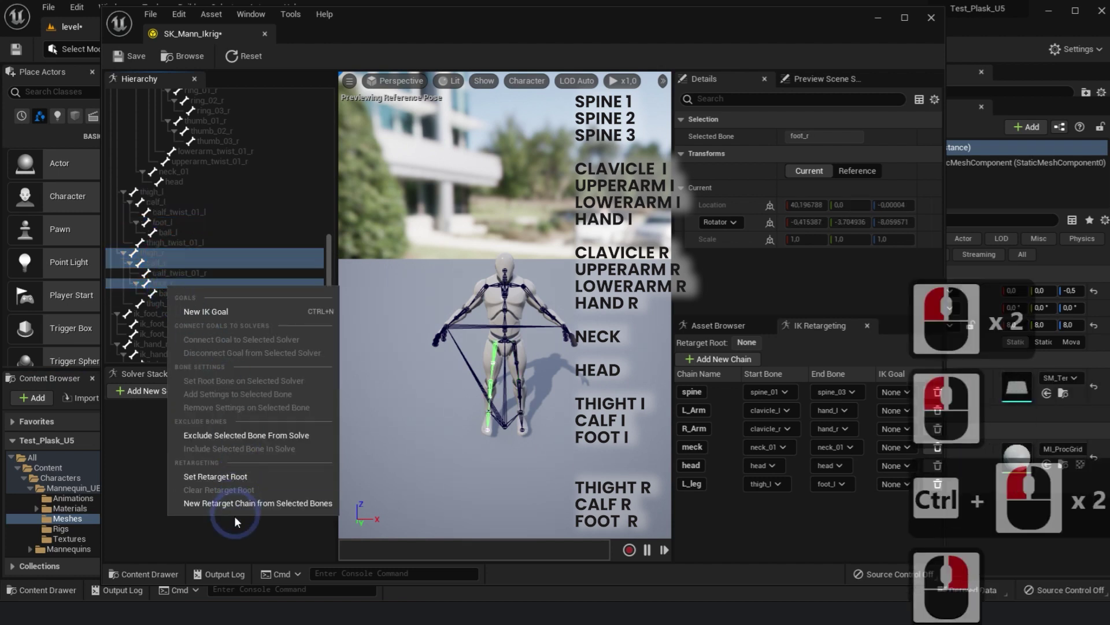
{"action": "left_click", "coordinate": [236, 507]}
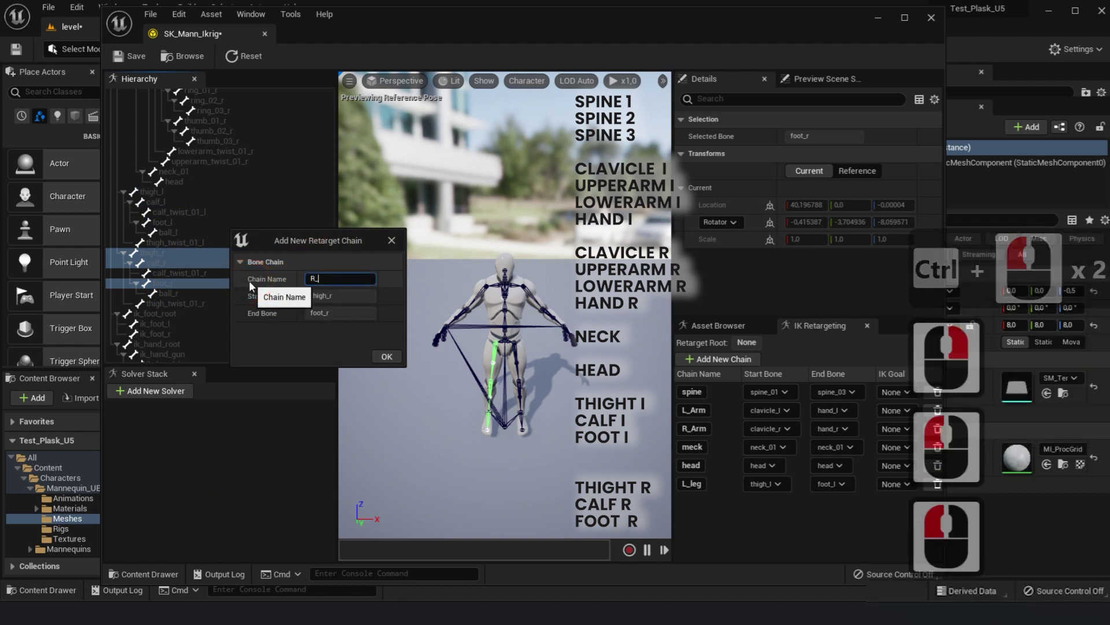
{"action": "left_click", "coordinate": [255, 285]}
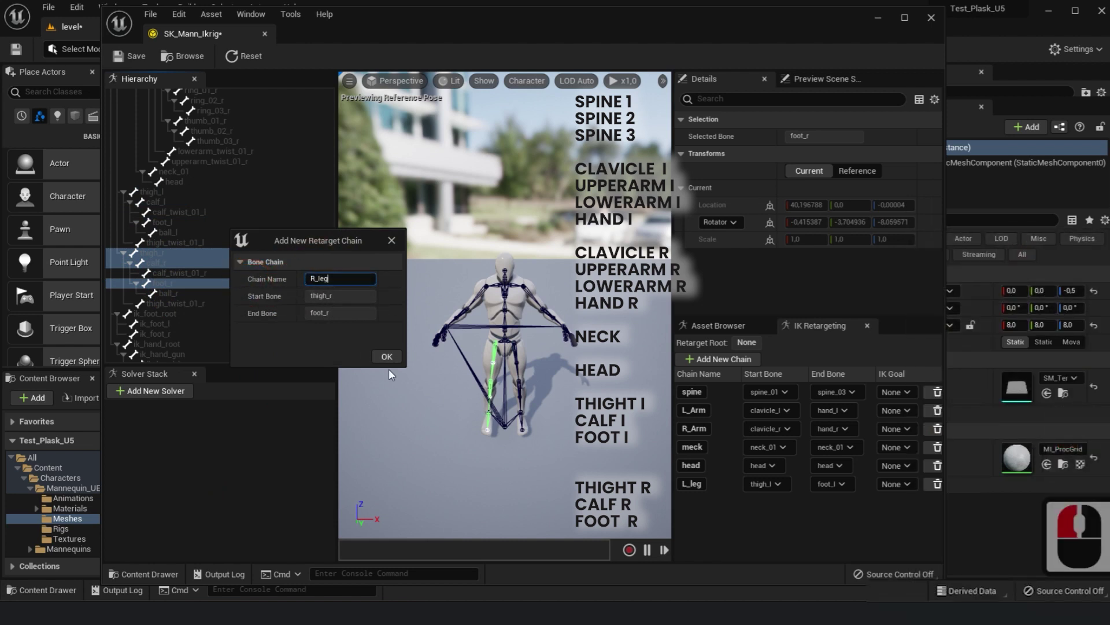
{"action": "type", "text": "R_leg"}
{"action": "left_click", "coordinate": [397, 359]}
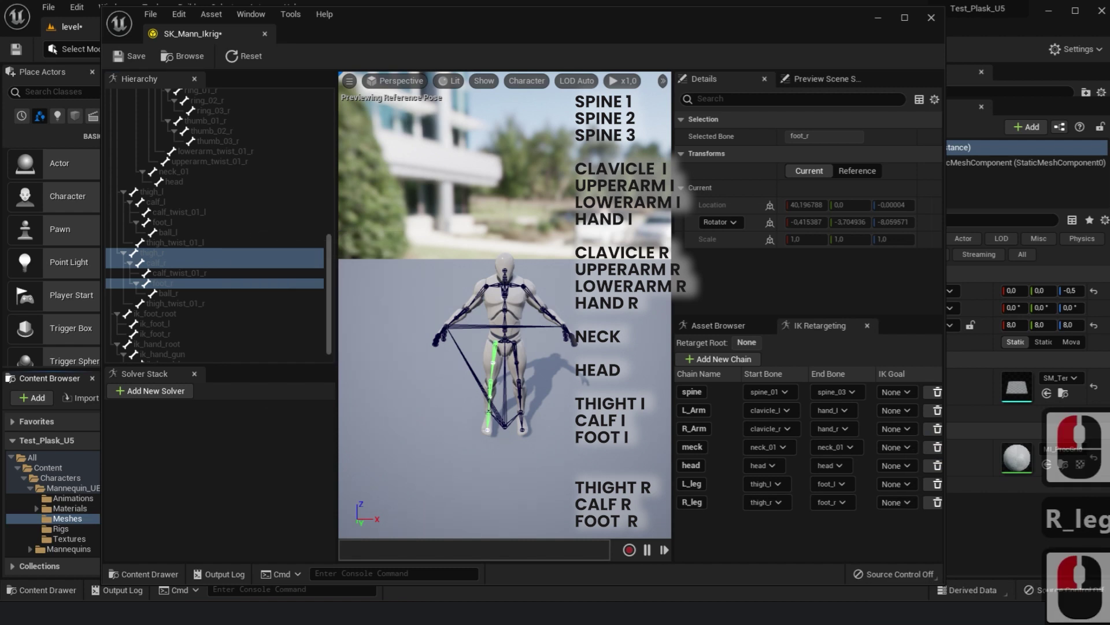
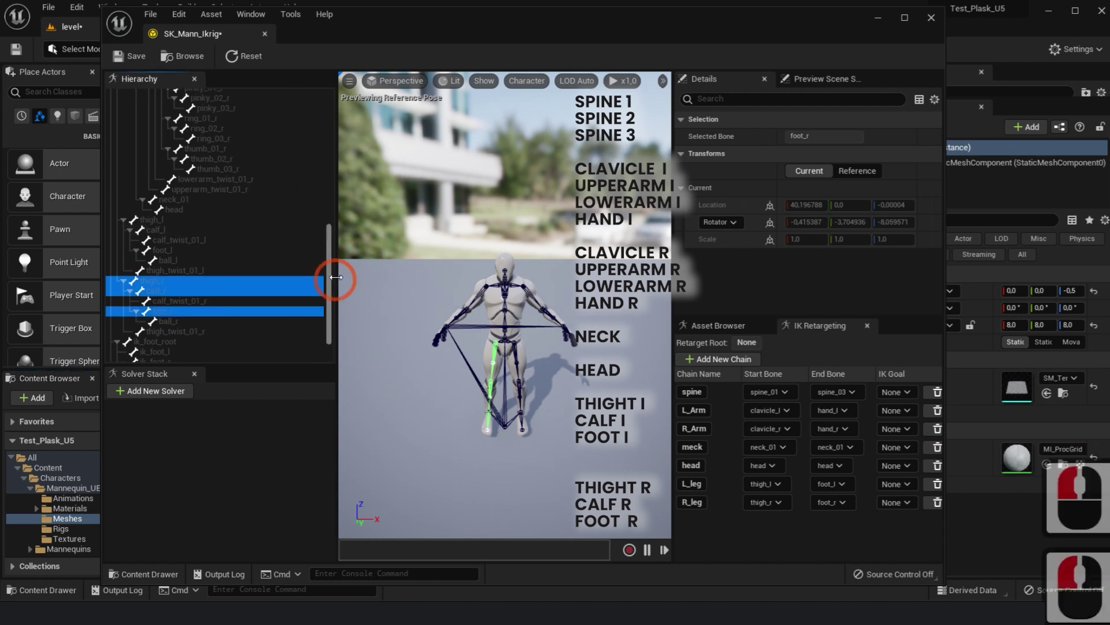
Close the IK Rig editor and return to the Plask content folder
{"action": "left_click", "coordinate": [330, 100]}
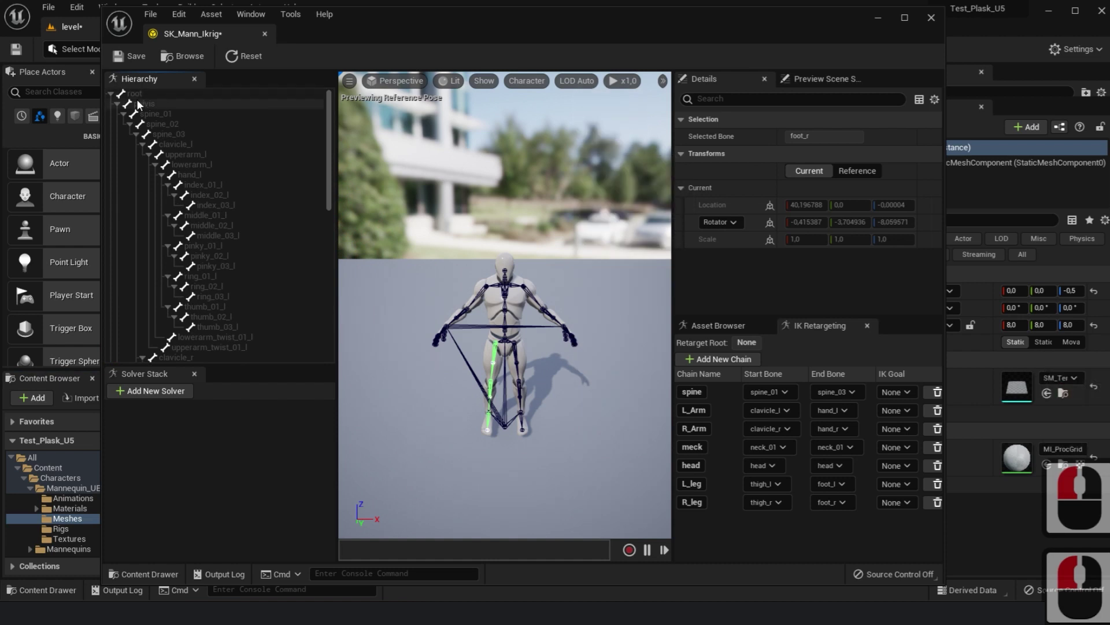
{"action": "left_click", "coordinate": [148, 107]}
{"action": "right_click", "coordinate": [153, 108]}
{"action": "left_click", "coordinate": [217, 298]}
{"action": "left_click", "coordinate": [130, 63]}
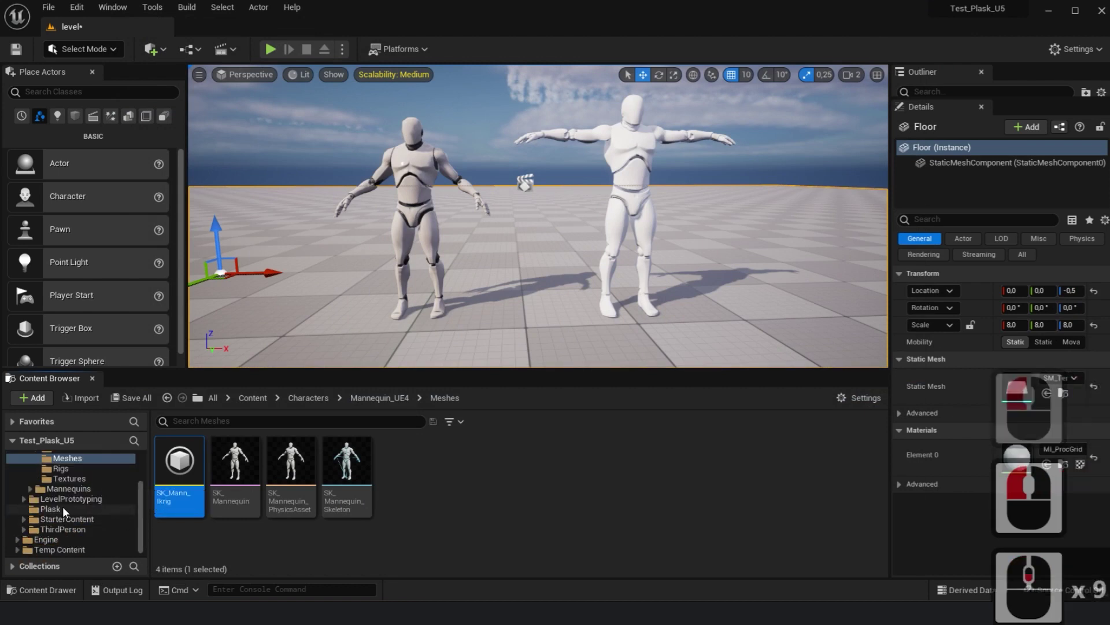
Add a new IK Retargeter asset sourcing Plask_IK_Rig and begin renaming it
{"action": "right_click", "coordinate": [67, 511]}
{"action": "right_click", "coordinate": [582, 485]}
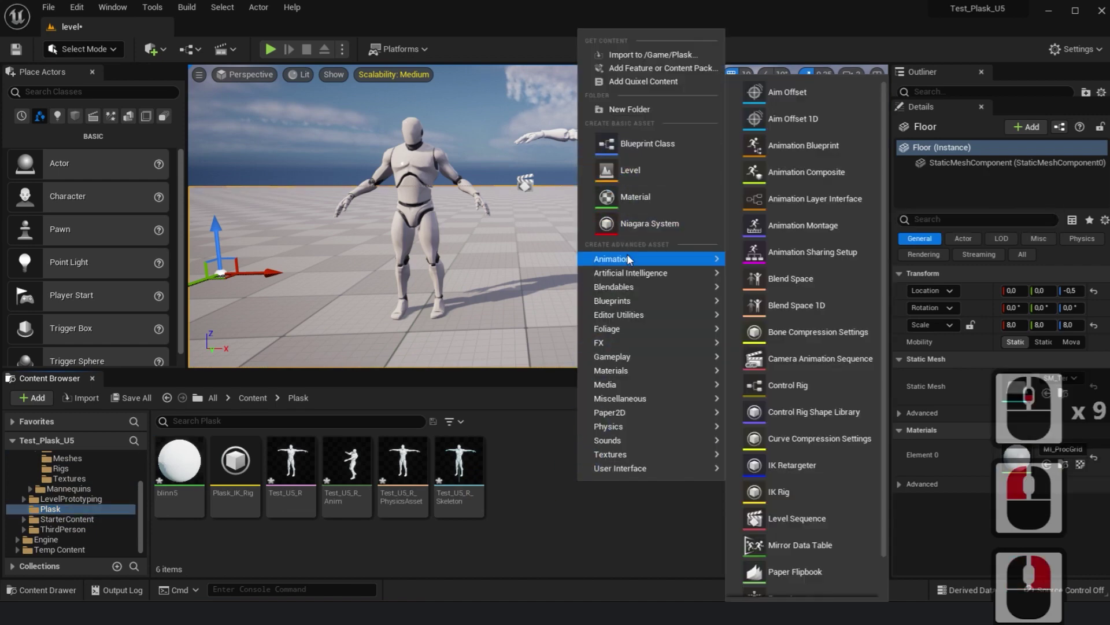
{"action": "left_click", "coordinate": [788, 464]}
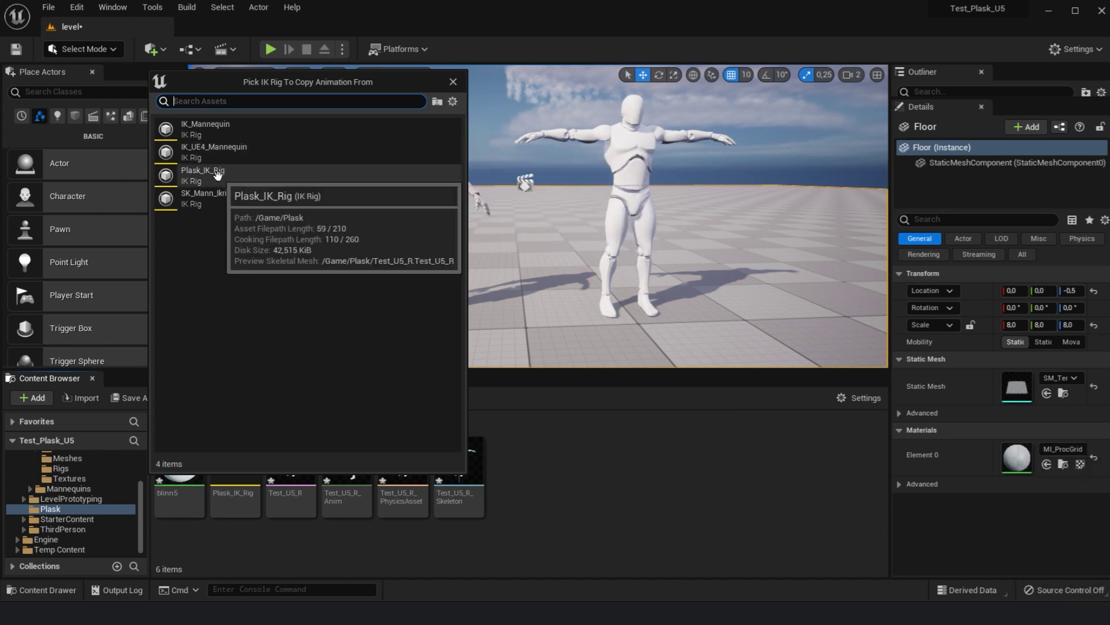
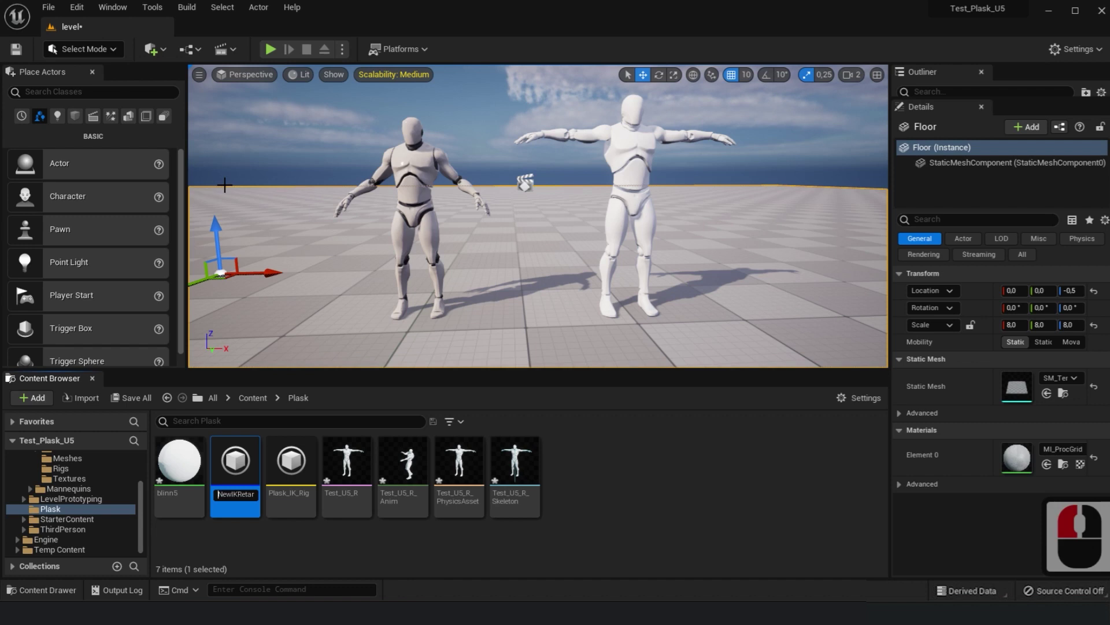
{"action": "key", "text": "Left"}
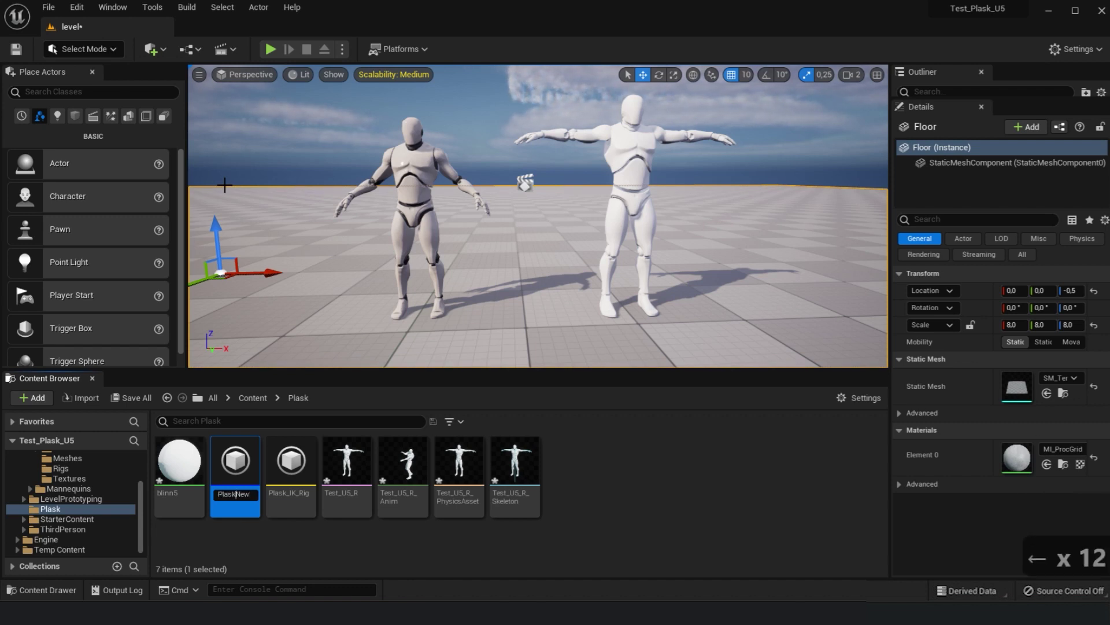
{"action": "key", "text": "space"}
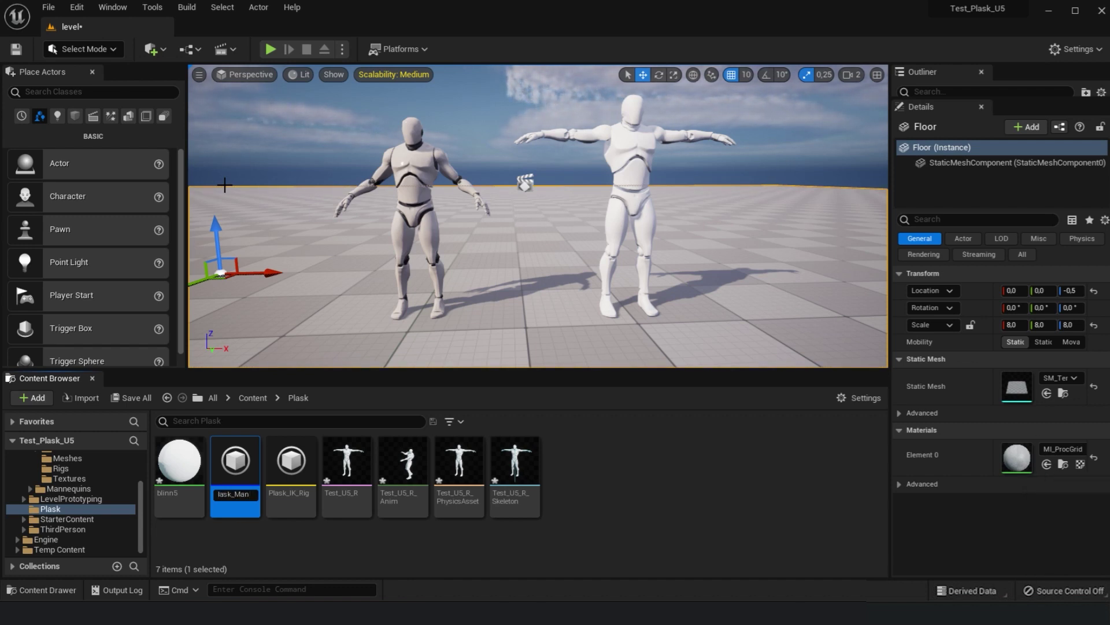
Name the retargeter Plask_Mann_RETARG, correcting the mistyped ending
{"action": "type", "text": "Mann"}
{"action": "key", "text": "_"}
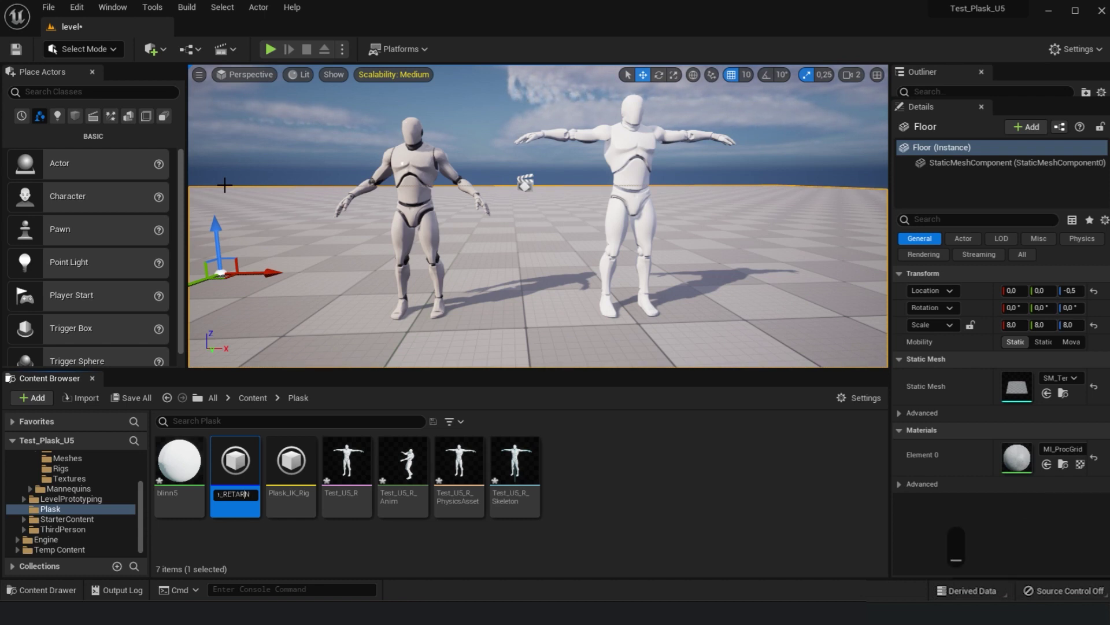
{"action": "type", "text": "RETART"}
{"action": "key", "text": "BackSpace"}
{"action": "key", "text": "Insert"}
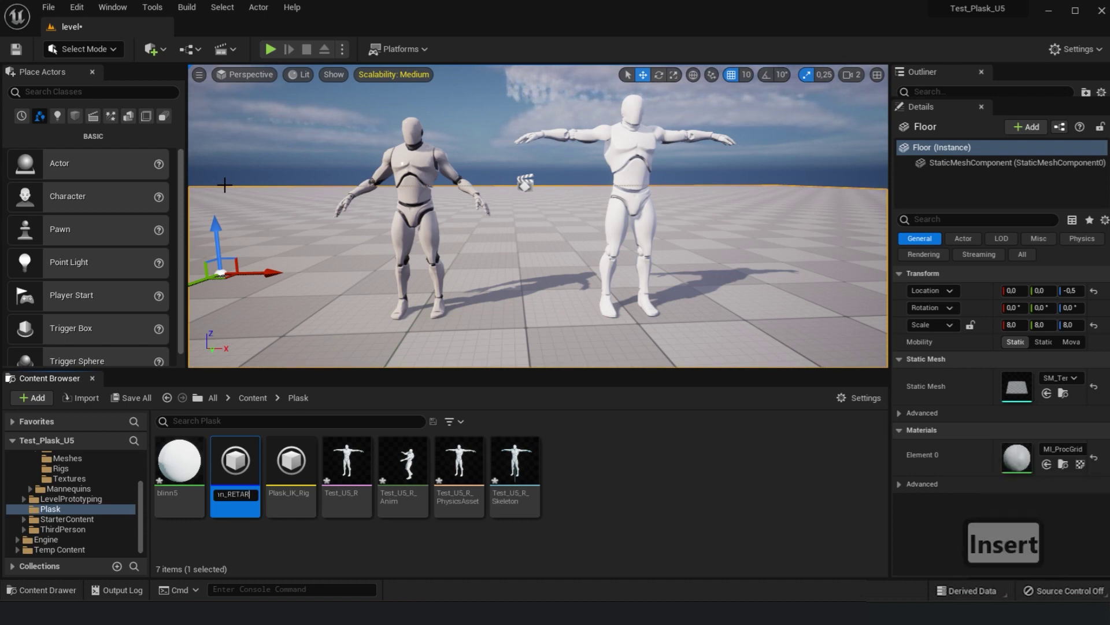
{"action": "key", "text": "Delete"}
{"action": "key", "text": "g"}
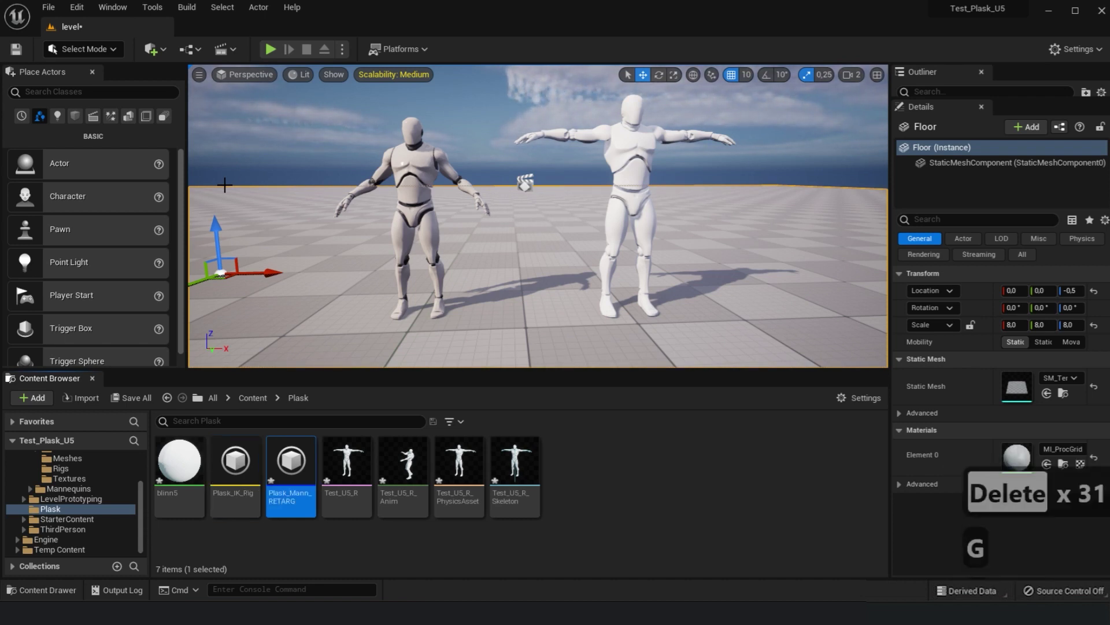
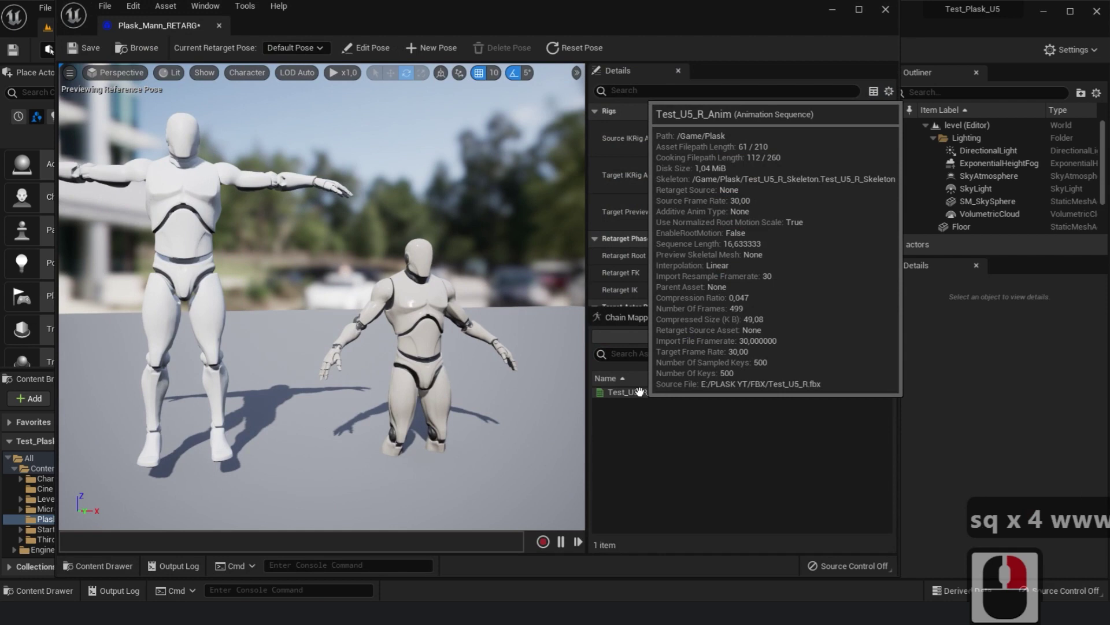
Preview Test_U5_R_Anim on both characters, then return to the reference pose
{"action": "double_click", "coordinate": [642, 389]}
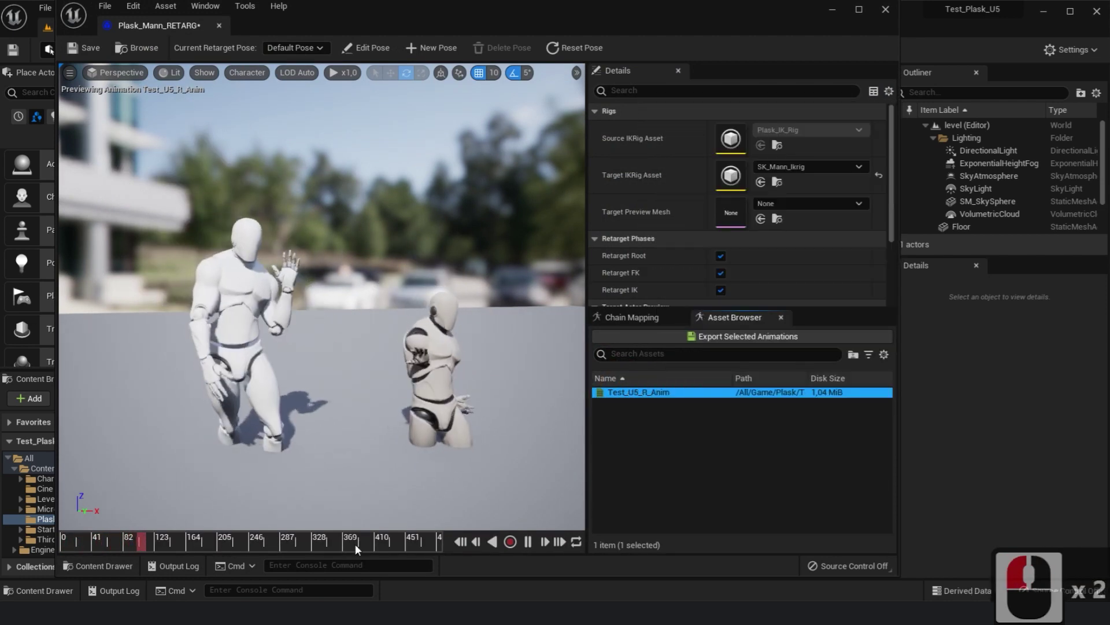
{"action": "left_click", "coordinate": [529, 548]}
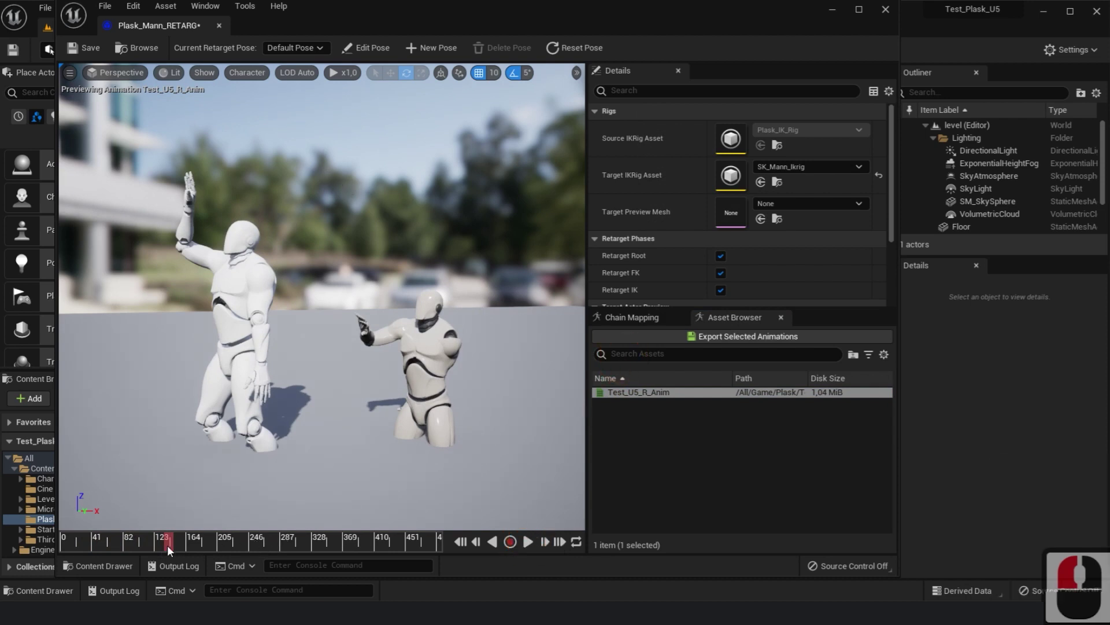
{"action": "left_click", "coordinate": [52, 549]}
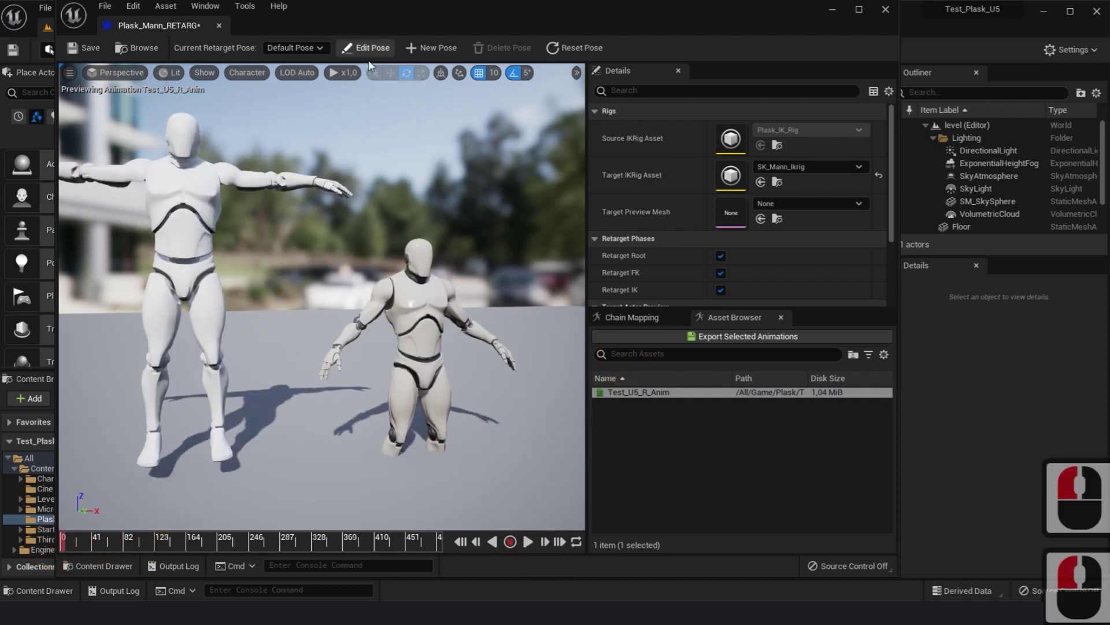
Start a new retarget pose and begin naming it Plask_Pose
{"action": "left_click", "coordinate": [436, 50]}
{"action": "key", "text": "BackSpace"}
{"action": "type", "text": "Plask"}
{"action": "key", "text": "space"}
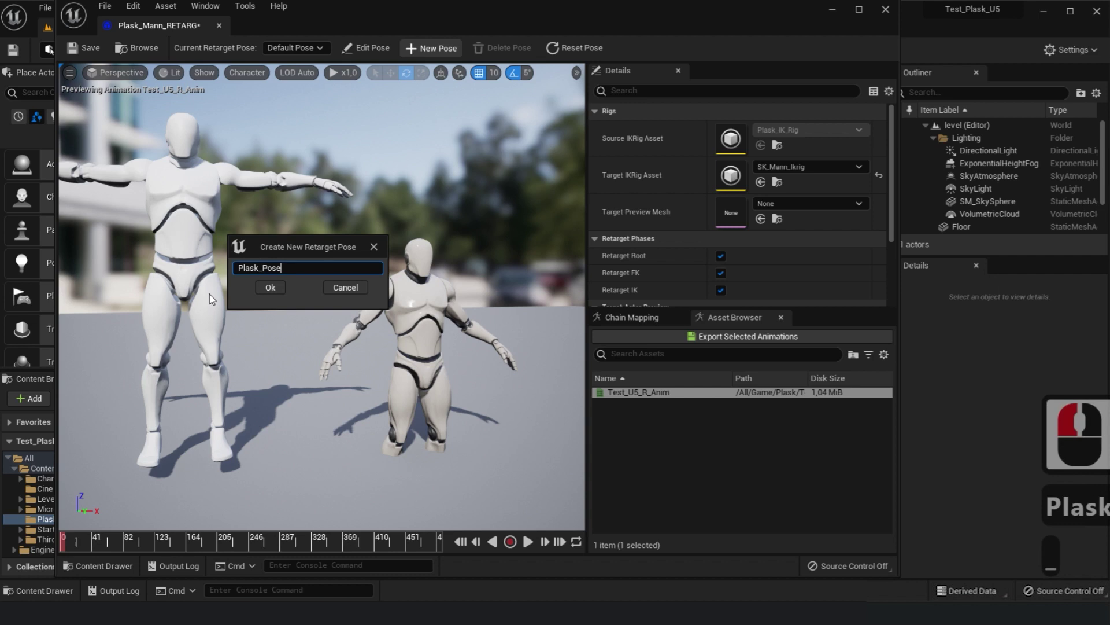
Finish naming Plask_Pose as the current retarget pose and adjust the bone draw size
{"action": "type", "text": "Pose"}
{"action": "left_click_drag", "start_coordinate": [269, 287], "coordinate": [359, 59]}
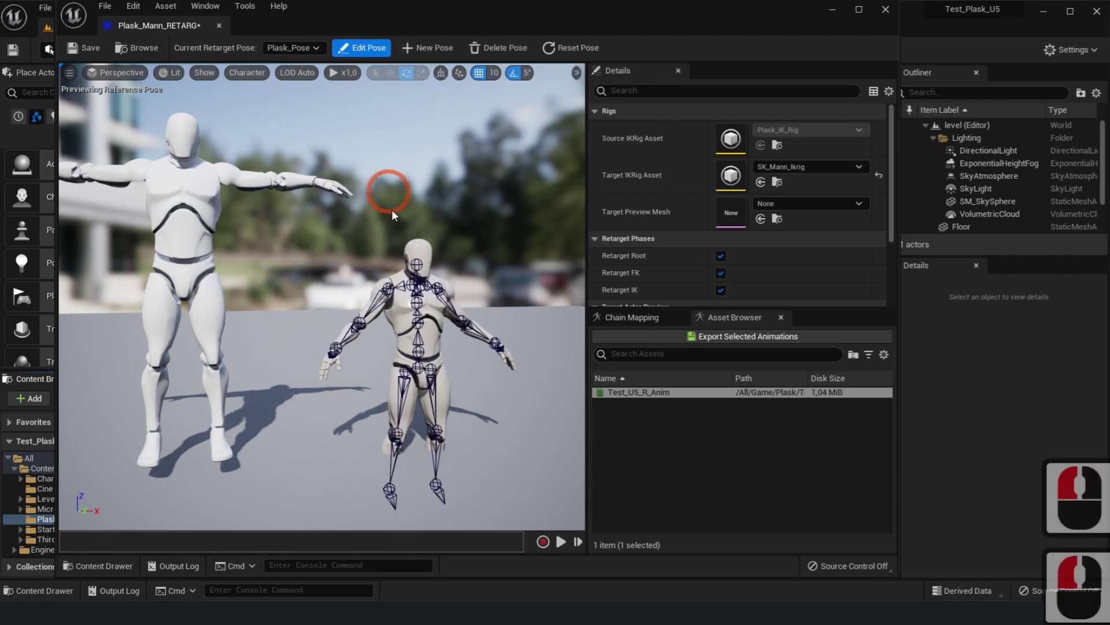
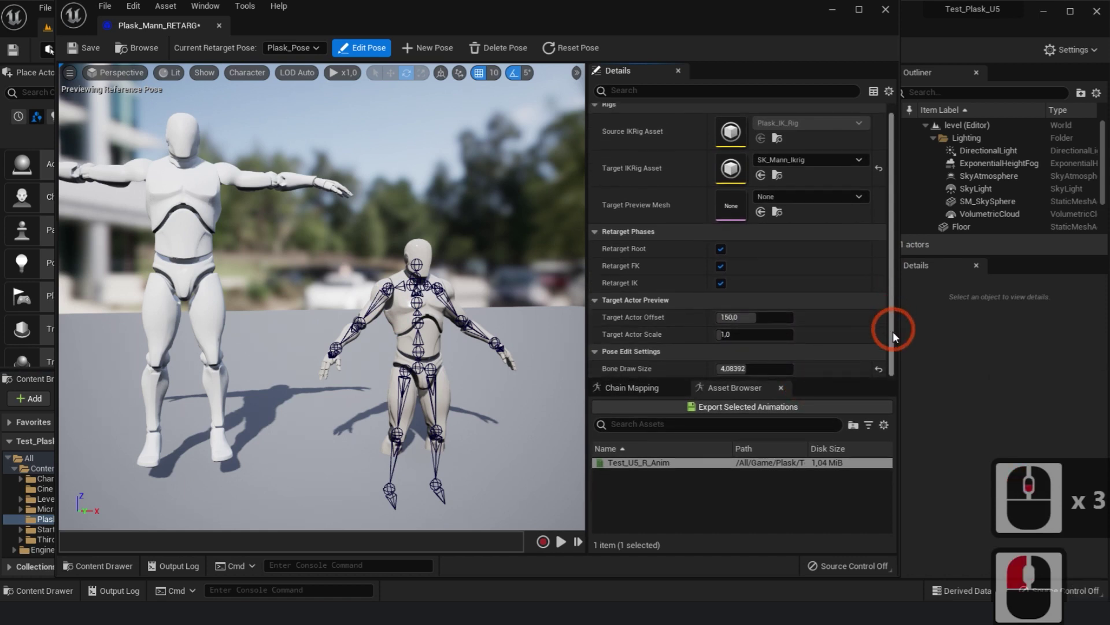
{"action": "left_click", "coordinate": [895, 338]}
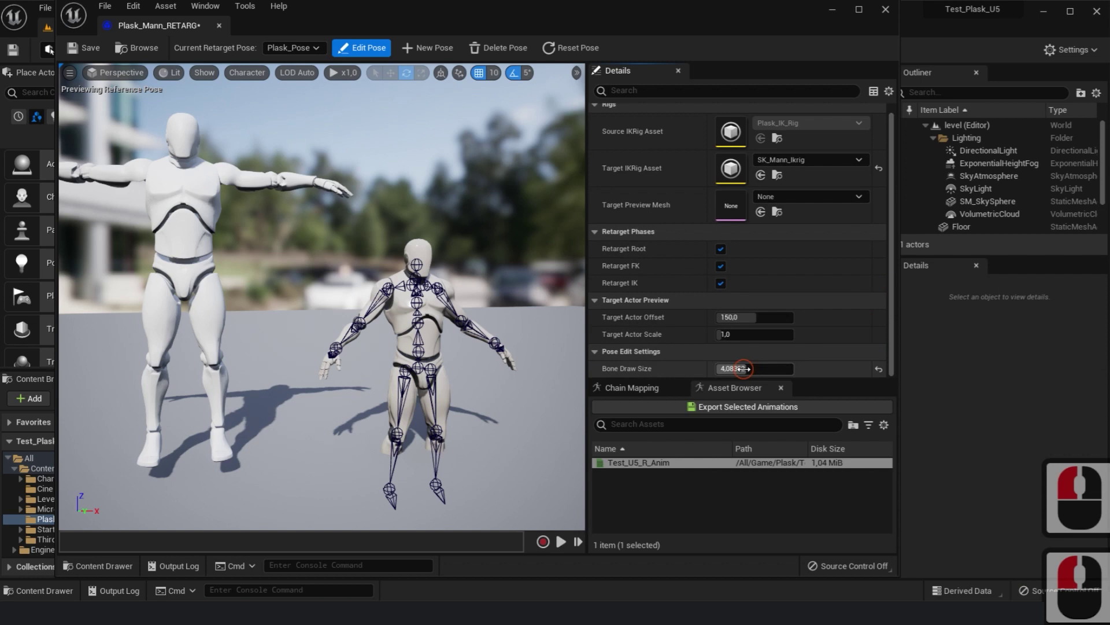
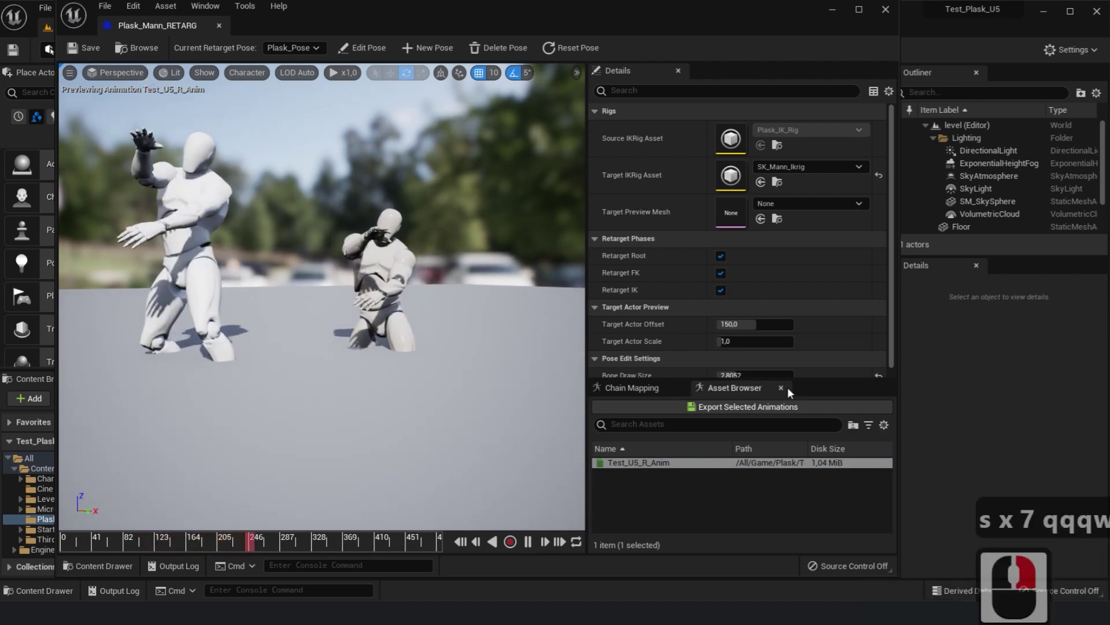
Export the retargeted Test_U5_R_Anim dance into a new Retarget folder
{"action": "left_click_drag", "start_coordinate": [791, 365], "coordinate": [737, 411]}
{"action": "left_click", "coordinate": [737, 411]}
{"action": "right_click", "coordinate": [222, 207]}
{"action": "left_click", "coordinate": [258, 216]}
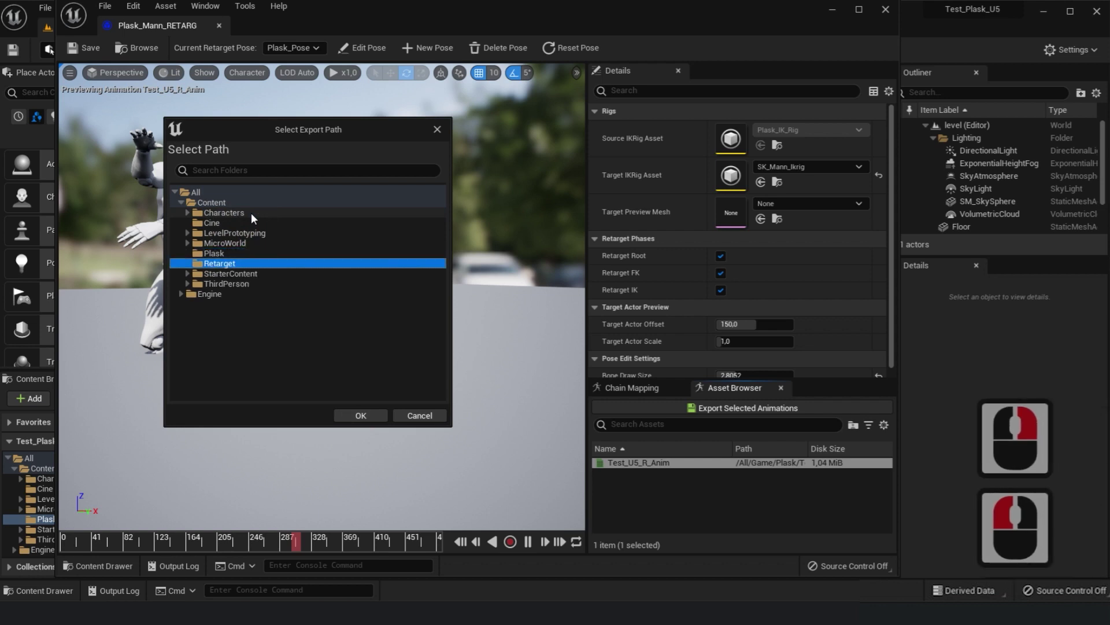
{"action": "type", "text": "Retarget ↵"}
{"action": "left_click", "coordinate": [356, 425]}
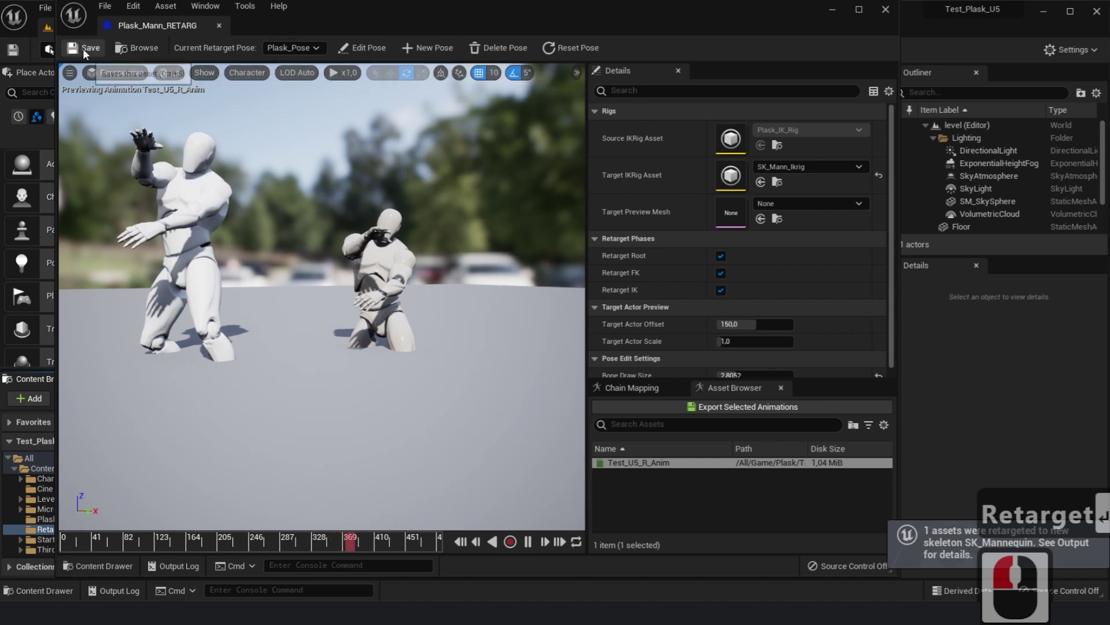
Save Plask_Mann_RETARG and return to the level
{"action": "left_click", "coordinate": [91, 55]}
{"action": "left_click", "coordinate": [898, 15]}
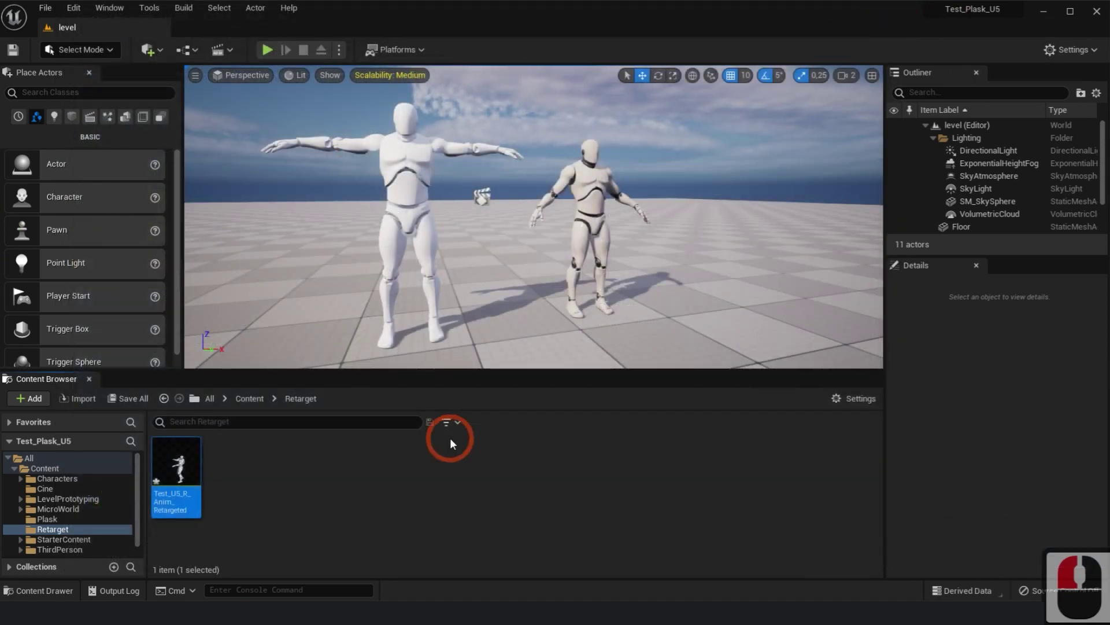
Open Test_U5_R_Anim_Retargeted, pause playback and scrub to an early frame
{"action": "double_click", "coordinate": [179, 467]}
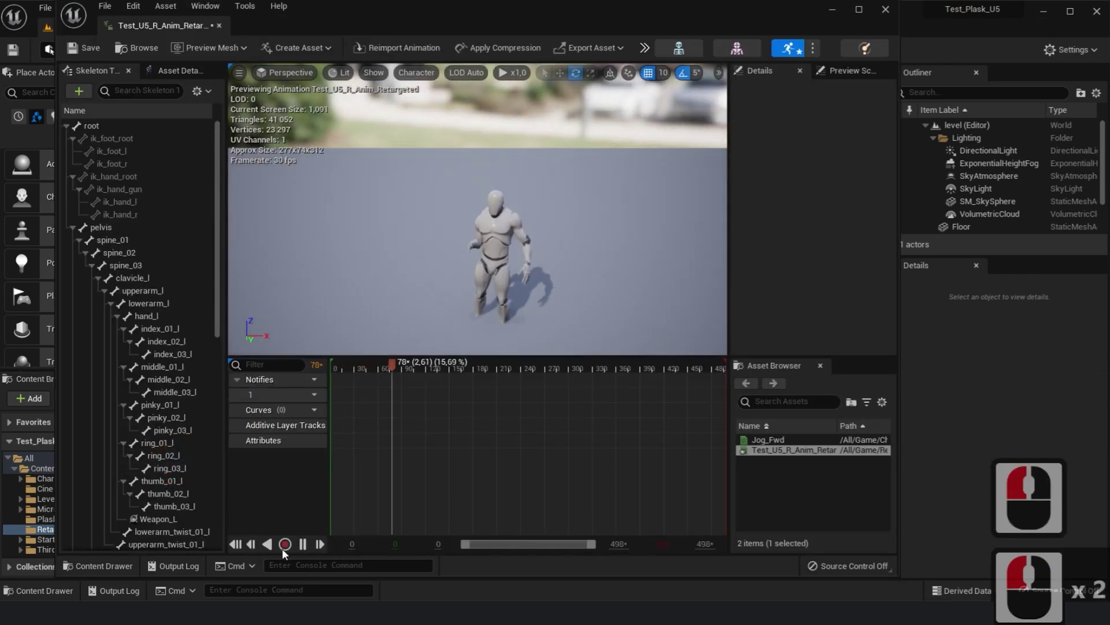
{"action": "left_click", "coordinate": [319, 535]}
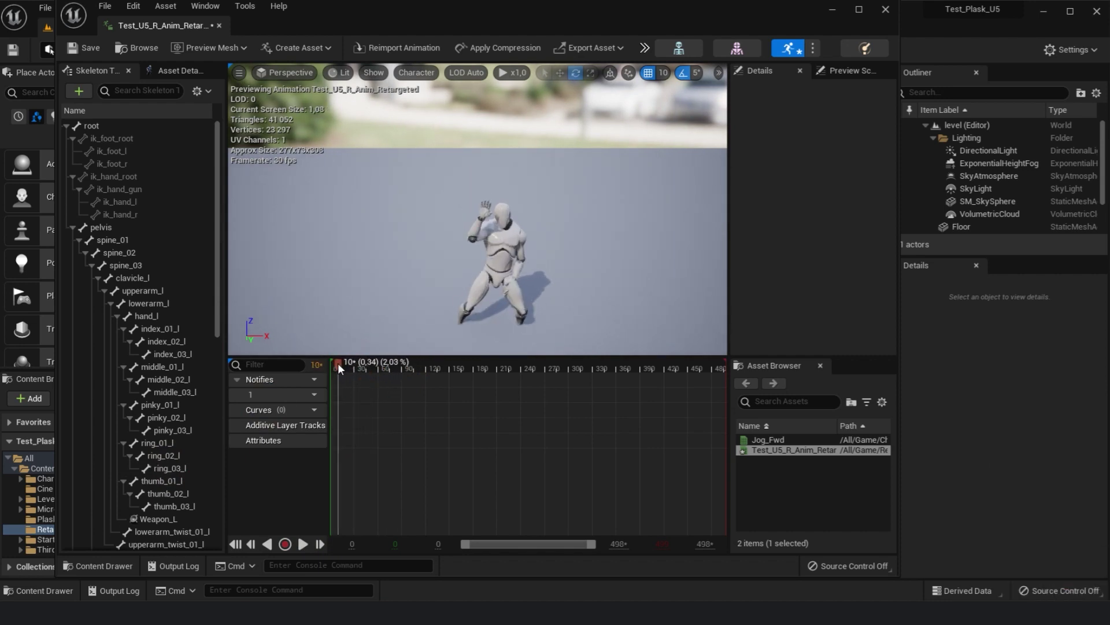
{"action": "left_click", "coordinate": [343, 366]}
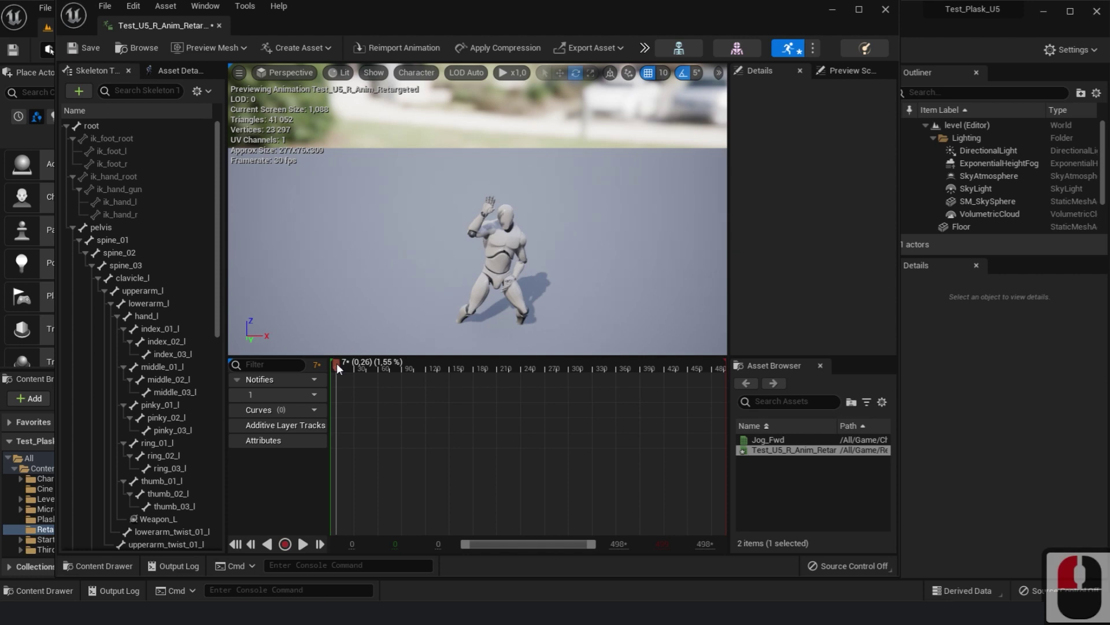
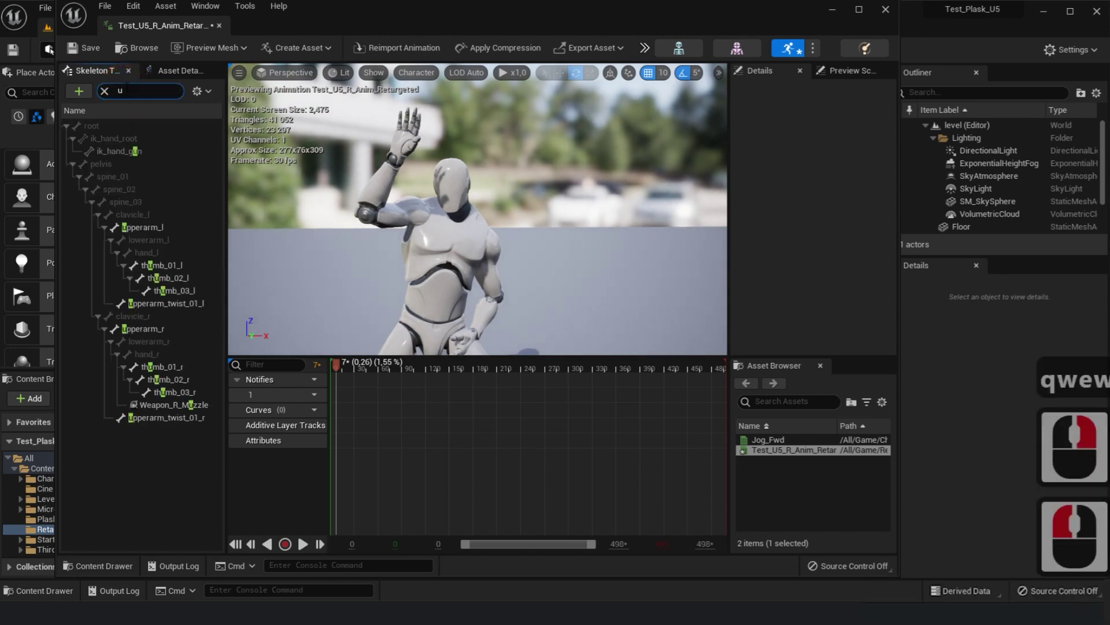
Rotate upperarm_l into a corrected pose and key it as an additive layer track
{"action": "type", "text": "upper"}
{"action": "left_click", "coordinate": [163, 205]}
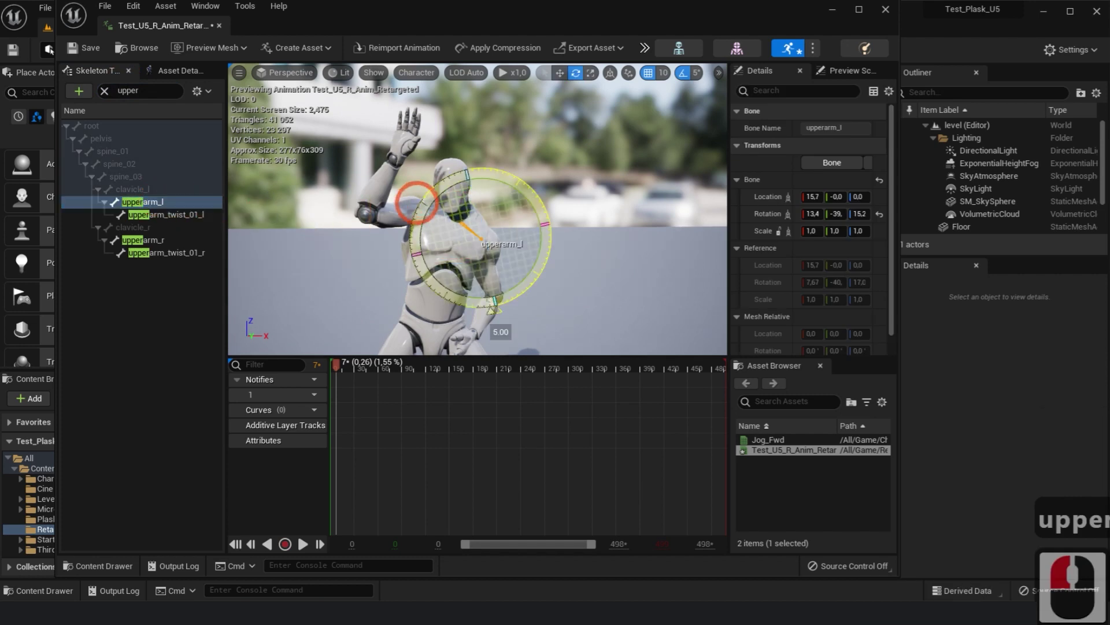
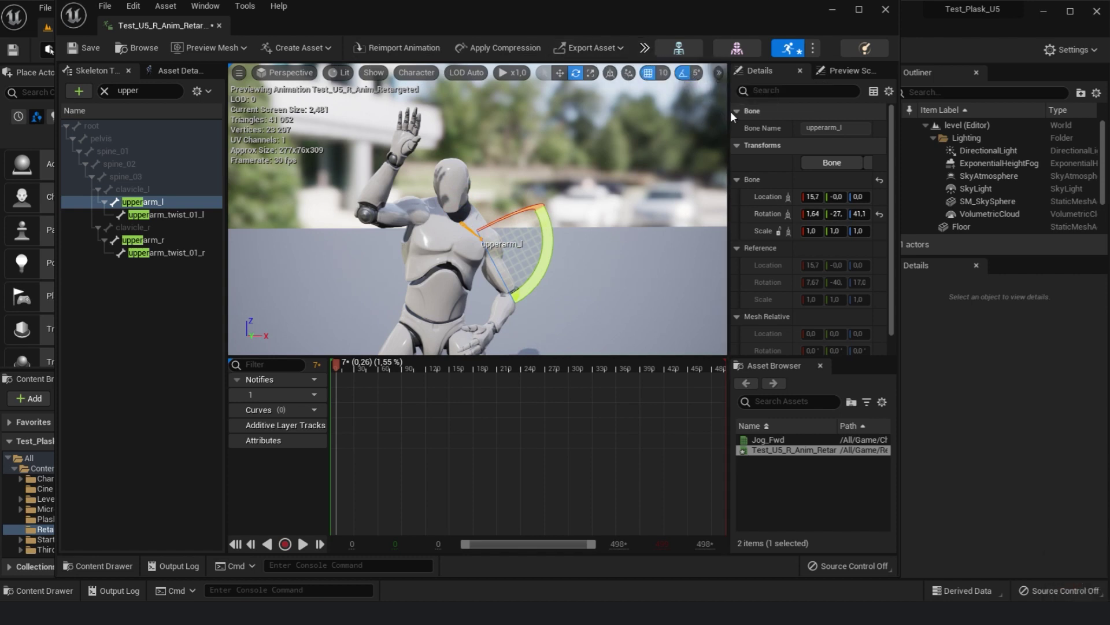
{"action": "left_click", "coordinate": [747, 111]}
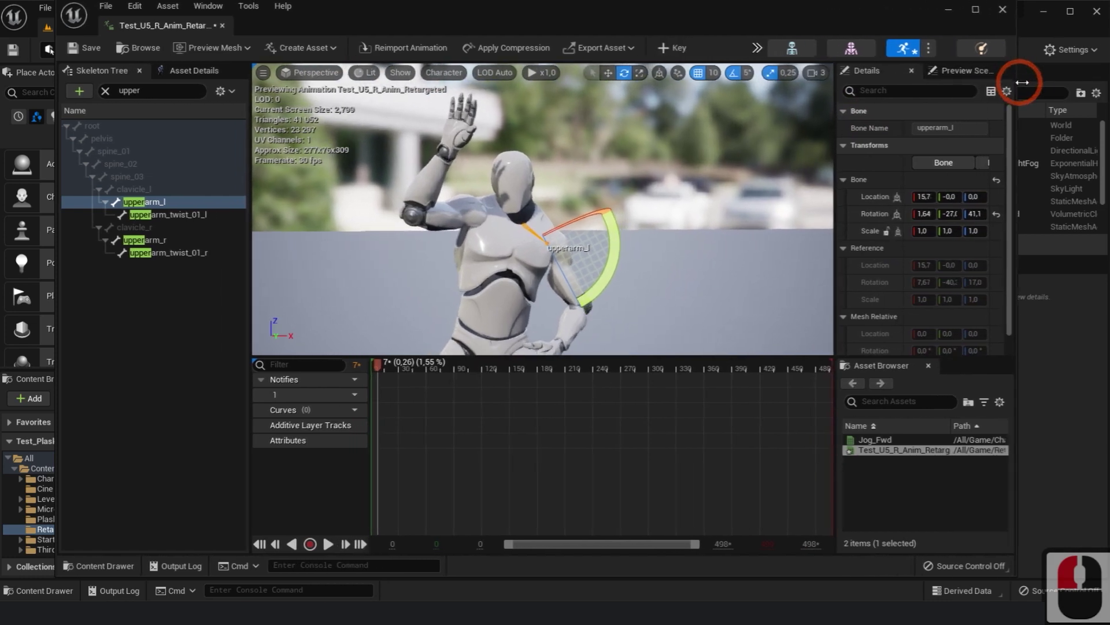
{"action": "left_click", "coordinate": [964, 88]}
{"action": "left_click", "coordinate": [667, 51]}
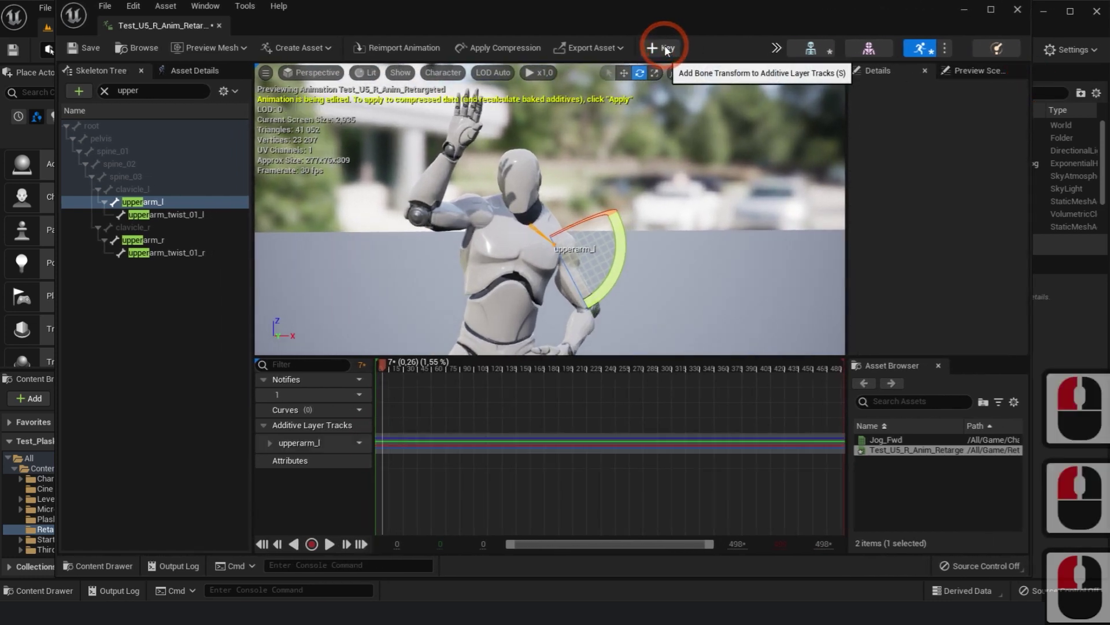
Play back the corrected dance to check it, then save the animation
{"action": "left_click", "coordinate": [330, 545]}
{"action": "scroll", "scroll_direction": "down", "scroll_amount": 3}
{"action": "scroll", "scroll_direction": "down", "scroll_amount": 3}
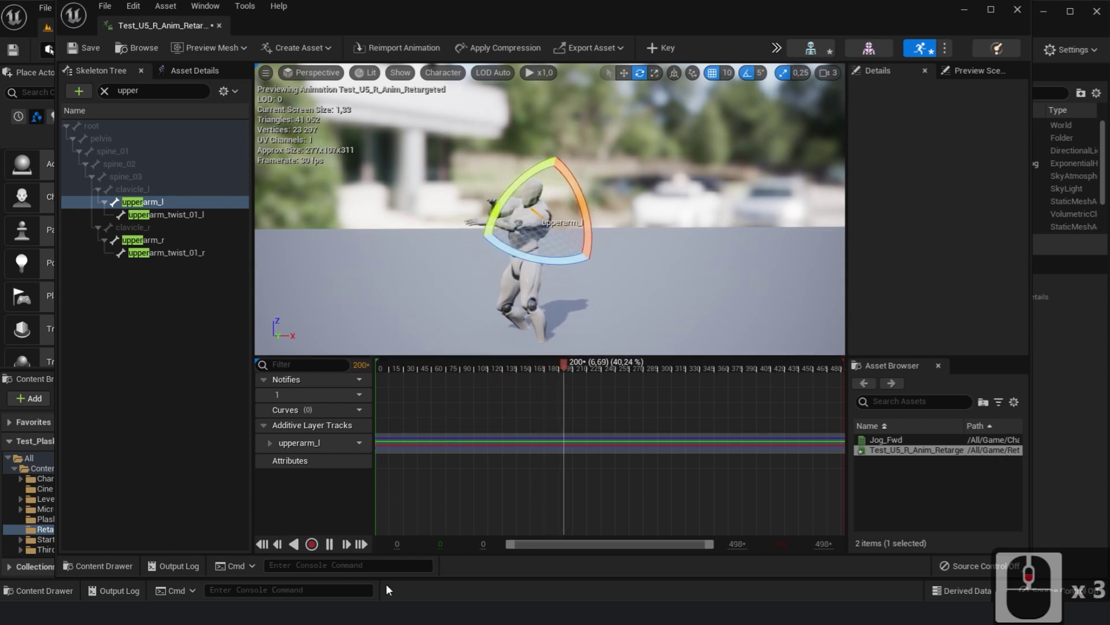
{"action": "left_click", "coordinate": [331, 548]}
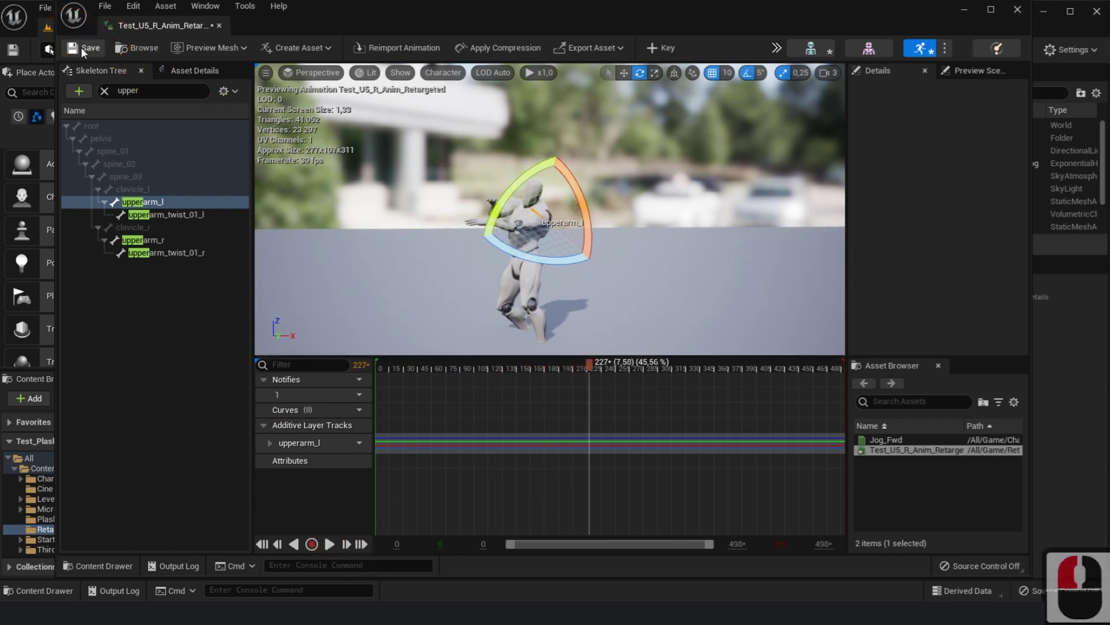
{"action": "left_click", "coordinate": [87, 51]}
Close the animation editor and return to the Content folder in the level
{"action": "left_click", "coordinate": [1020, 12]}
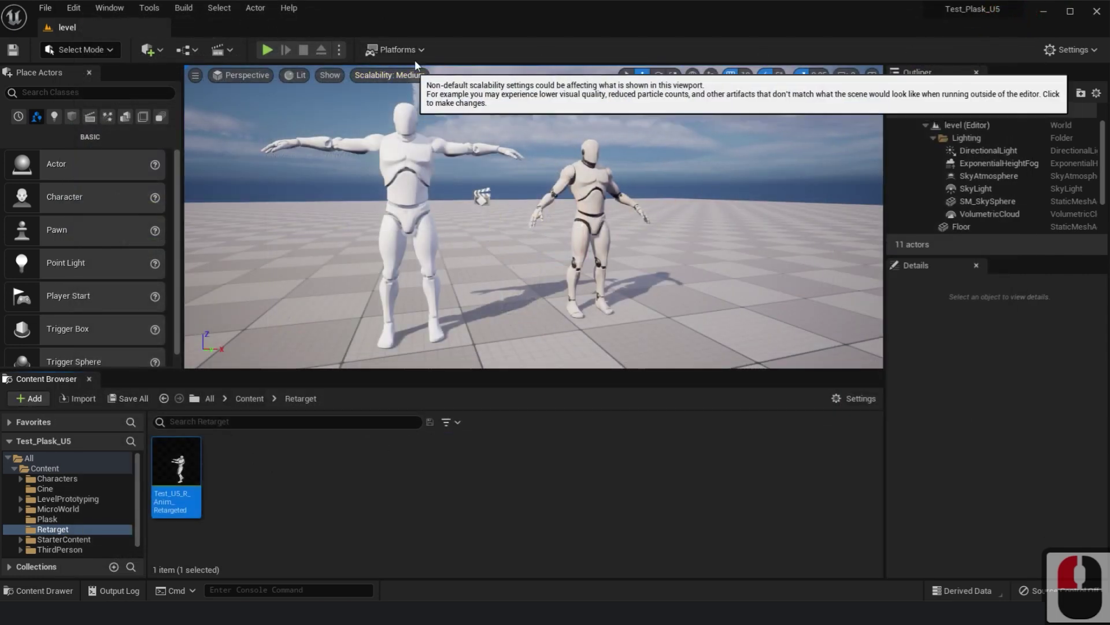
{"action": "left_click", "coordinate": [58, 490]}
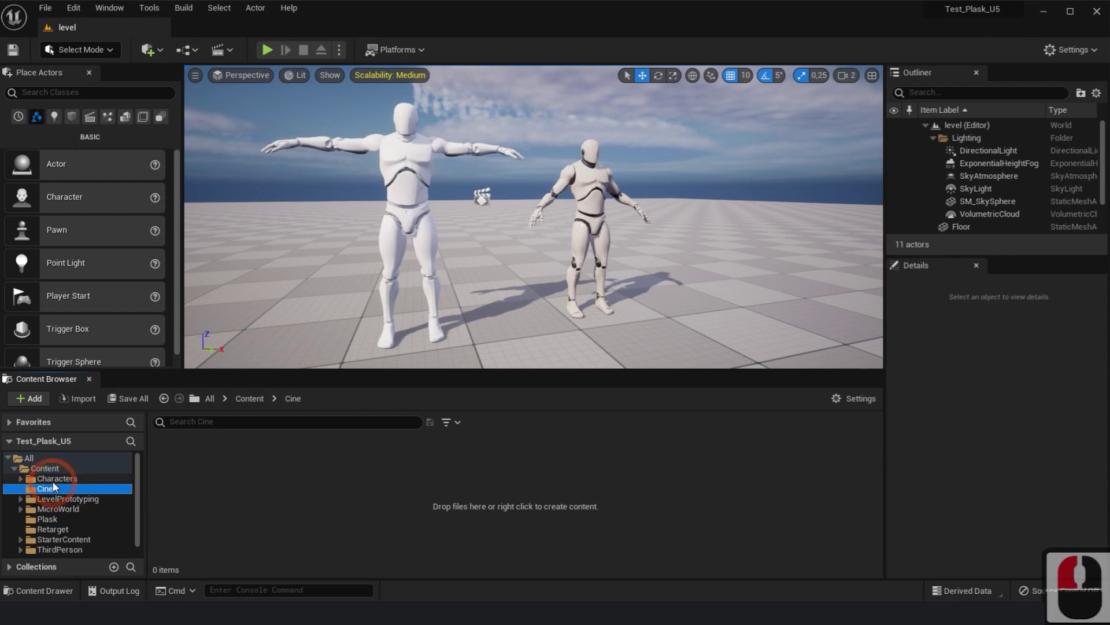
{"action": "left_click", "coordinate": [57, 469]}
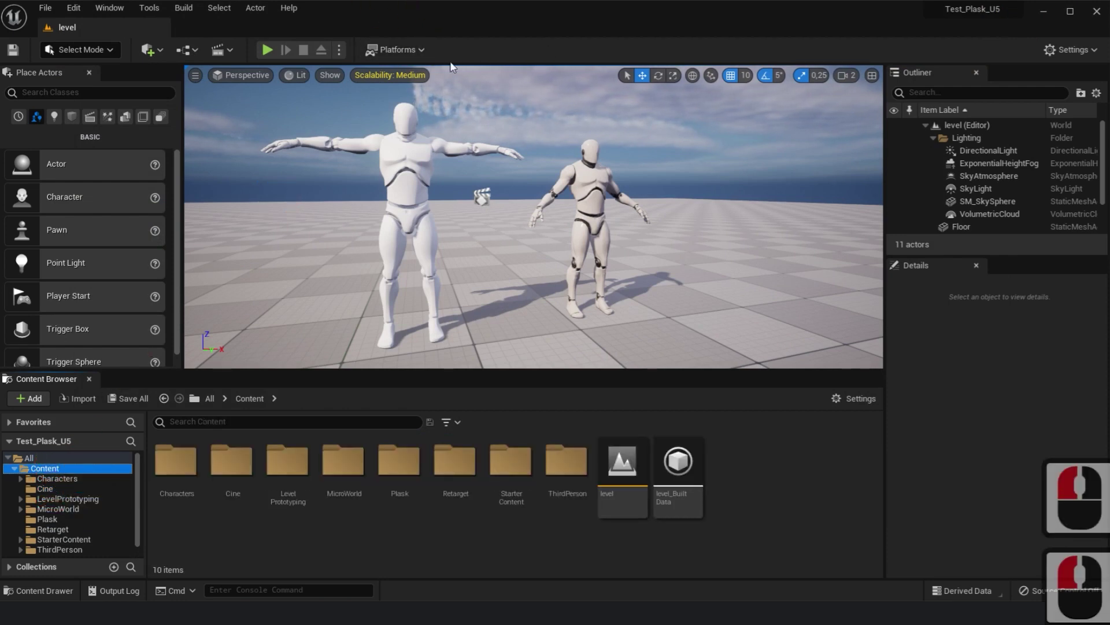
{"action": "left_click", "coordinate": [235, 53]}
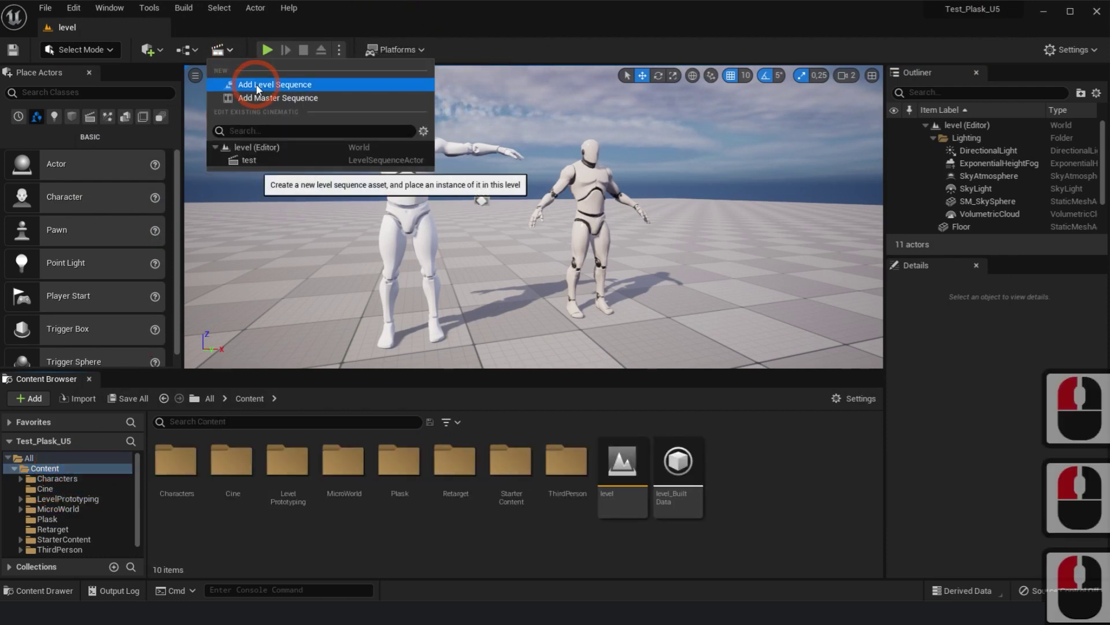
Add a new level sequence saved in the Cine folder and open it in Sequencer
{"action": "left_click", "coordinate": [258, 89]}
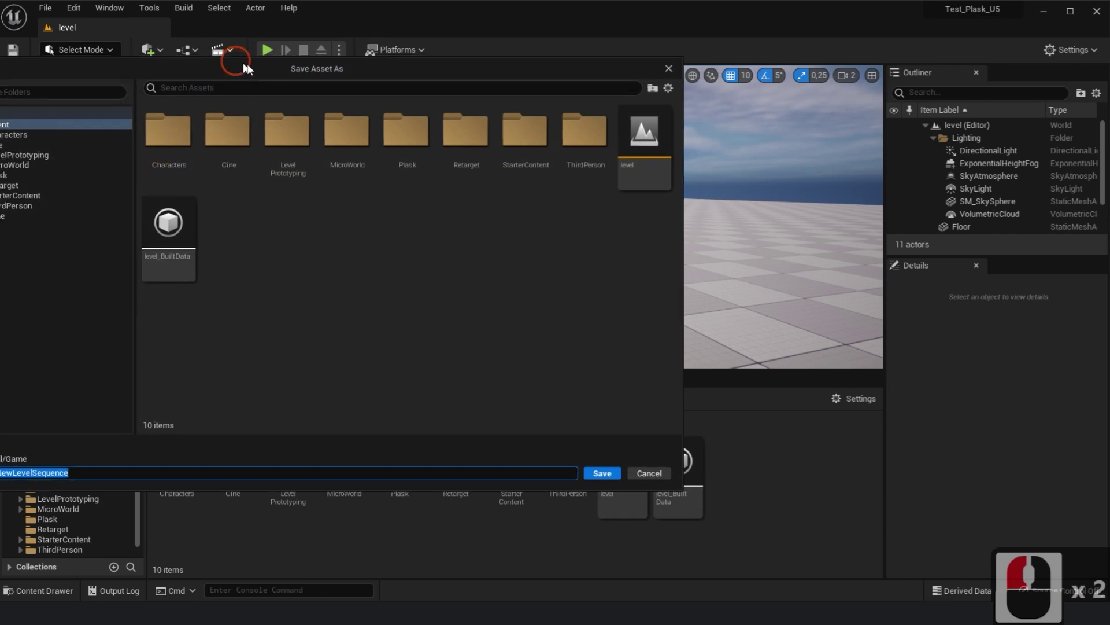
{"action": "left_click", "coordinate": [429, 101]}
{"action": "left_click", "coordinate": [244, 148]}
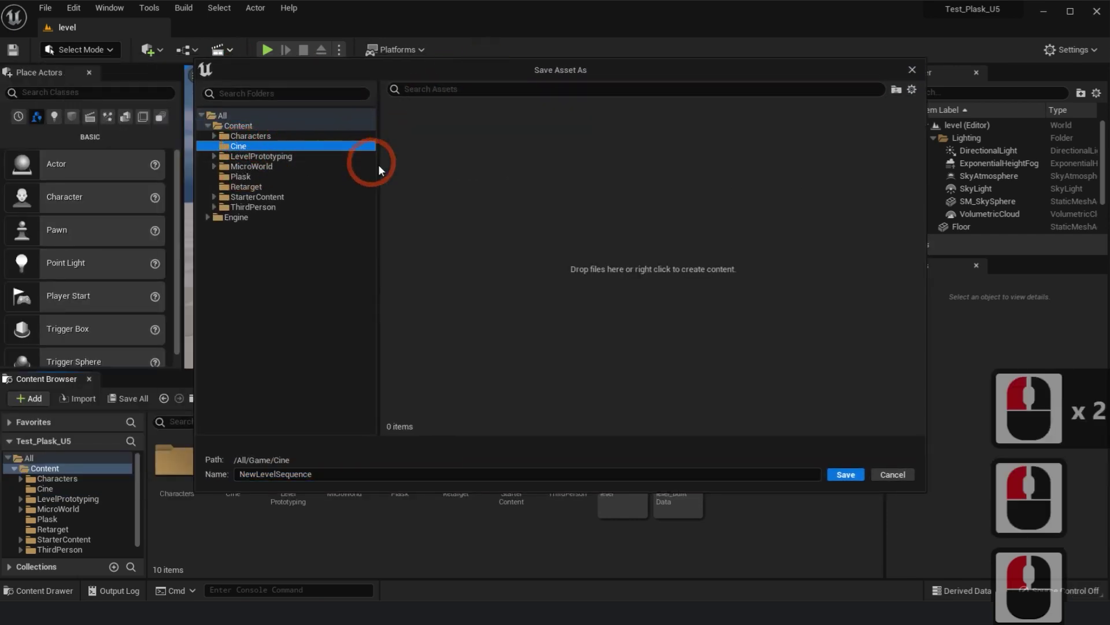
{"action": "left_click", "coordinate": [11, 474]}
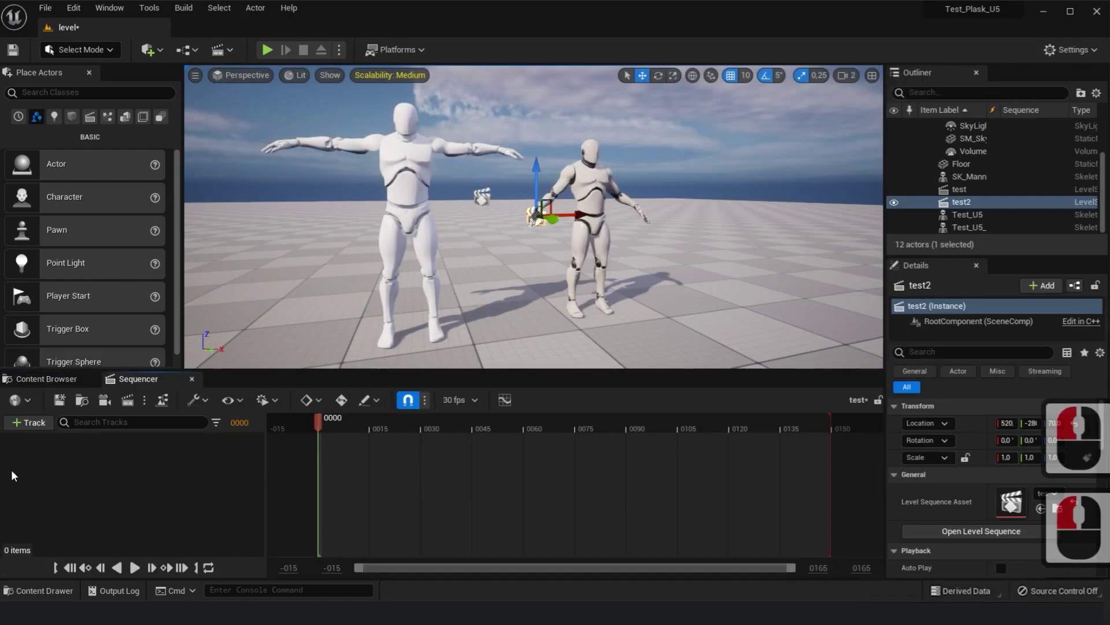
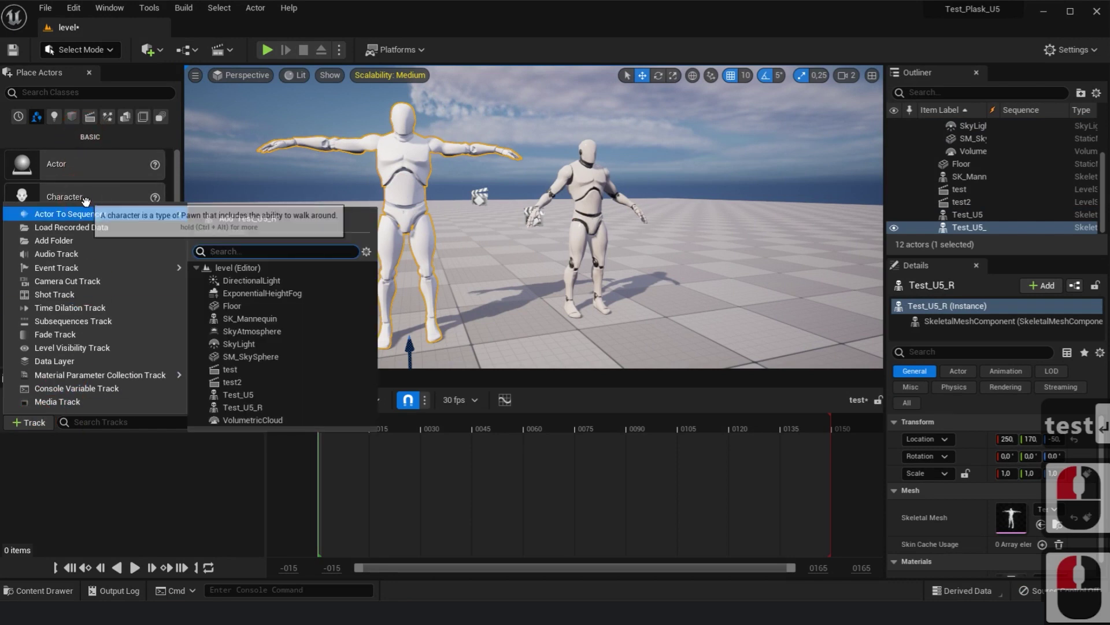
Add Test_U5_R to the Sequencer and assign Test_U5_R_Anim to its Animation track
{"action": "left_click", "coordinate": [275, 216]}
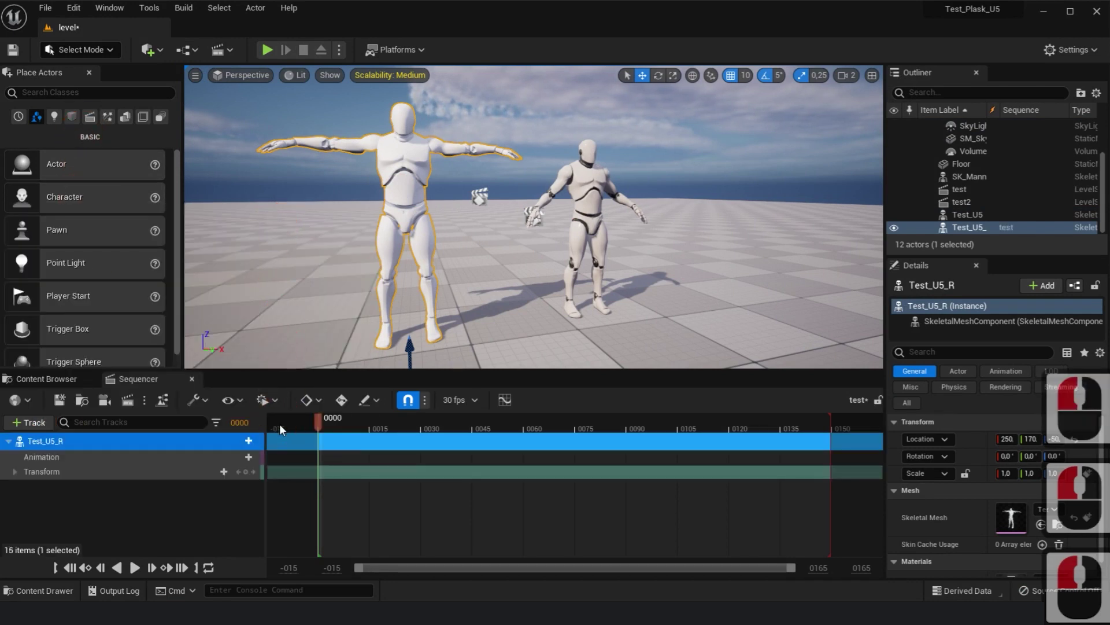
{"action": "left_click", "coordinate": [232, 459]}
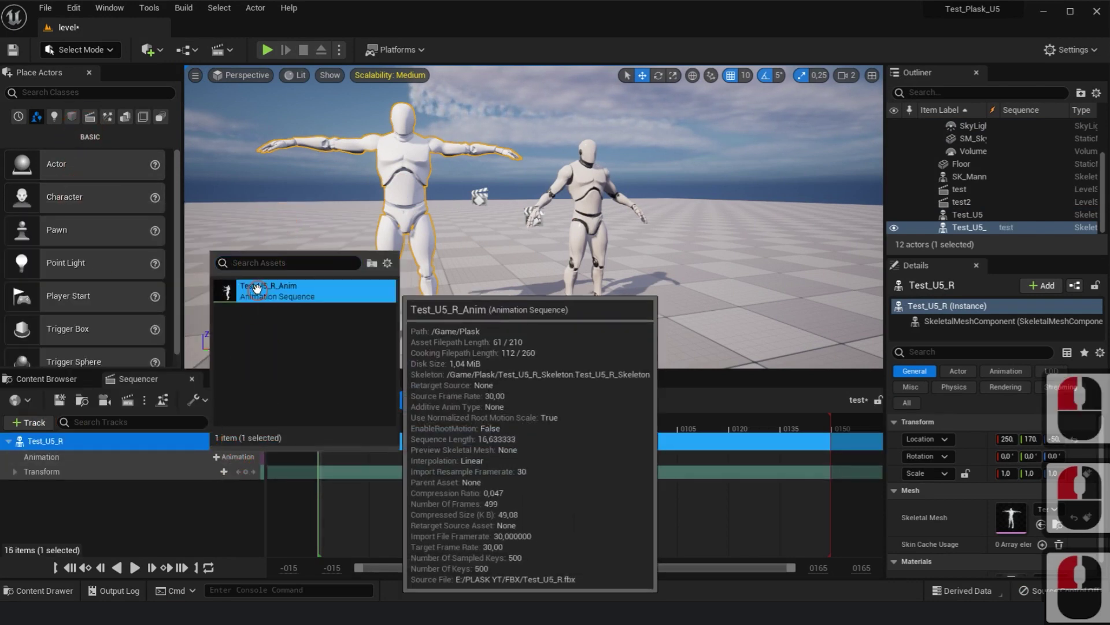
{"action": "left_click", "coordinate": [257, 289]}
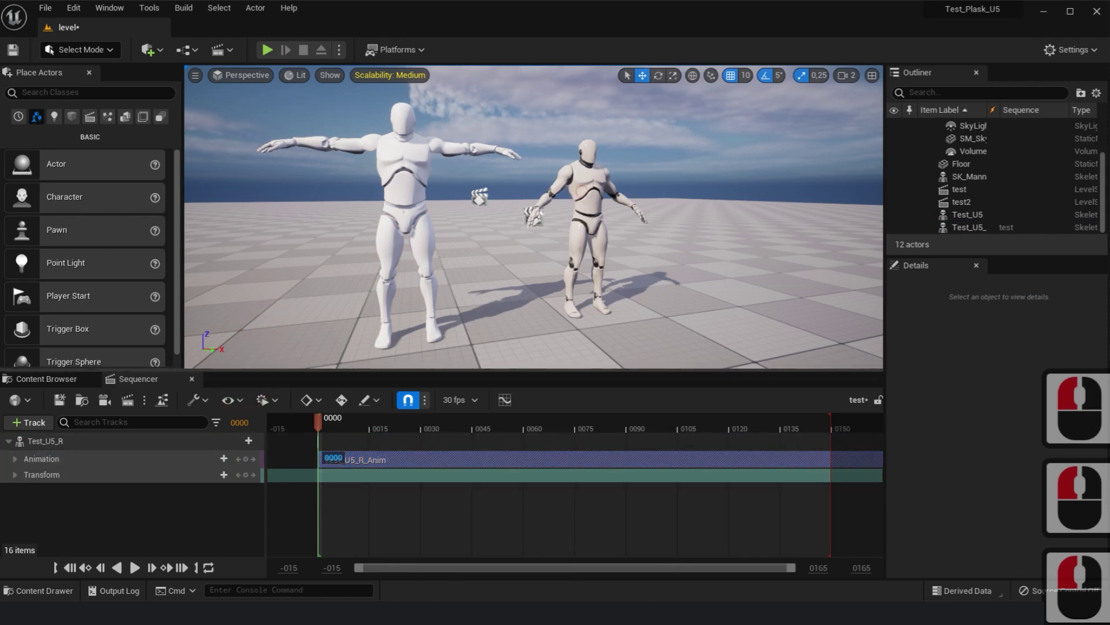
Add SK_Mannequin to the Sequencer and assign Test_U5_R_Anim_Retargeted to its Animation track
{"action": "left_click", "coordinate": [23, 426]}
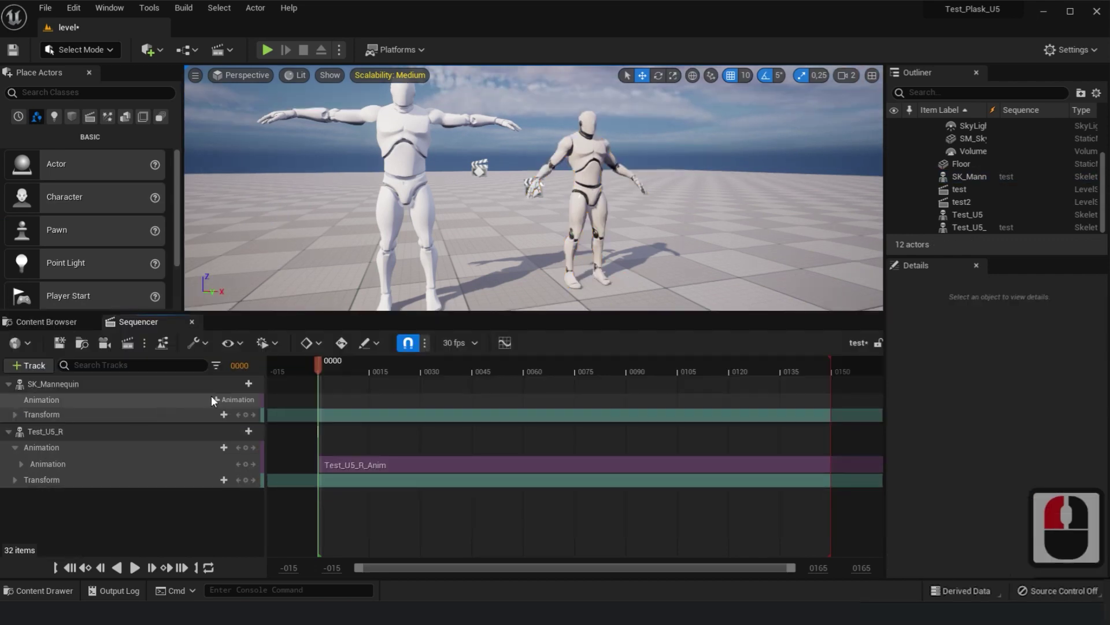
{"action": "key", "text": "Delete"}
{"action": "left_click", "coordinate": [234, 400]}
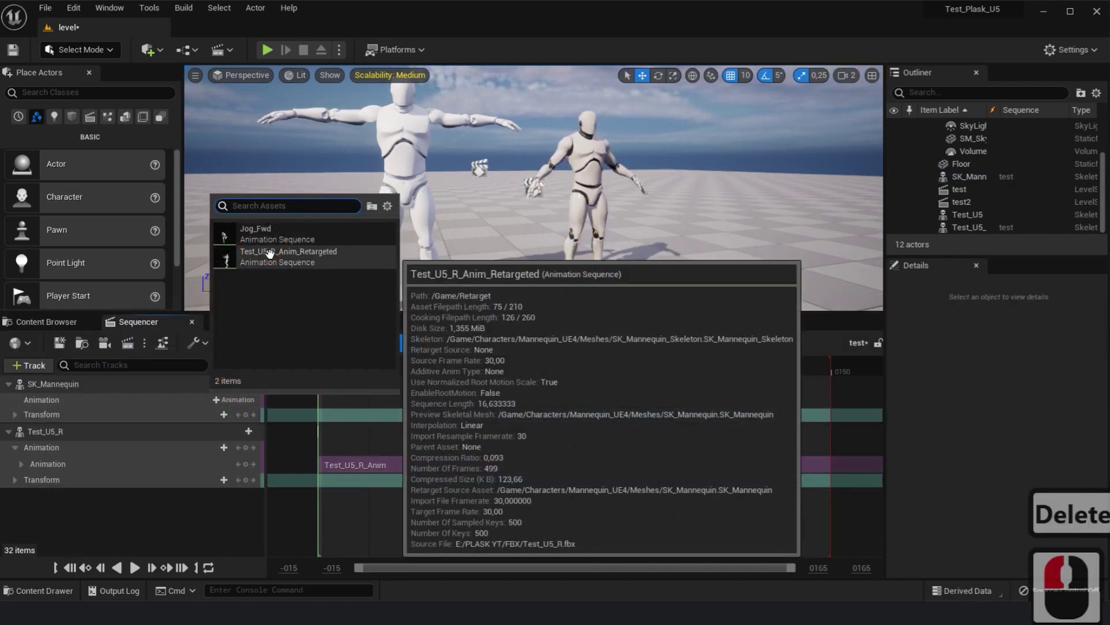
{"action": "left_click", "coordinate": [269, 255]}
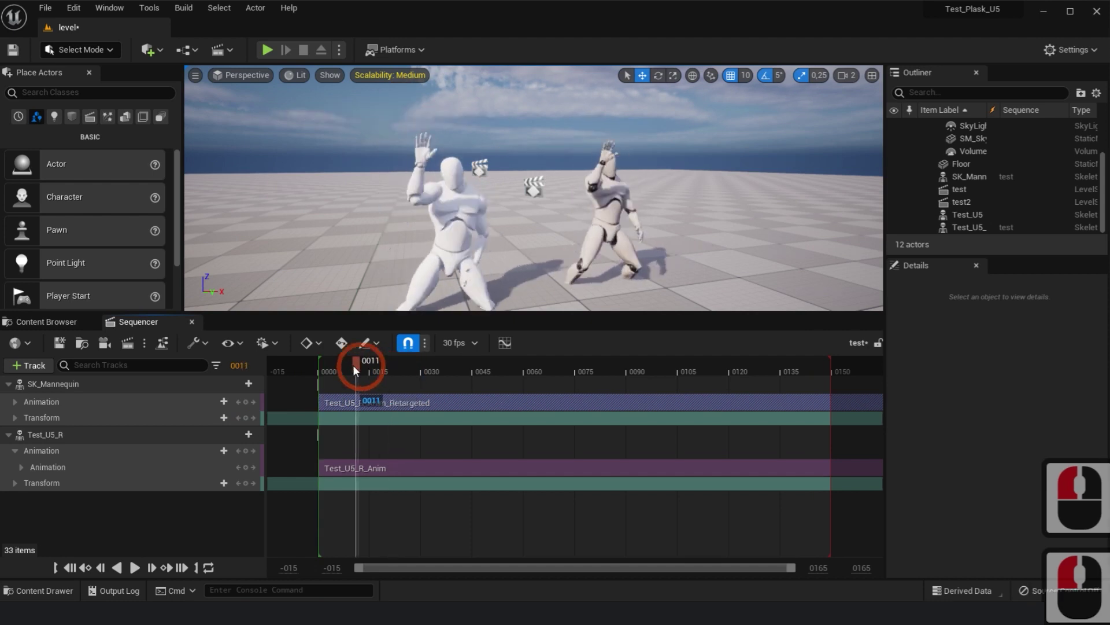